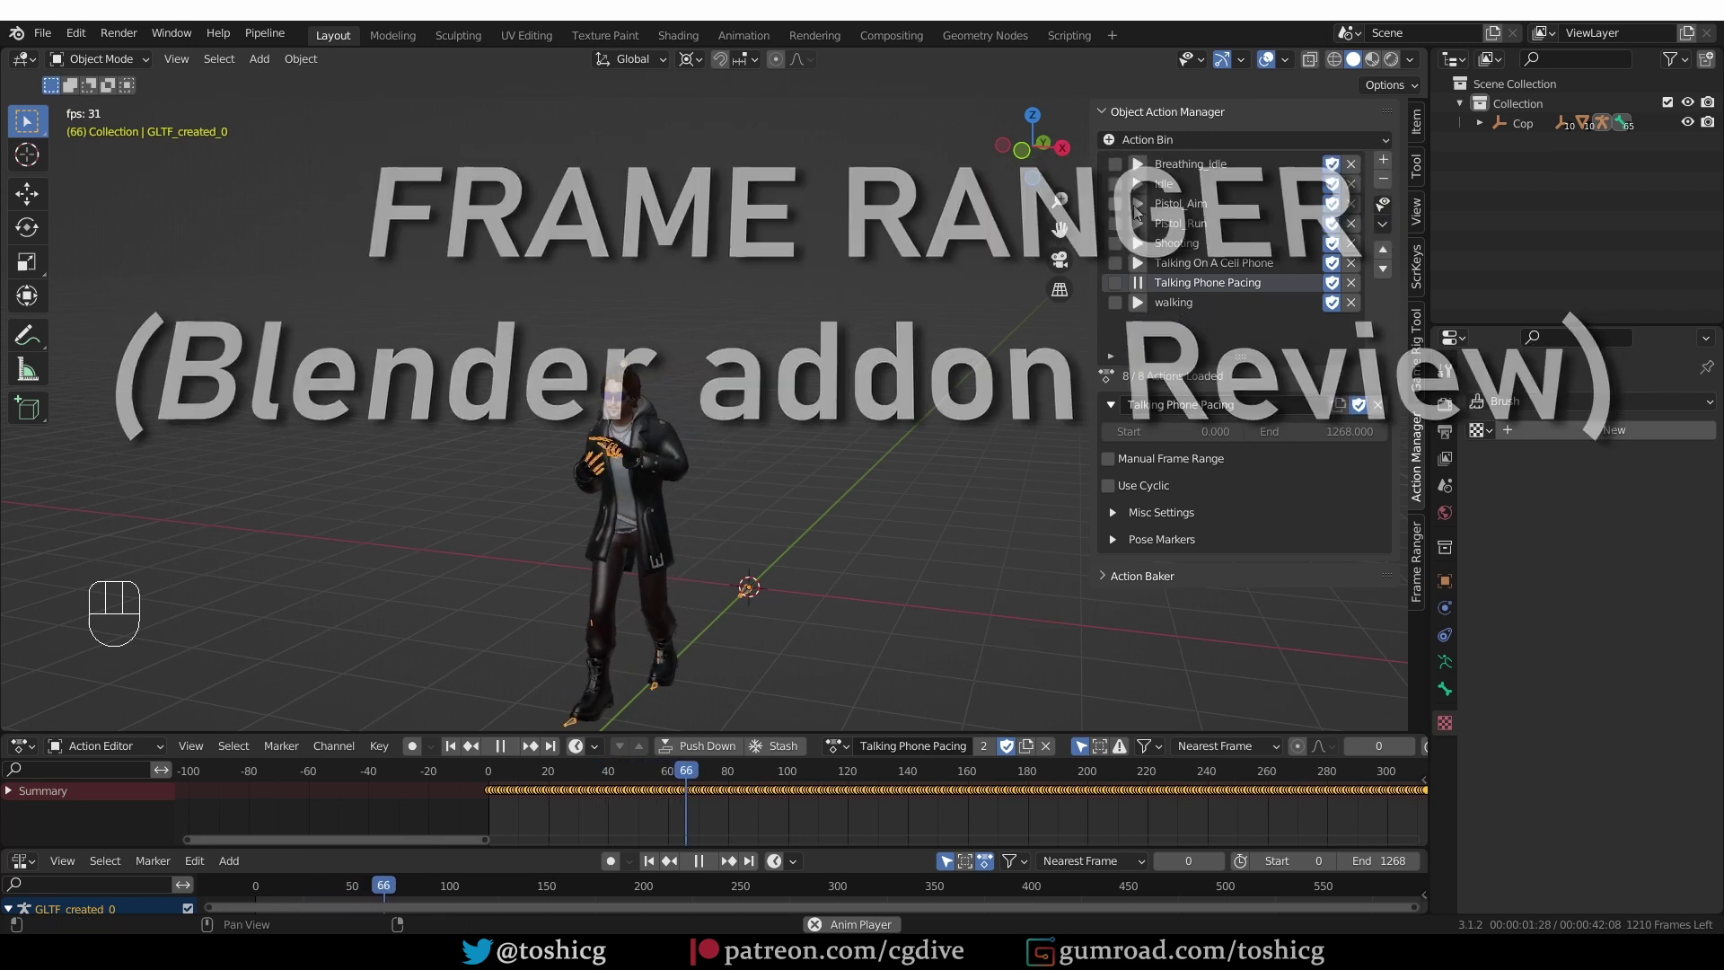
- Play the Pistol_Aim action on the character from the Action Manager
{"action": "left_click", "coordinate": [1139, 206]}
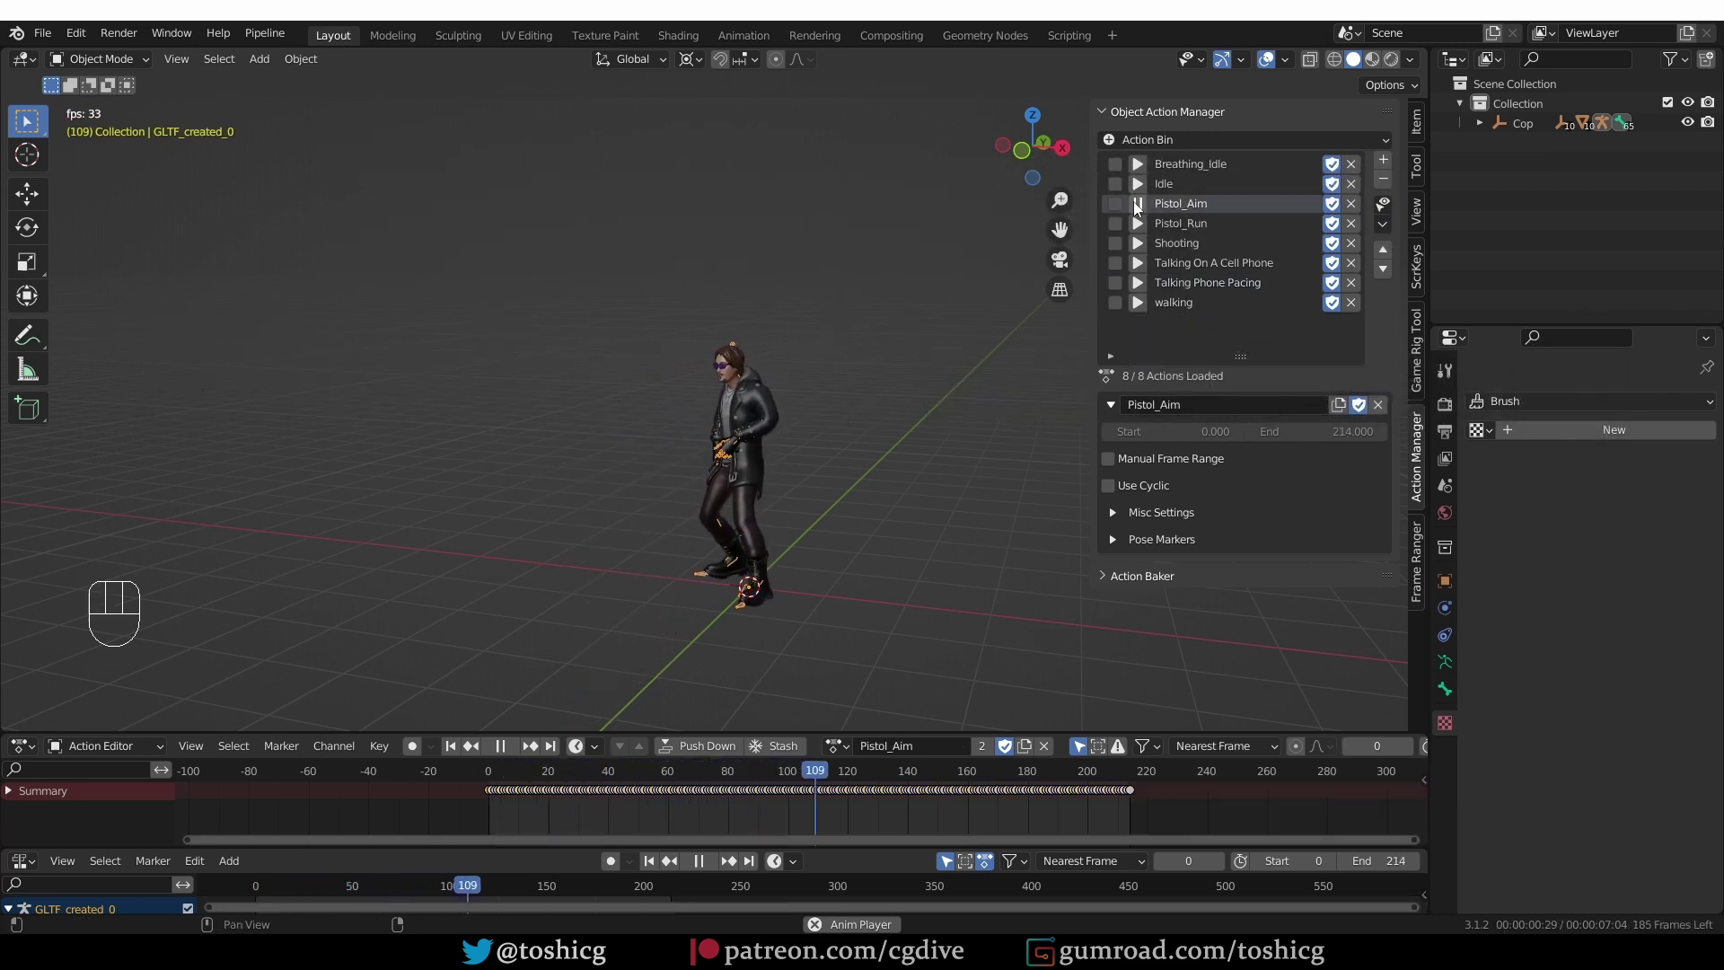
{"action": "left_click", "coordinate": [1139, 207]}
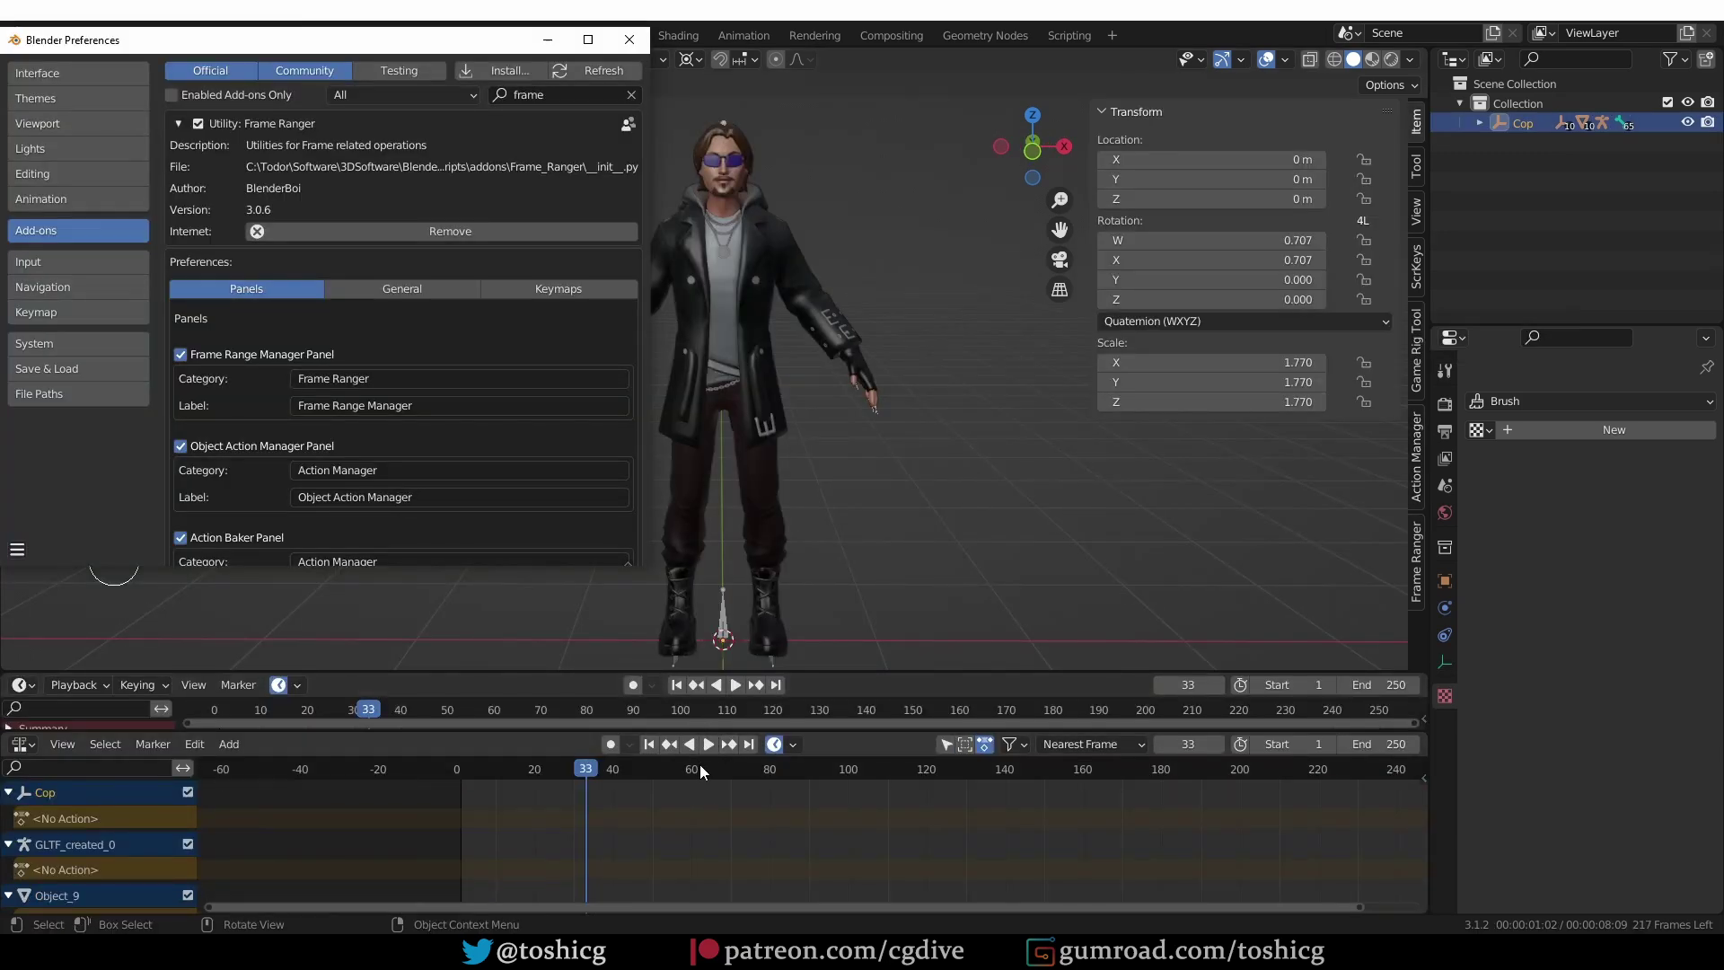
- Cycle the character through idle and phone-pacing actions, then play Pistol_Aim again
{"action": "key", "text": "shift+space"}
{"action": "left_click", "coordinate": [852, 693]}
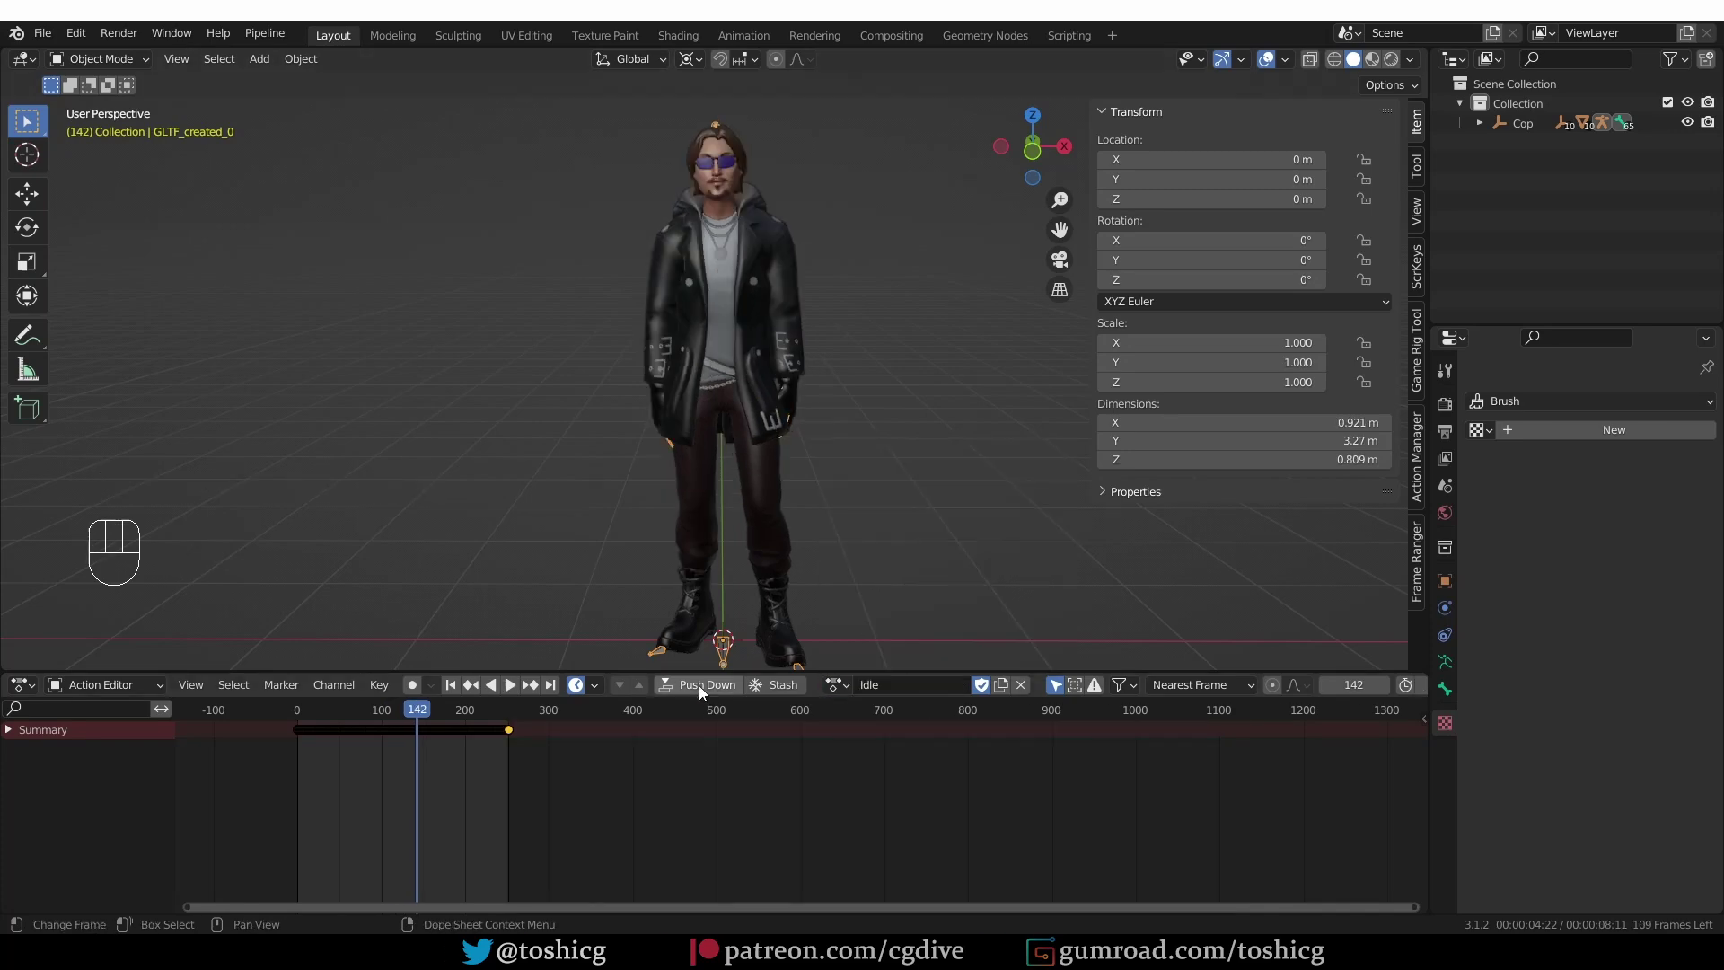
{"action": "double_click", "coordinate": [845, 692]}
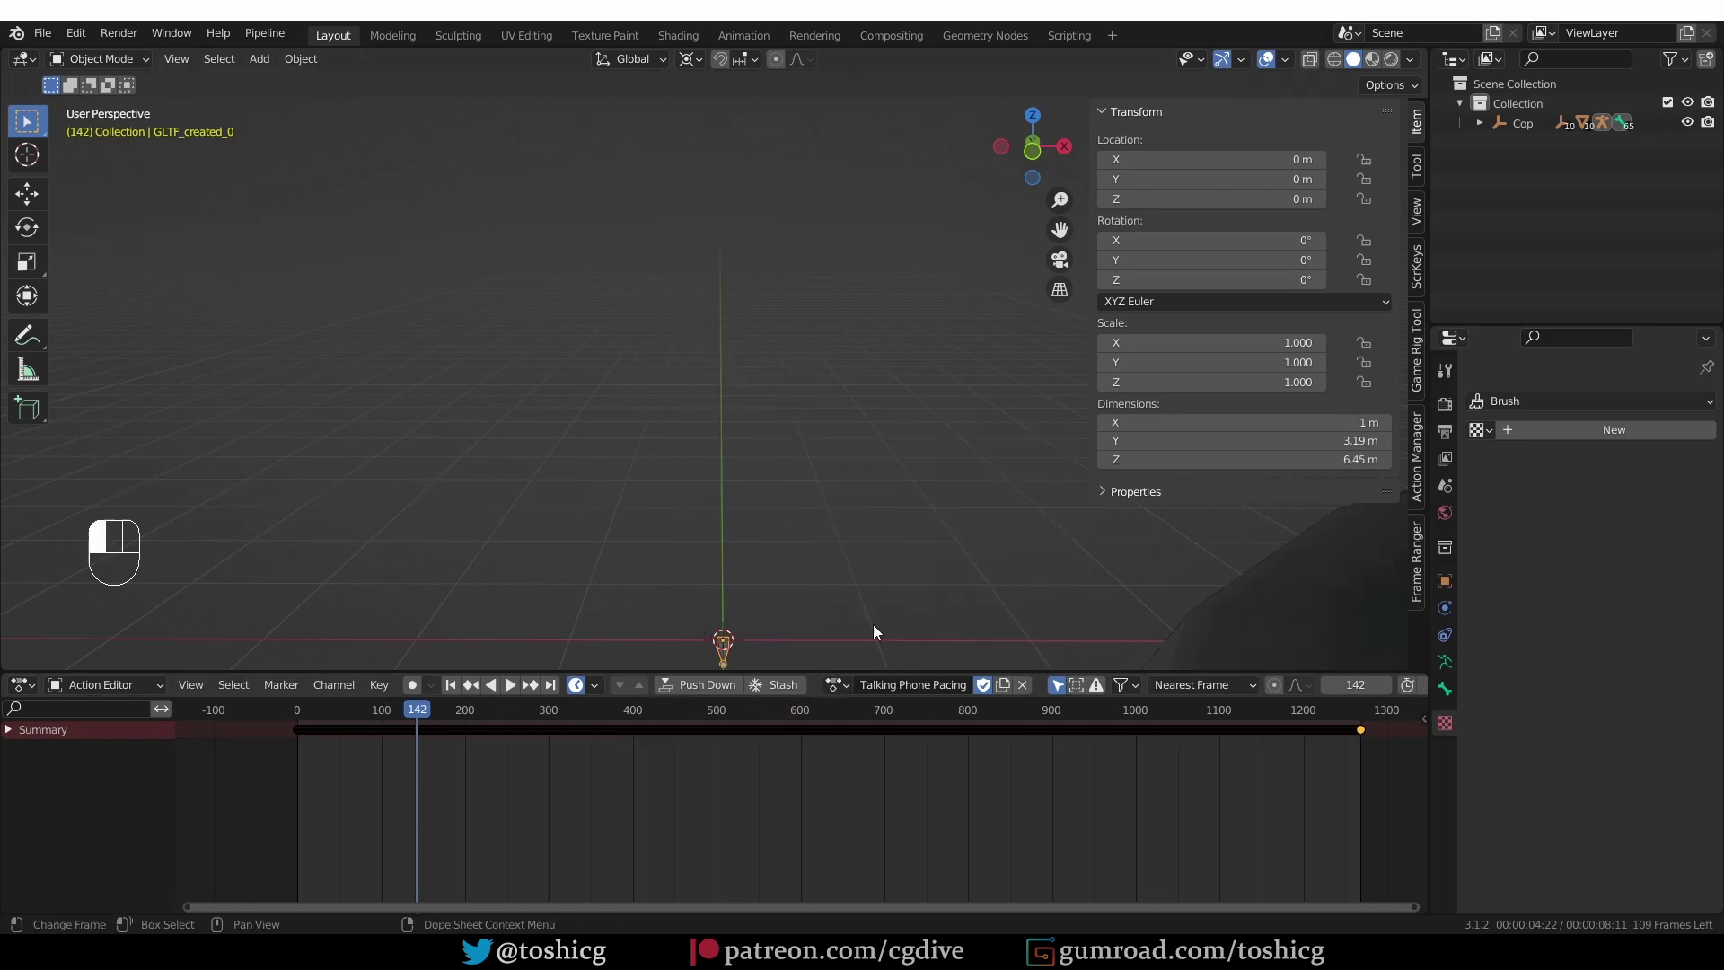
{"action": "left_click", "coordinate": [845, 684]}
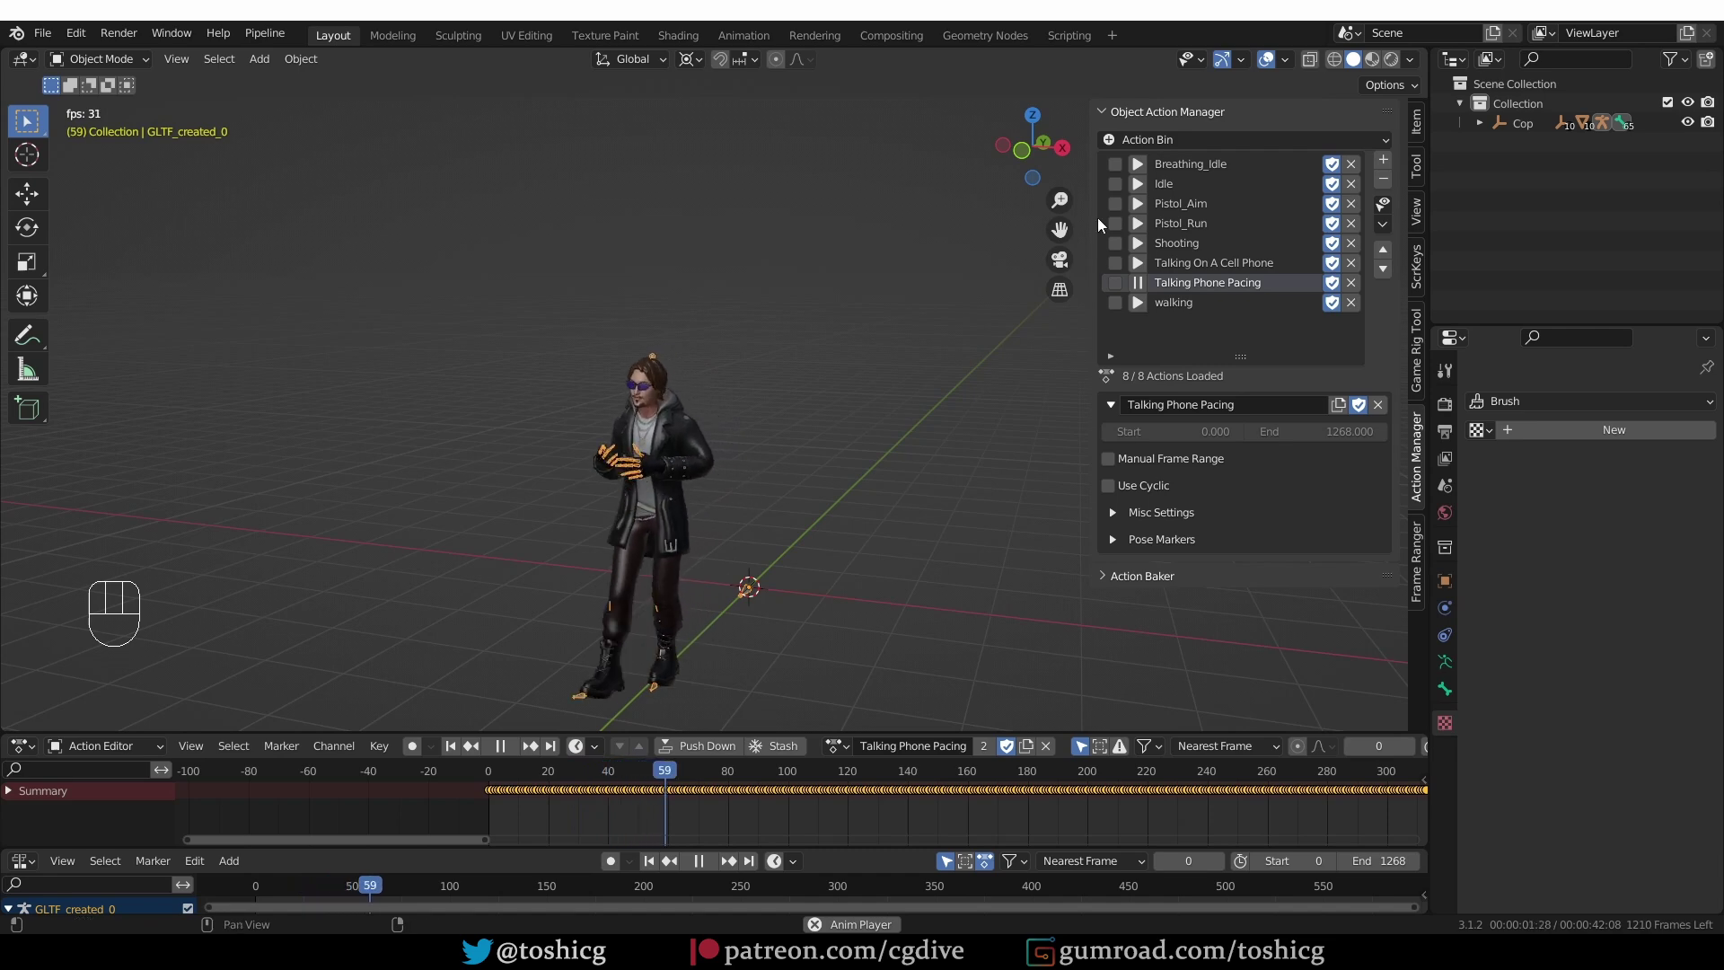
{"action": "left_click", "coordinate": [1140, 208]}
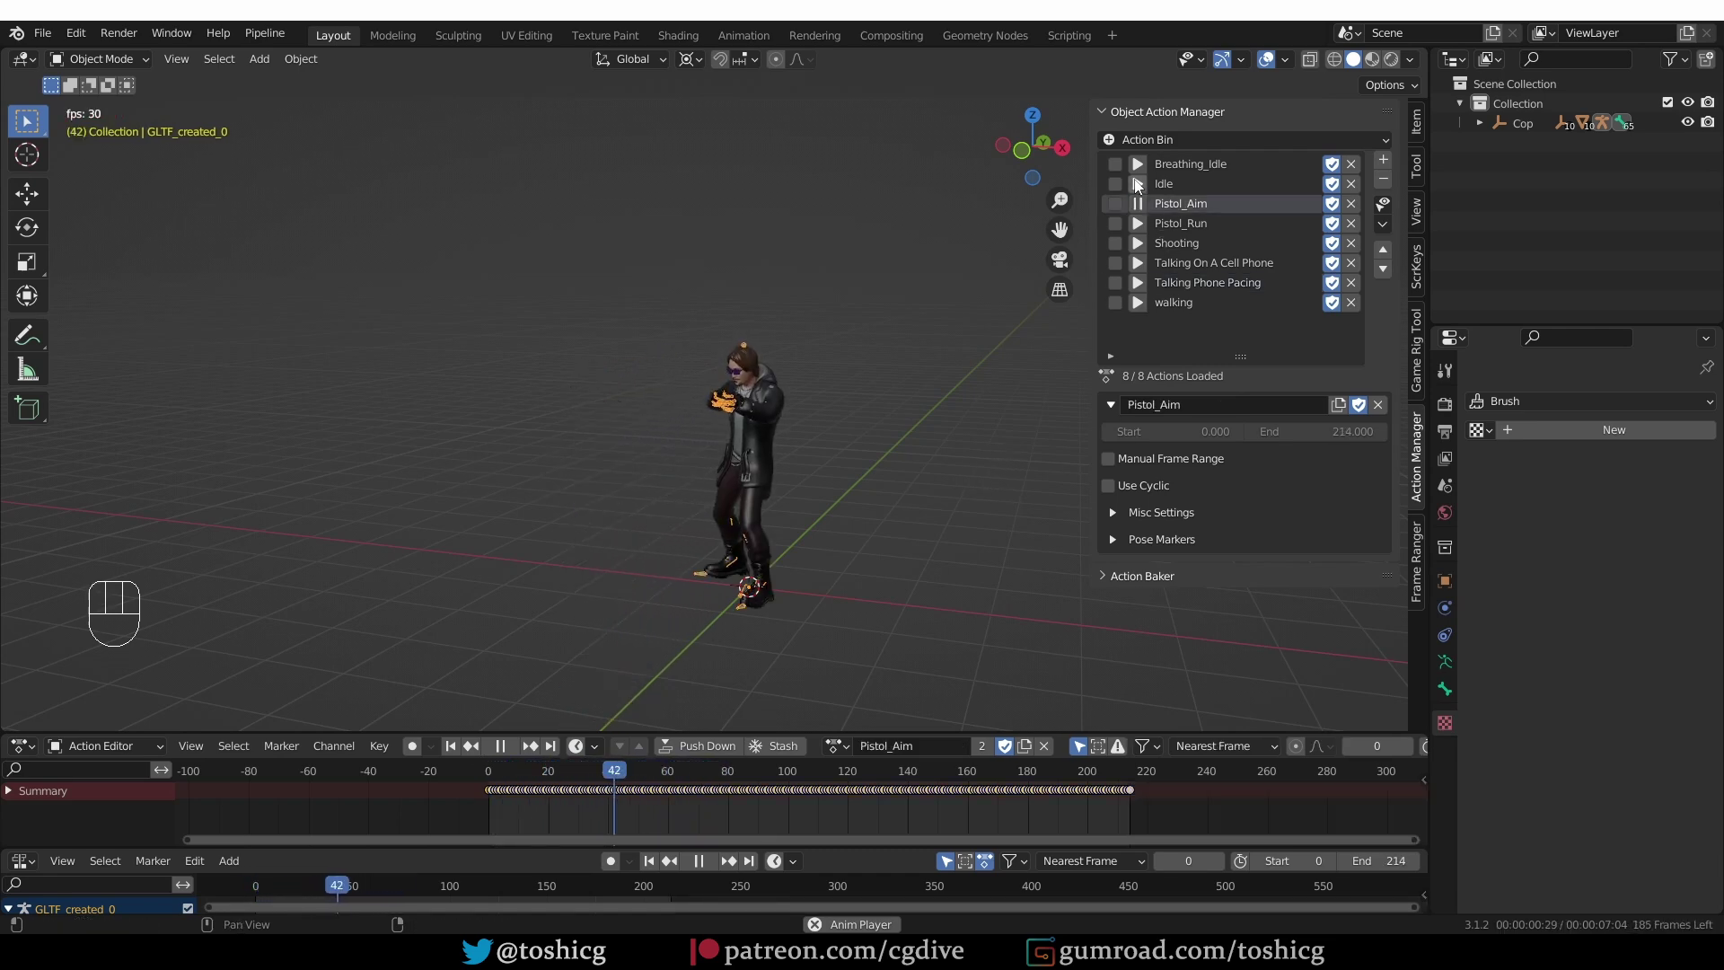
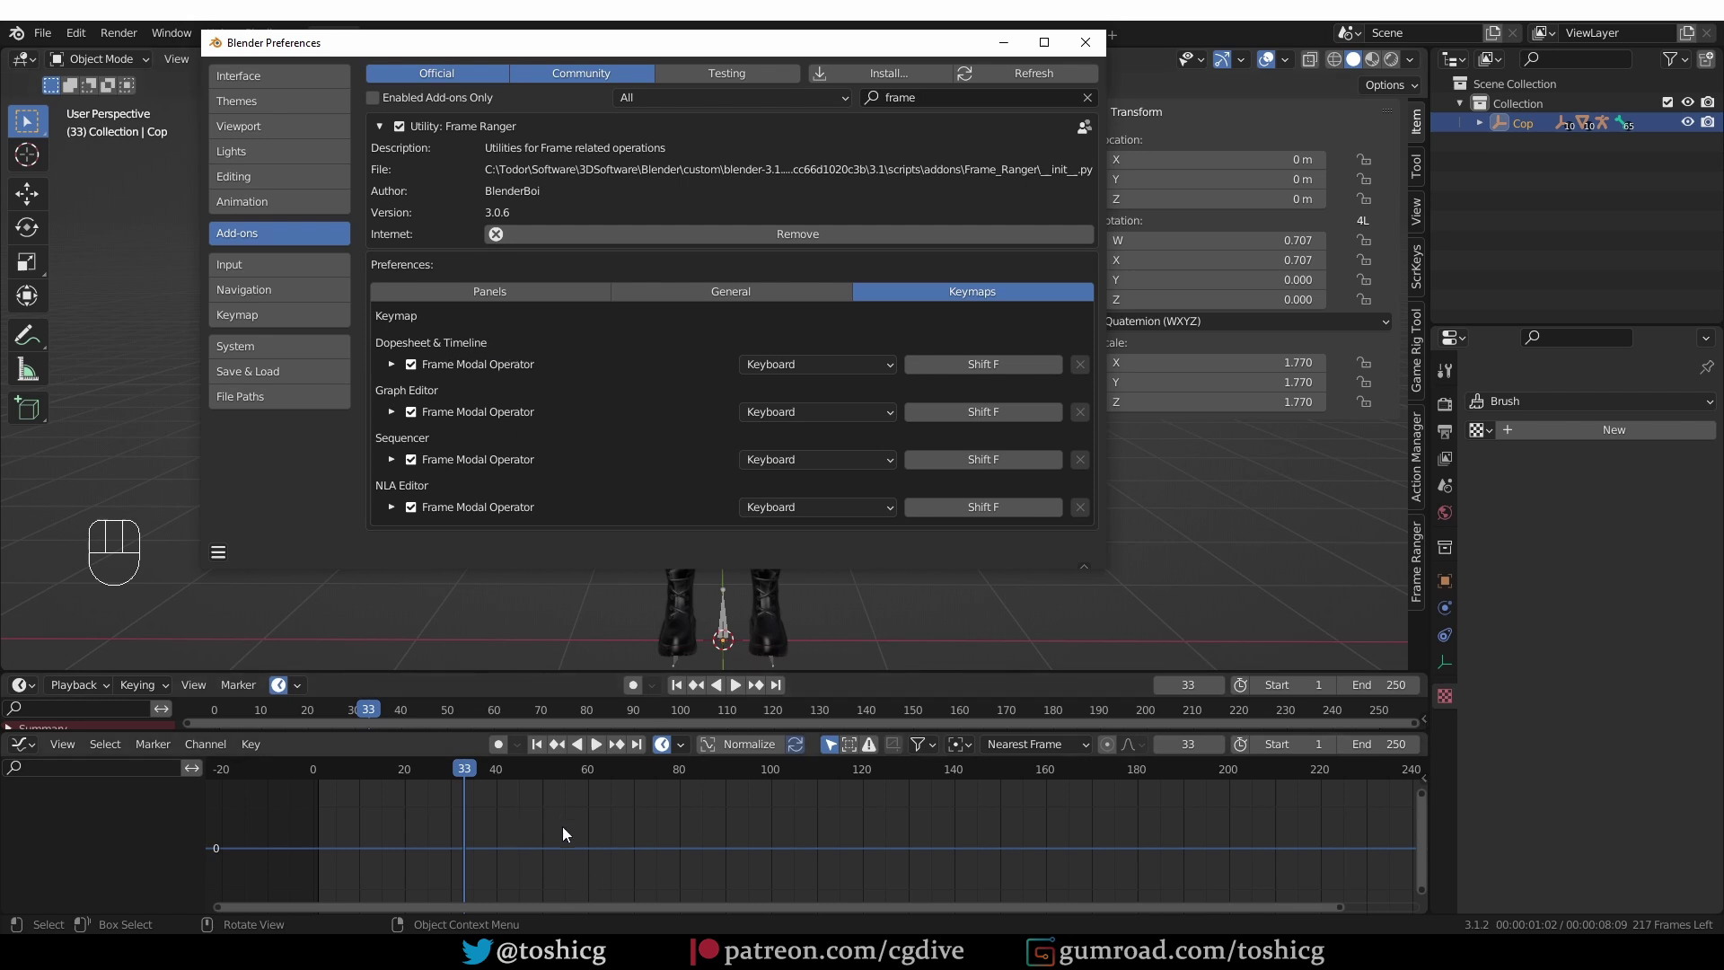
- Pan the curve view sideways
{"action": "middle_click", "coordinate": [544, 815]}
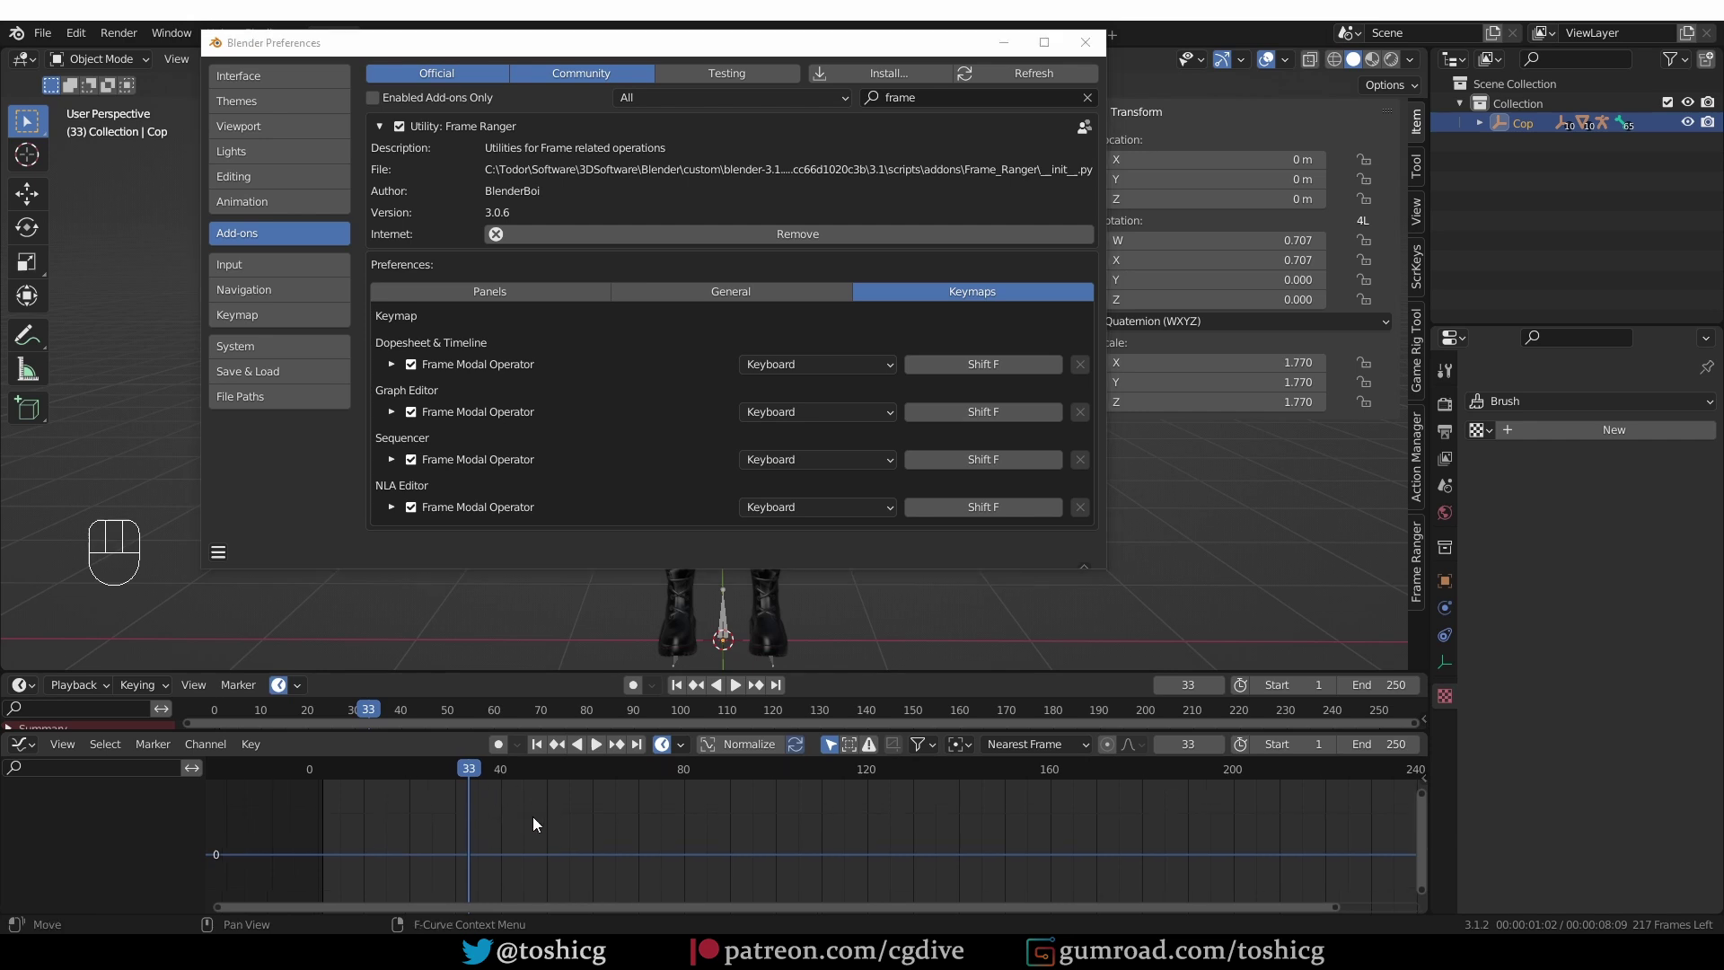
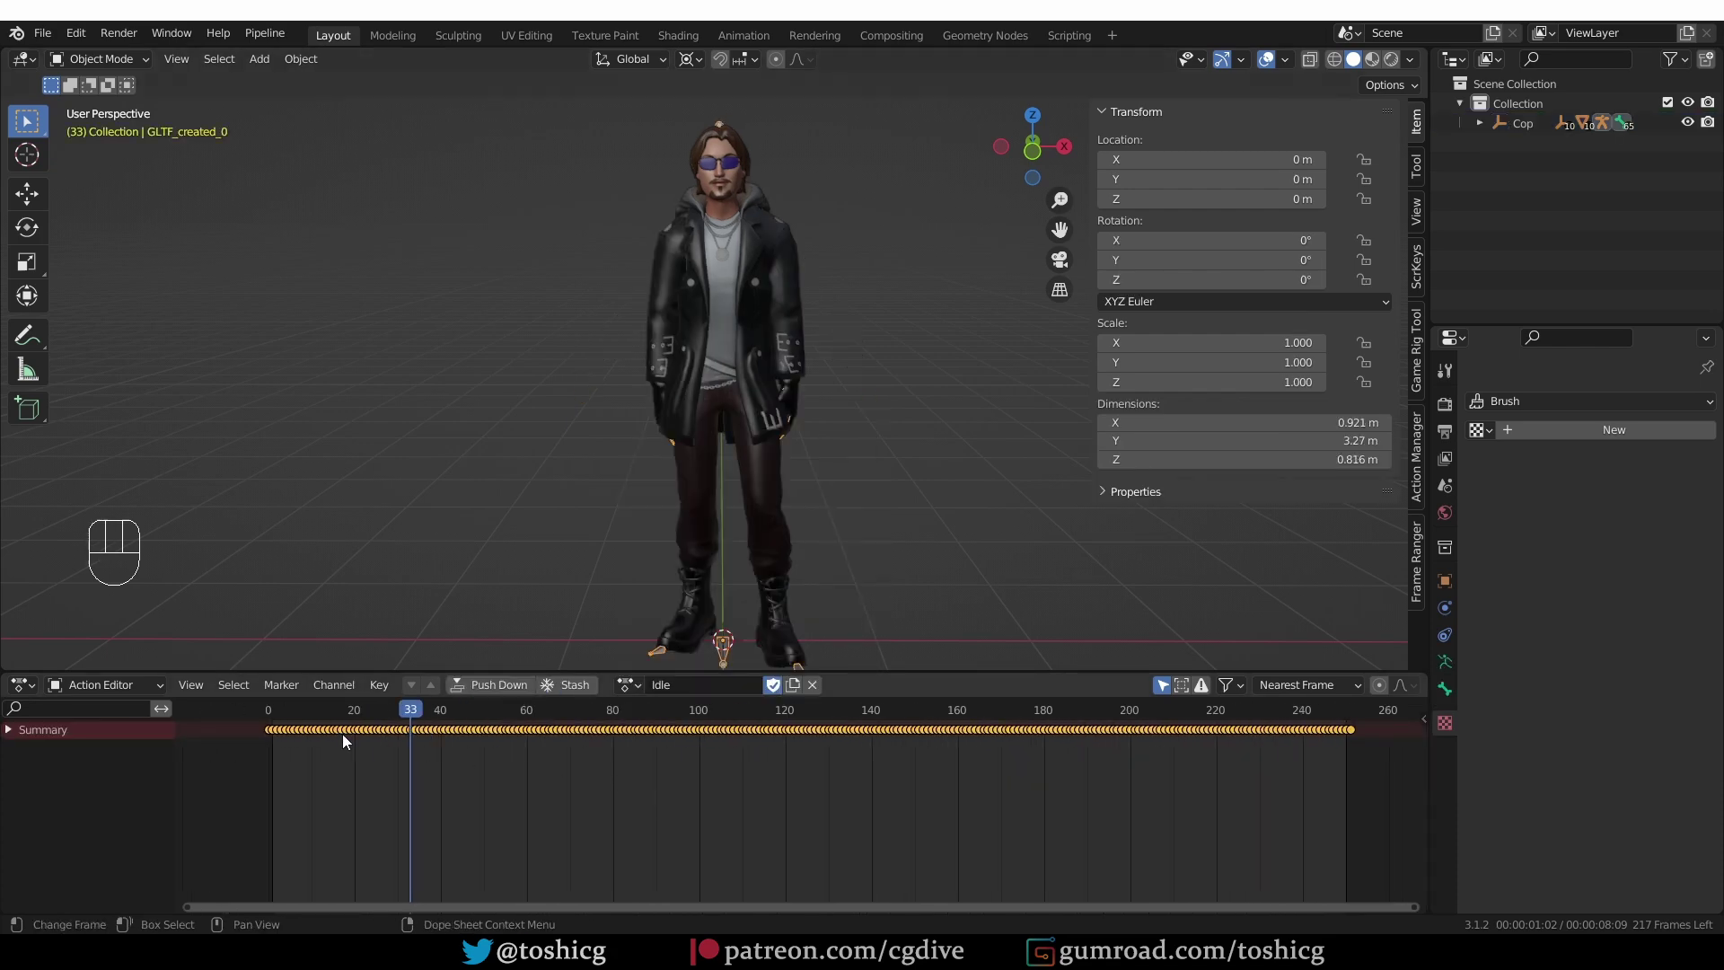
- Assign the Talking On A Cell Phone action and bring its ~1100-frame keyframe range into view
{"action": "key", "text": "shift+space"}
{"action": "key", "text": "shift+space"}
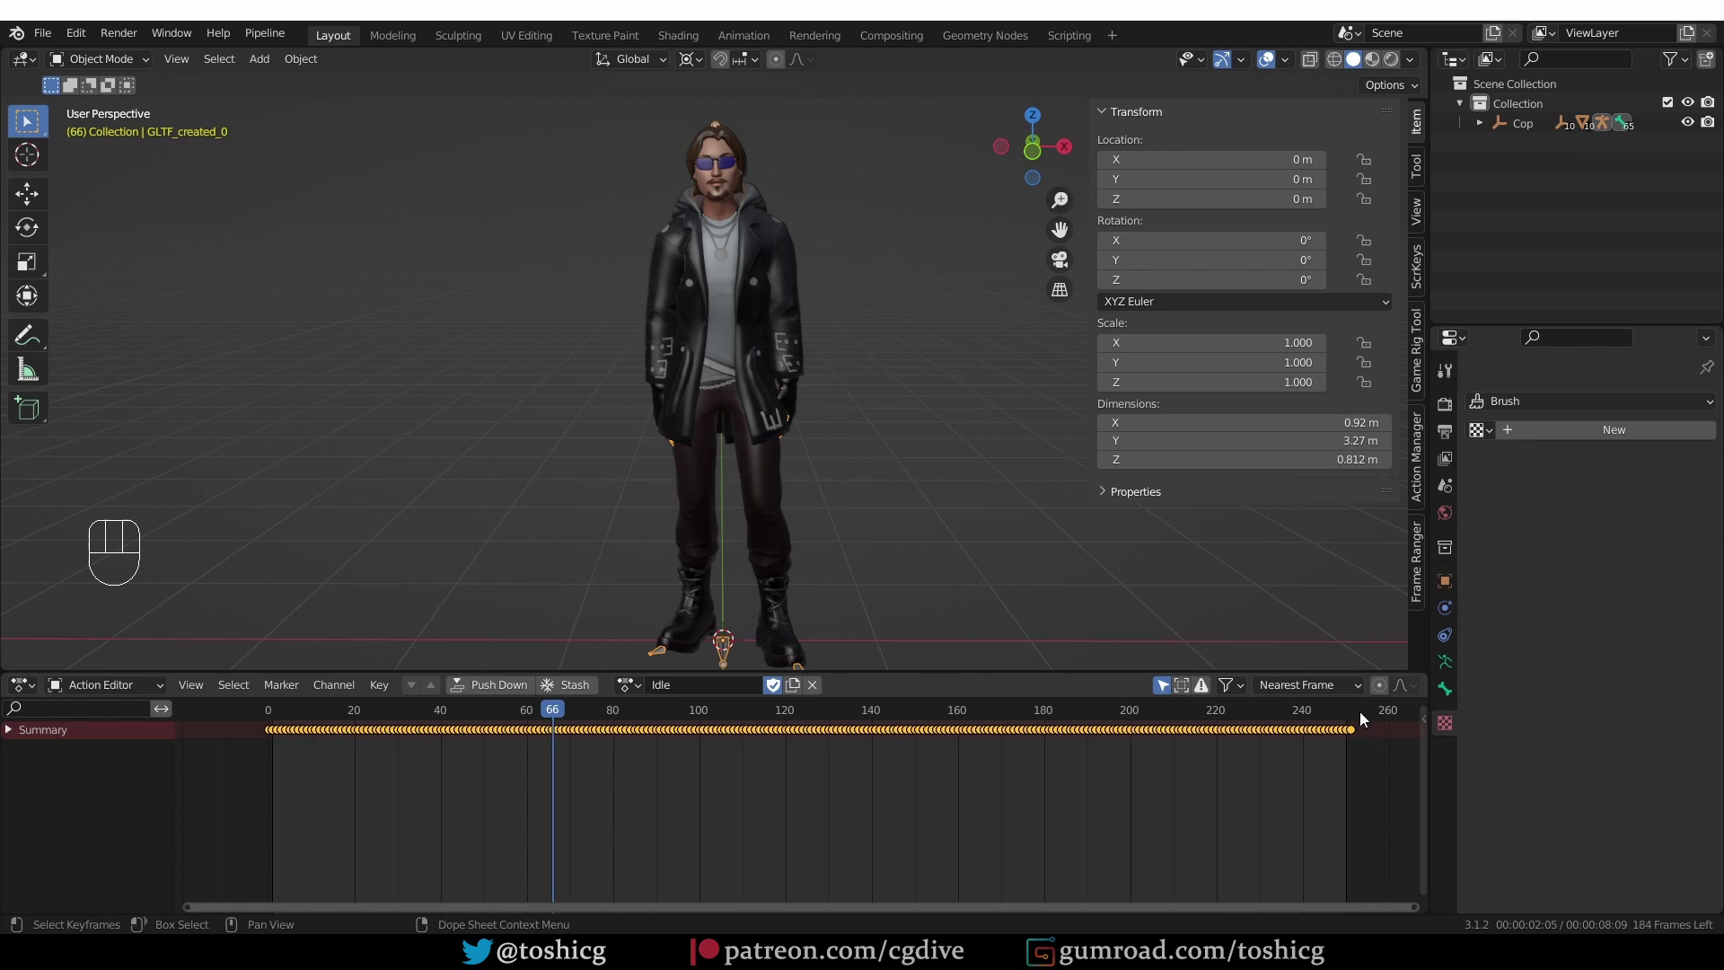
{"action": "left_click", "coordinate": [638, 690]}
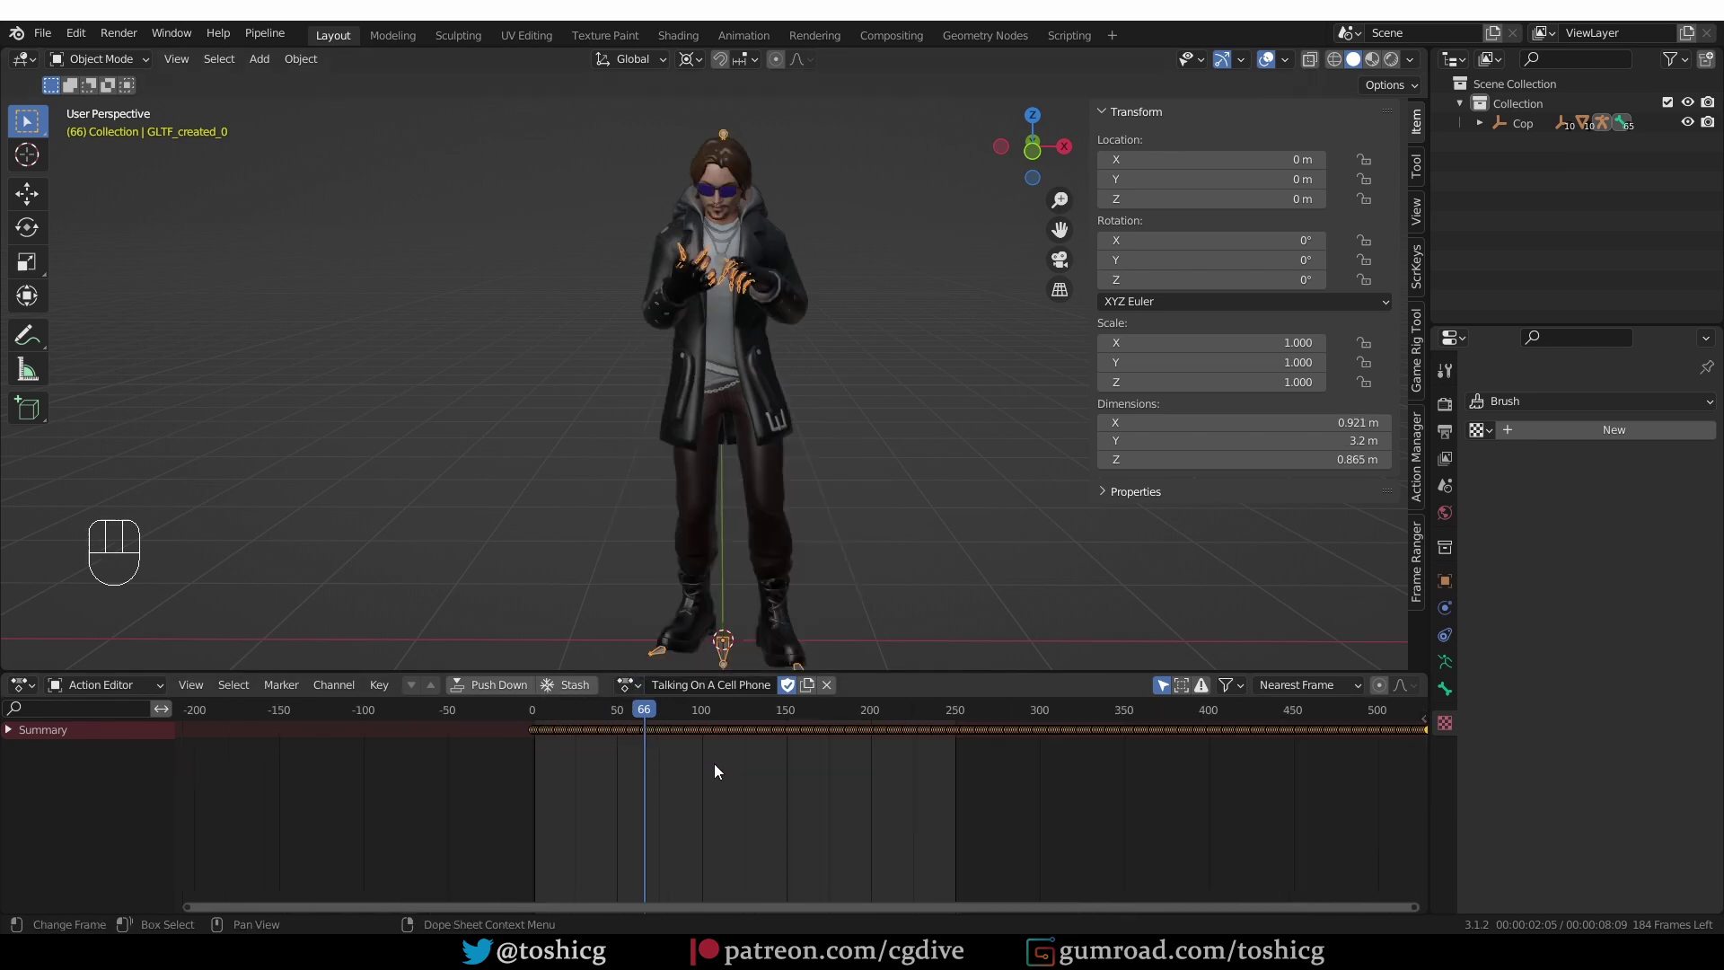
{"action": "middle_click", "coordinate": [1016, 803]}
{"action": "middle_click", "coordinate": [820, 875]}
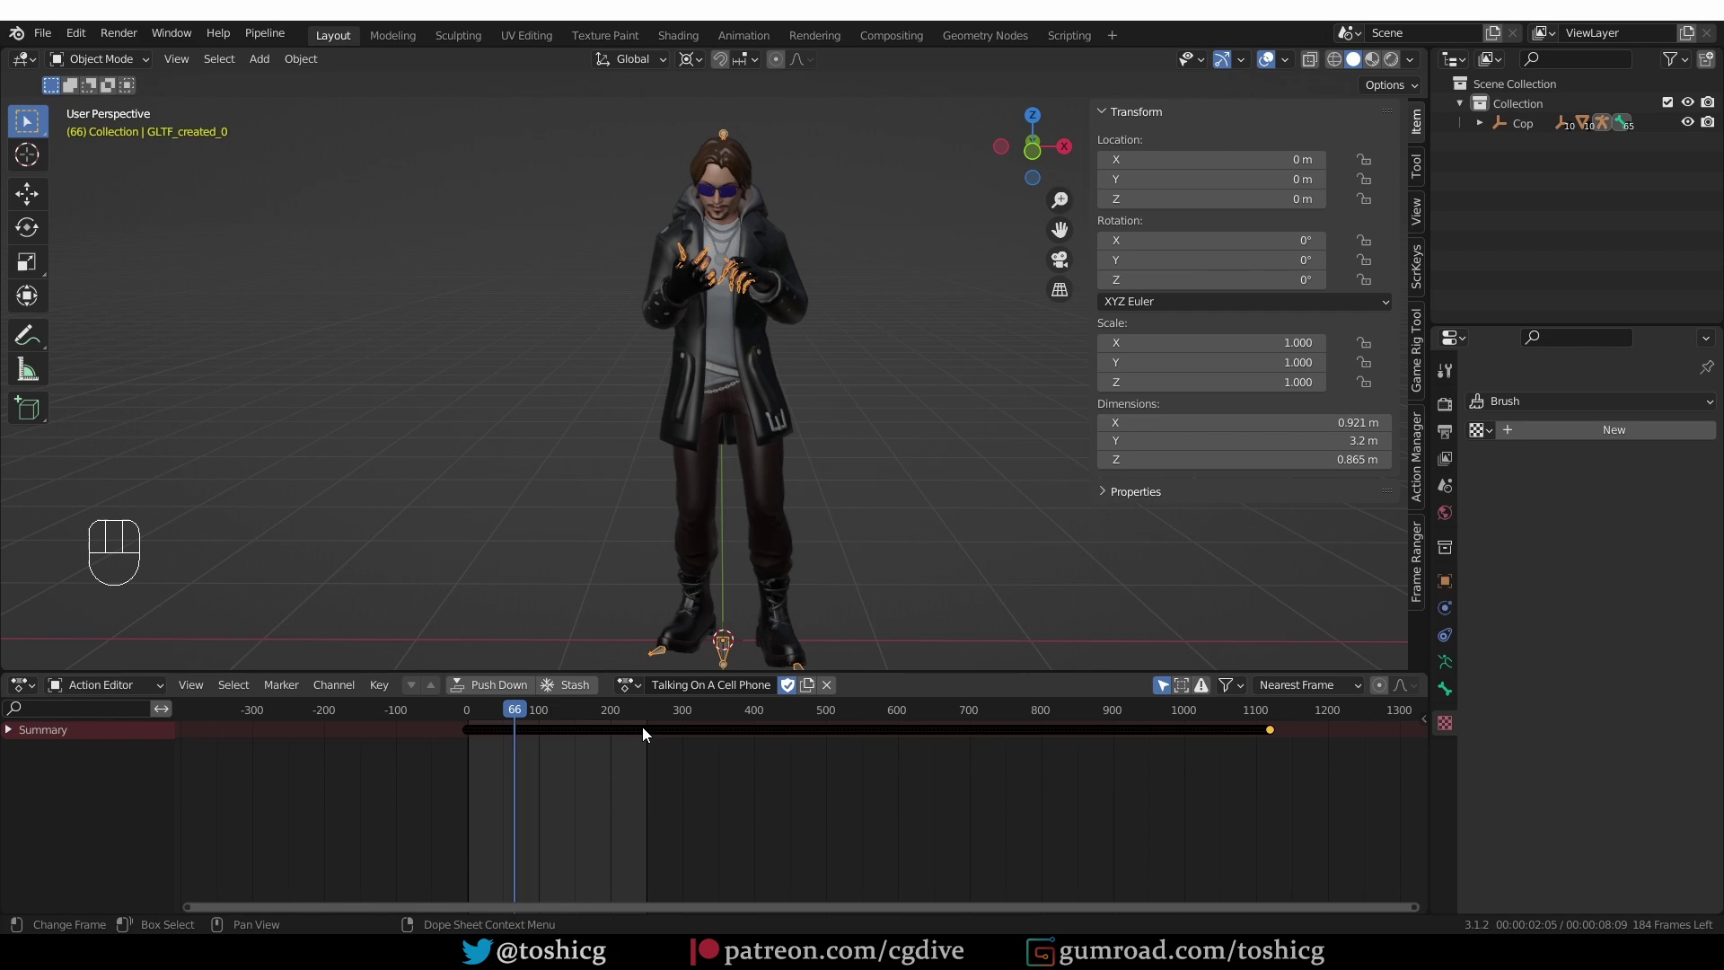
- Assign the short walking action and close the add-on Preferences window
{"action": "left_click", "coordinate": [638, 694]}
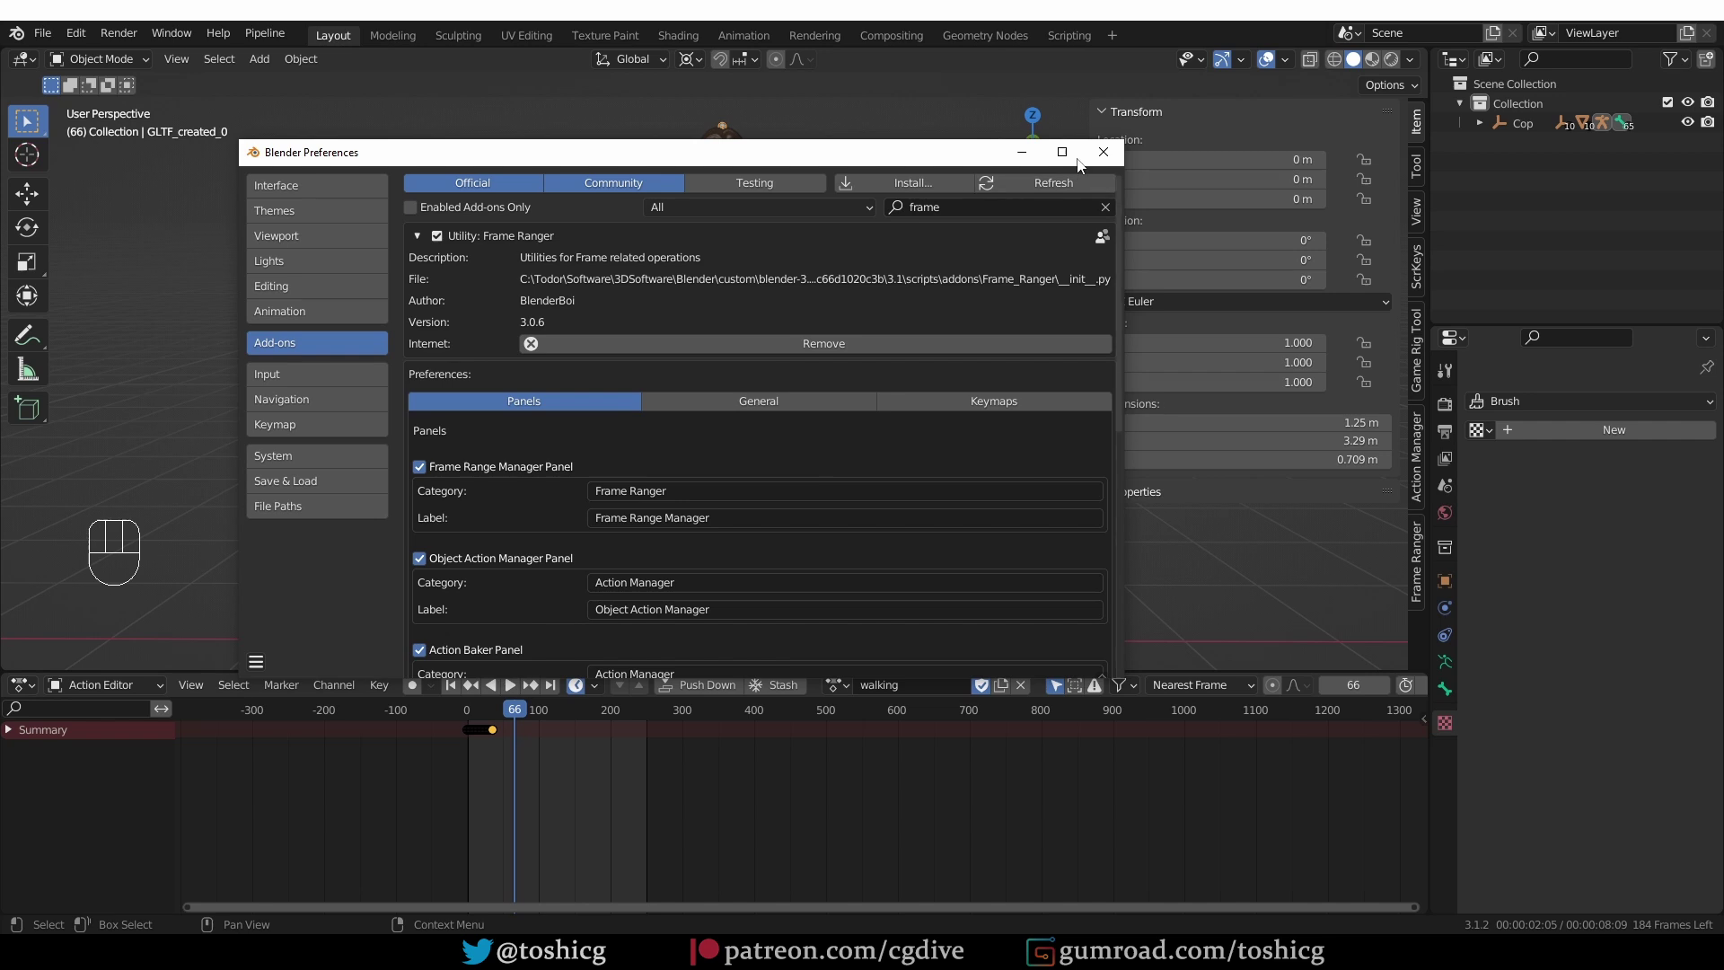
{"action": "left_click", "coordinate": [583, 695]}
{"action": "left_click", "coordinate": [585, 687]}
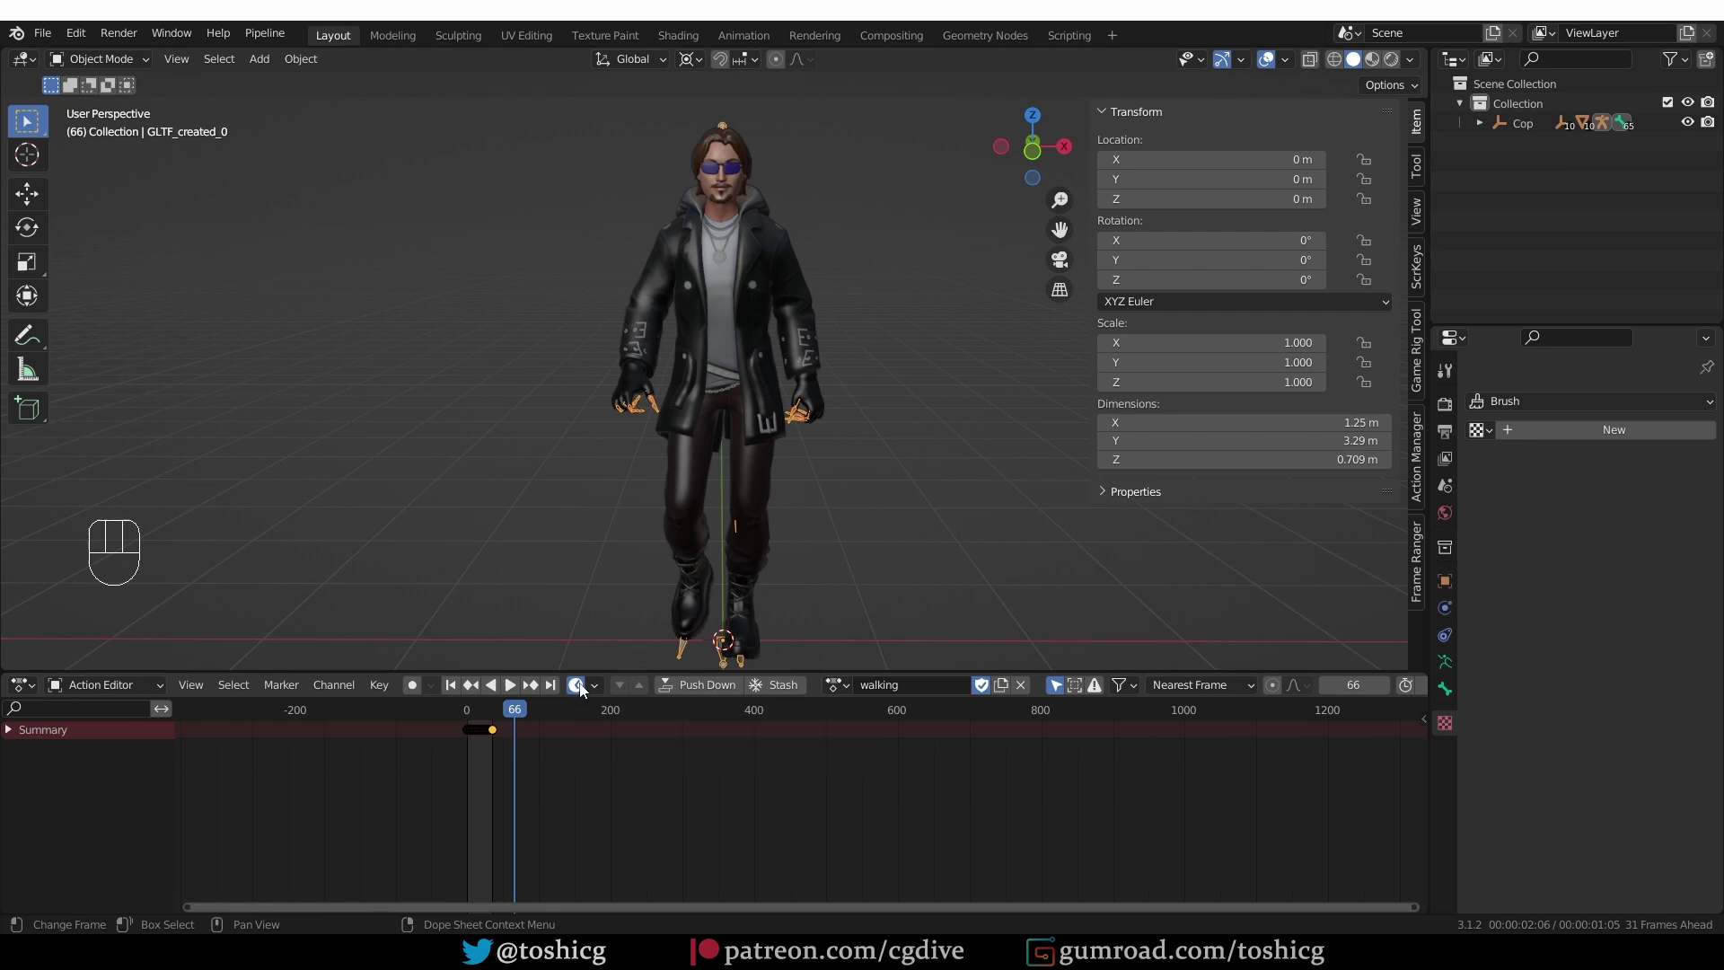
- Play the walking action, then pick Talking On A Cell Phone from the action list and play it
{"action": "left_click", "coordinate": [580, 690]}
{"action": "left_click", "coordinate": [585, 691]}
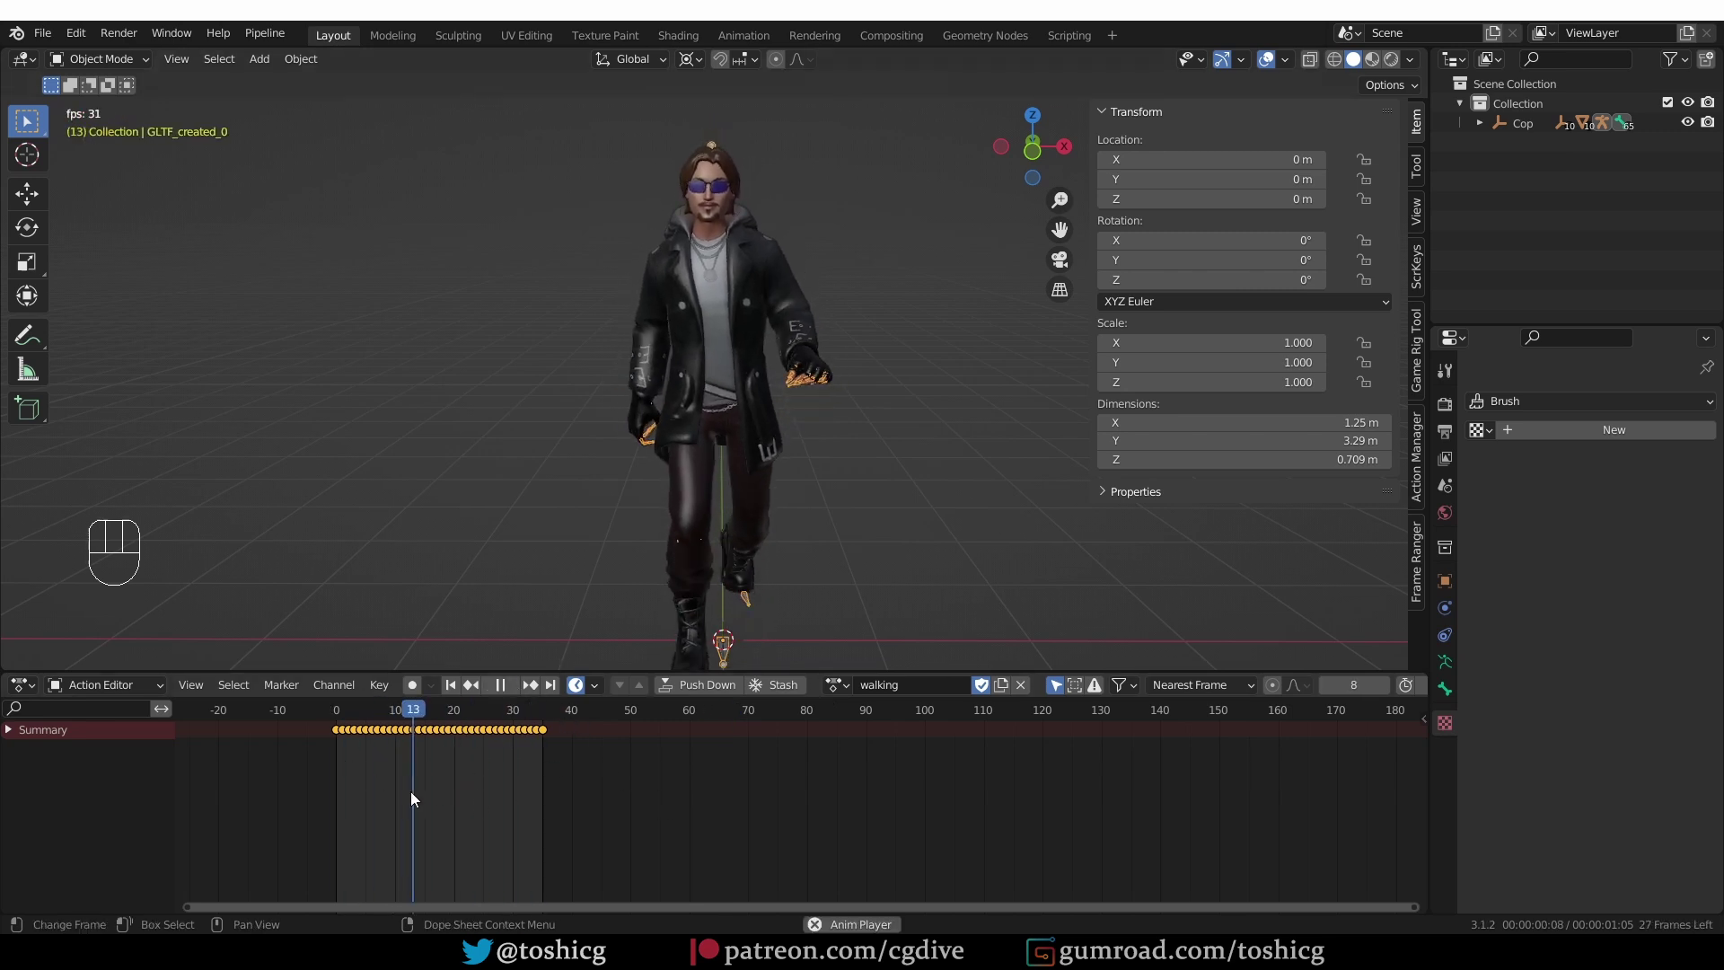
{"action": "key", "text": "Escape"}
{"action": "left_click", "coordinate": [844, 689]}
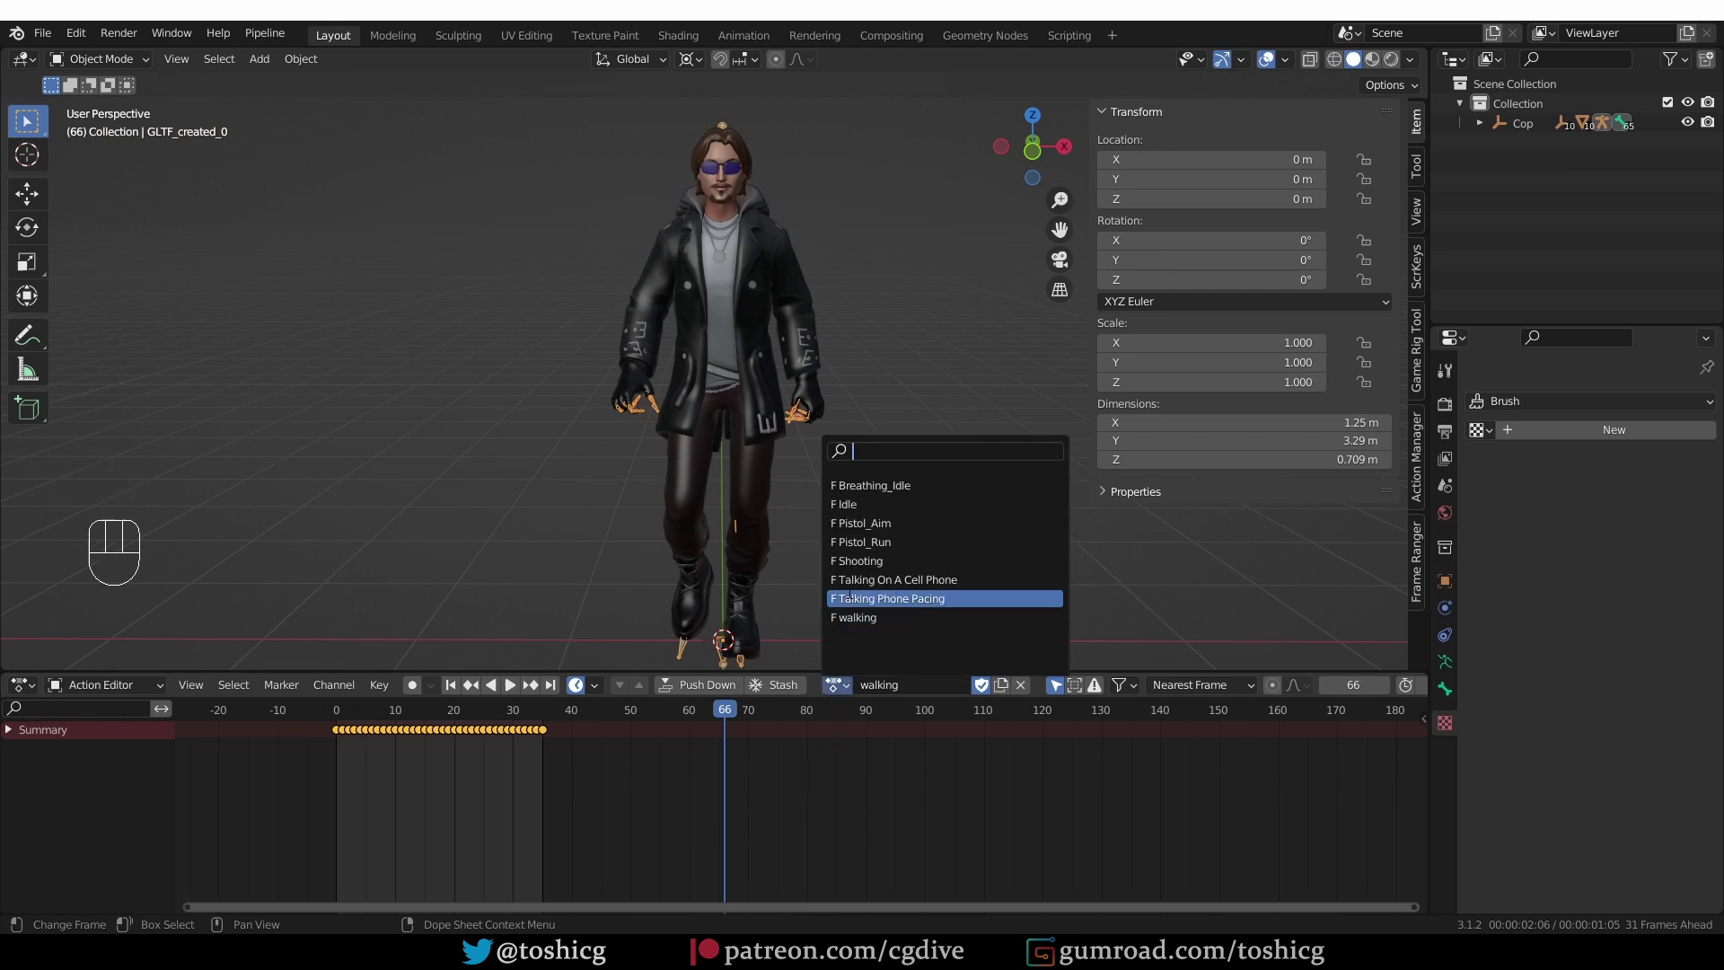
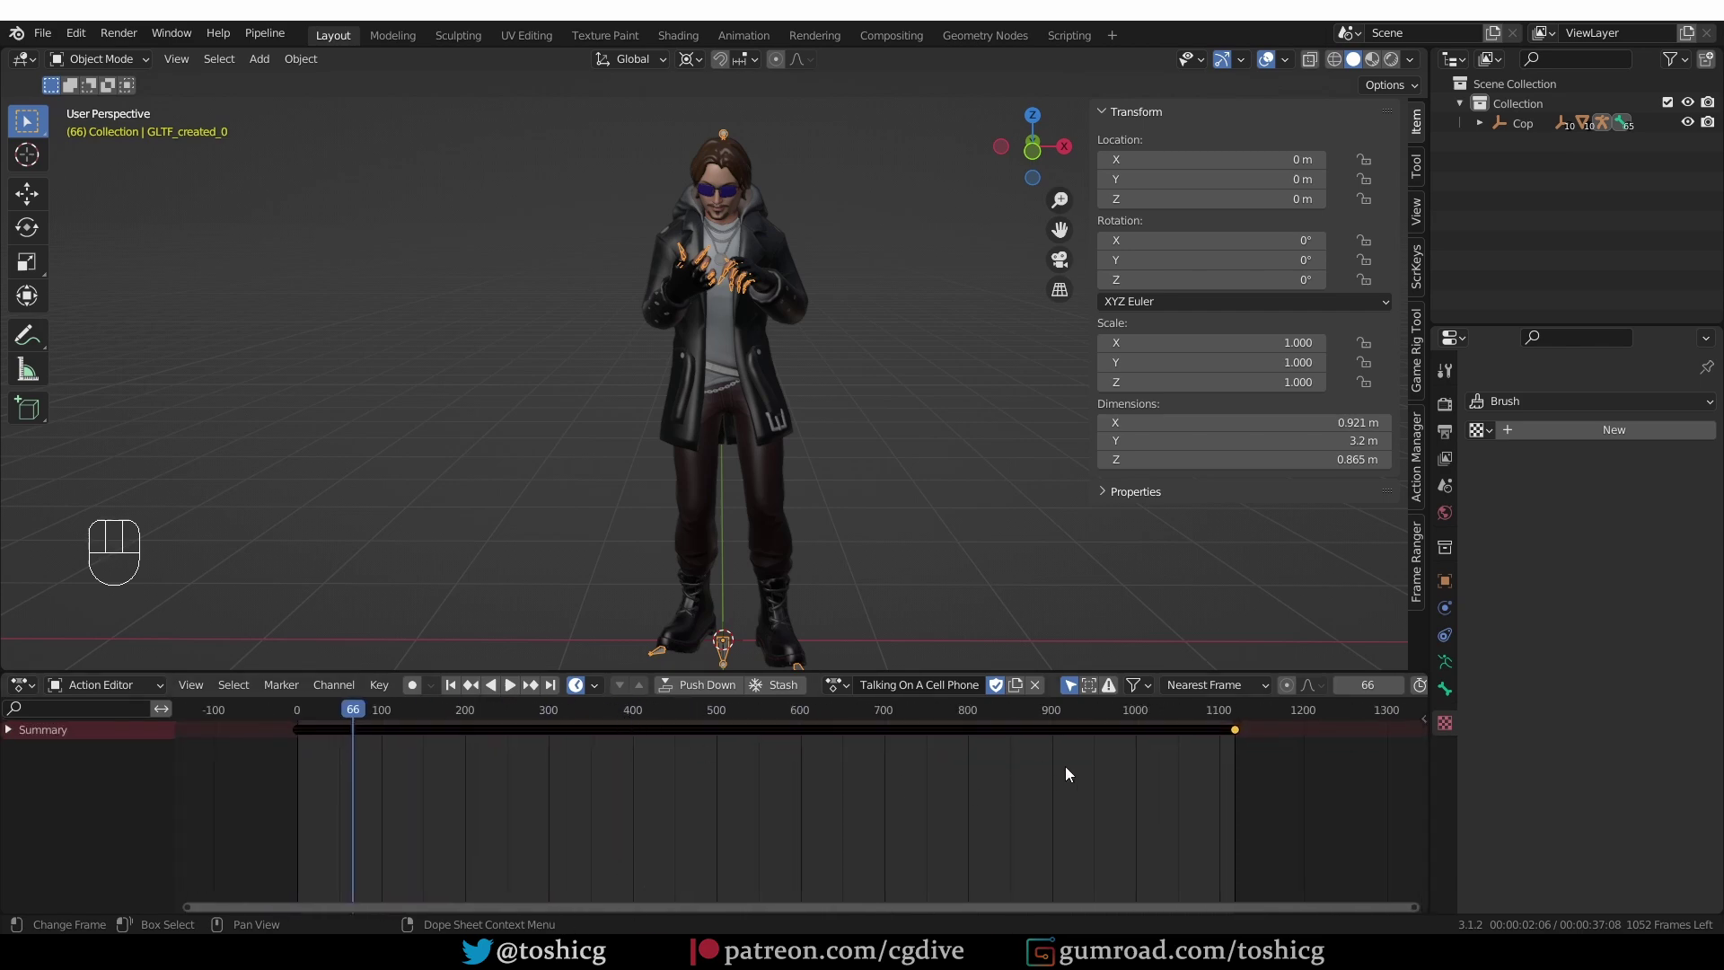
{"action": "key", "text": "shift+space"}
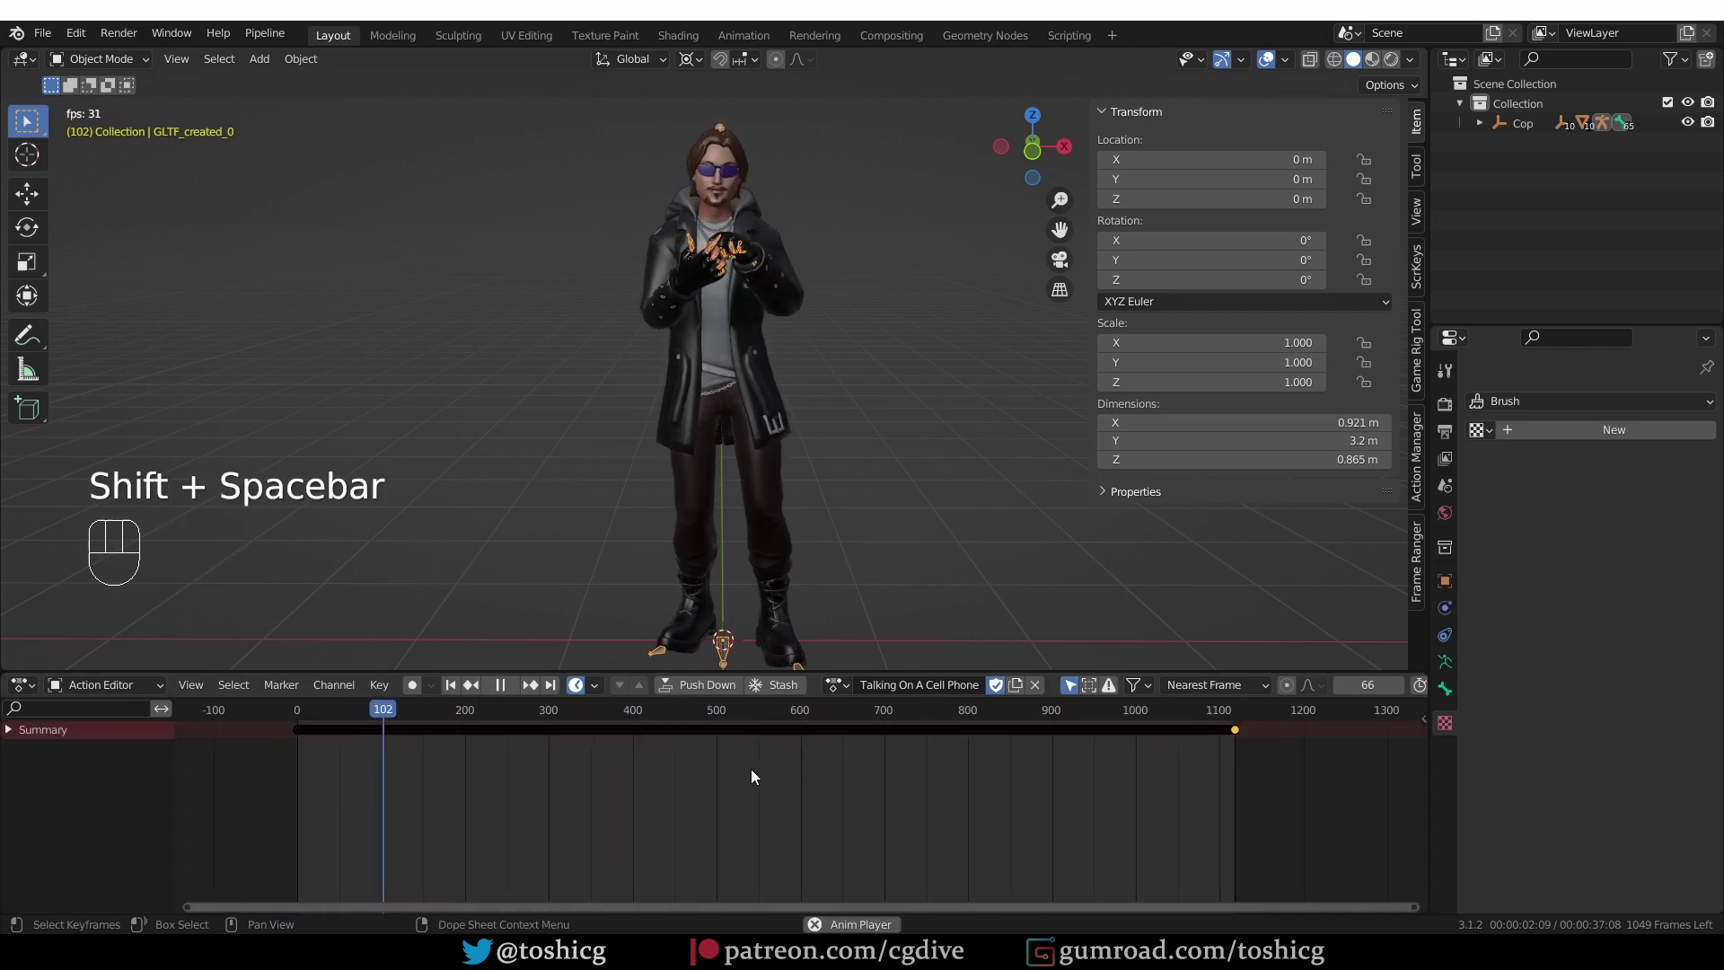
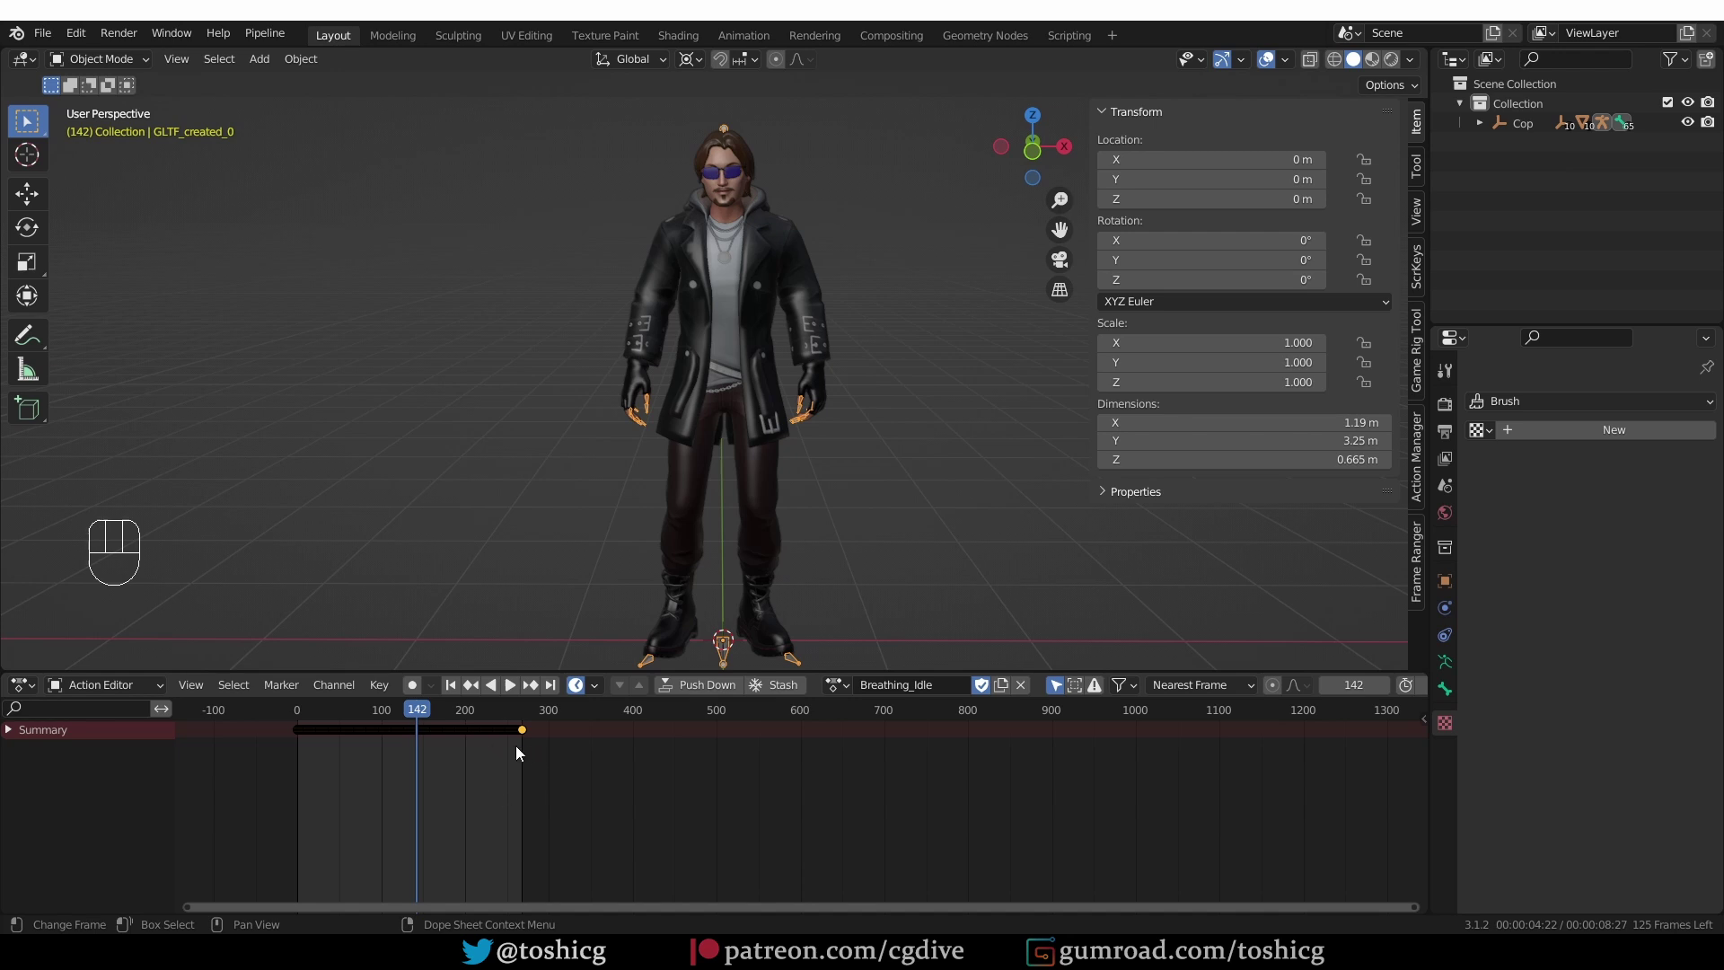
- Stretch the Breathing_Idle keyframes out to about frame 740, then undo
{"action": "left_click", "coordinate": [327, 733]}
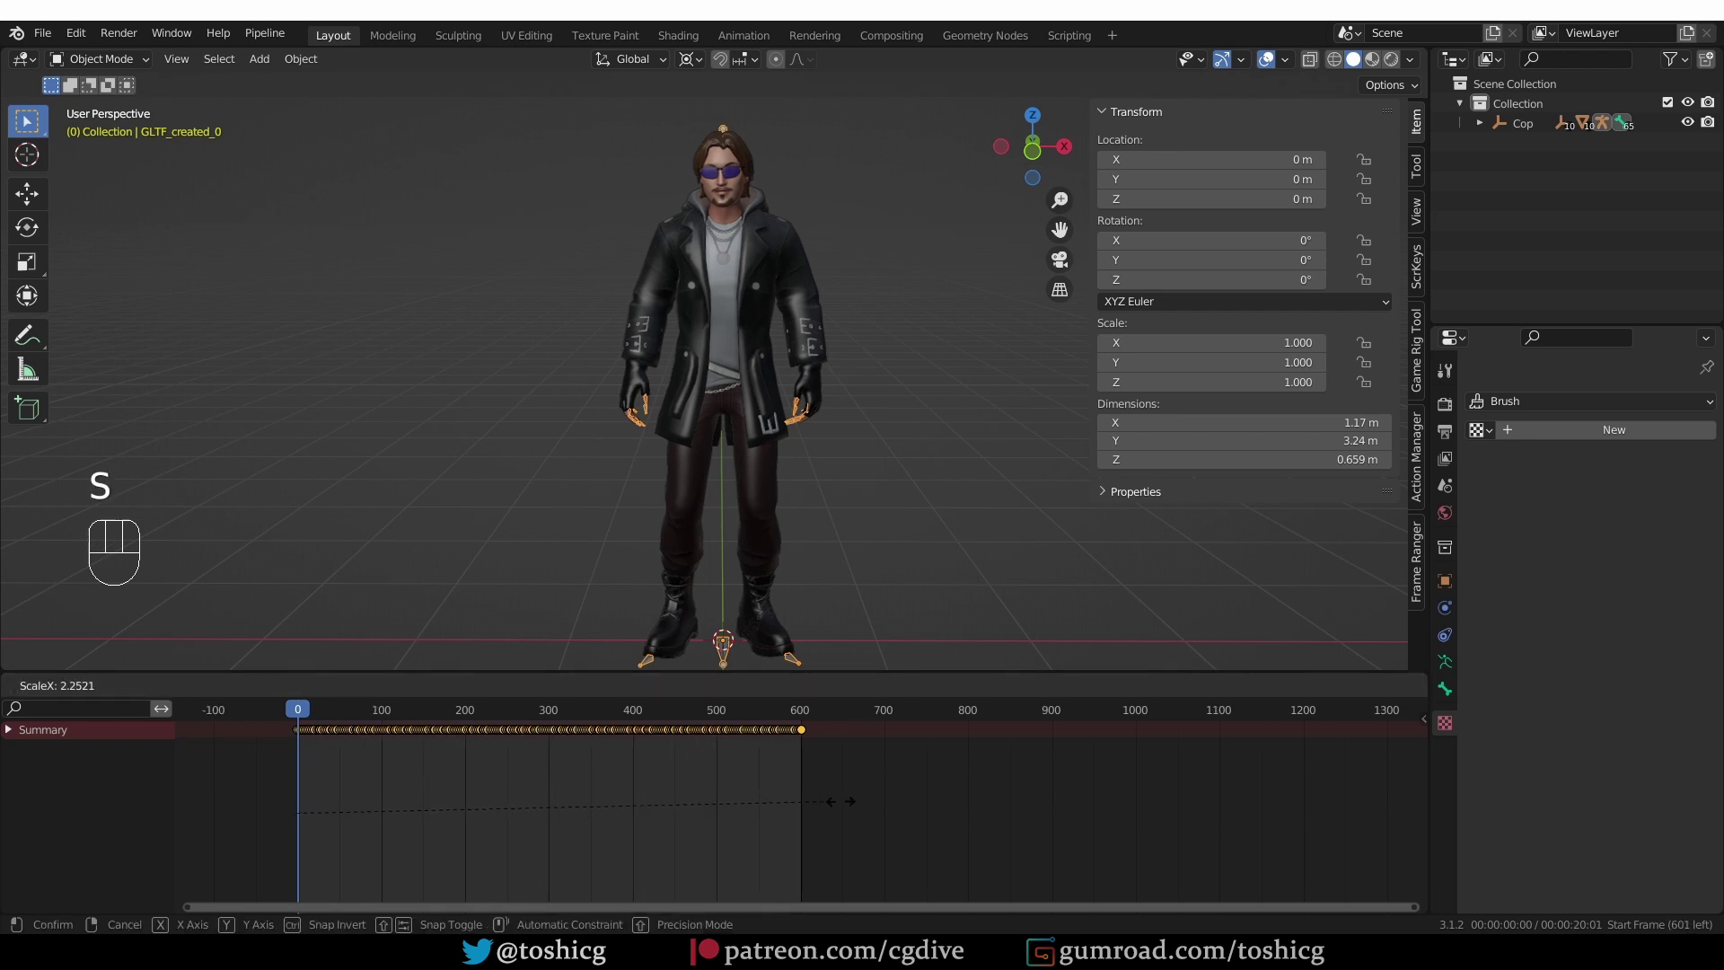
{"action": "key", "text": "s"}
{"action": "left_click_drag", "start_coordinate": [946, 807], "coordinate": [893, 711]}
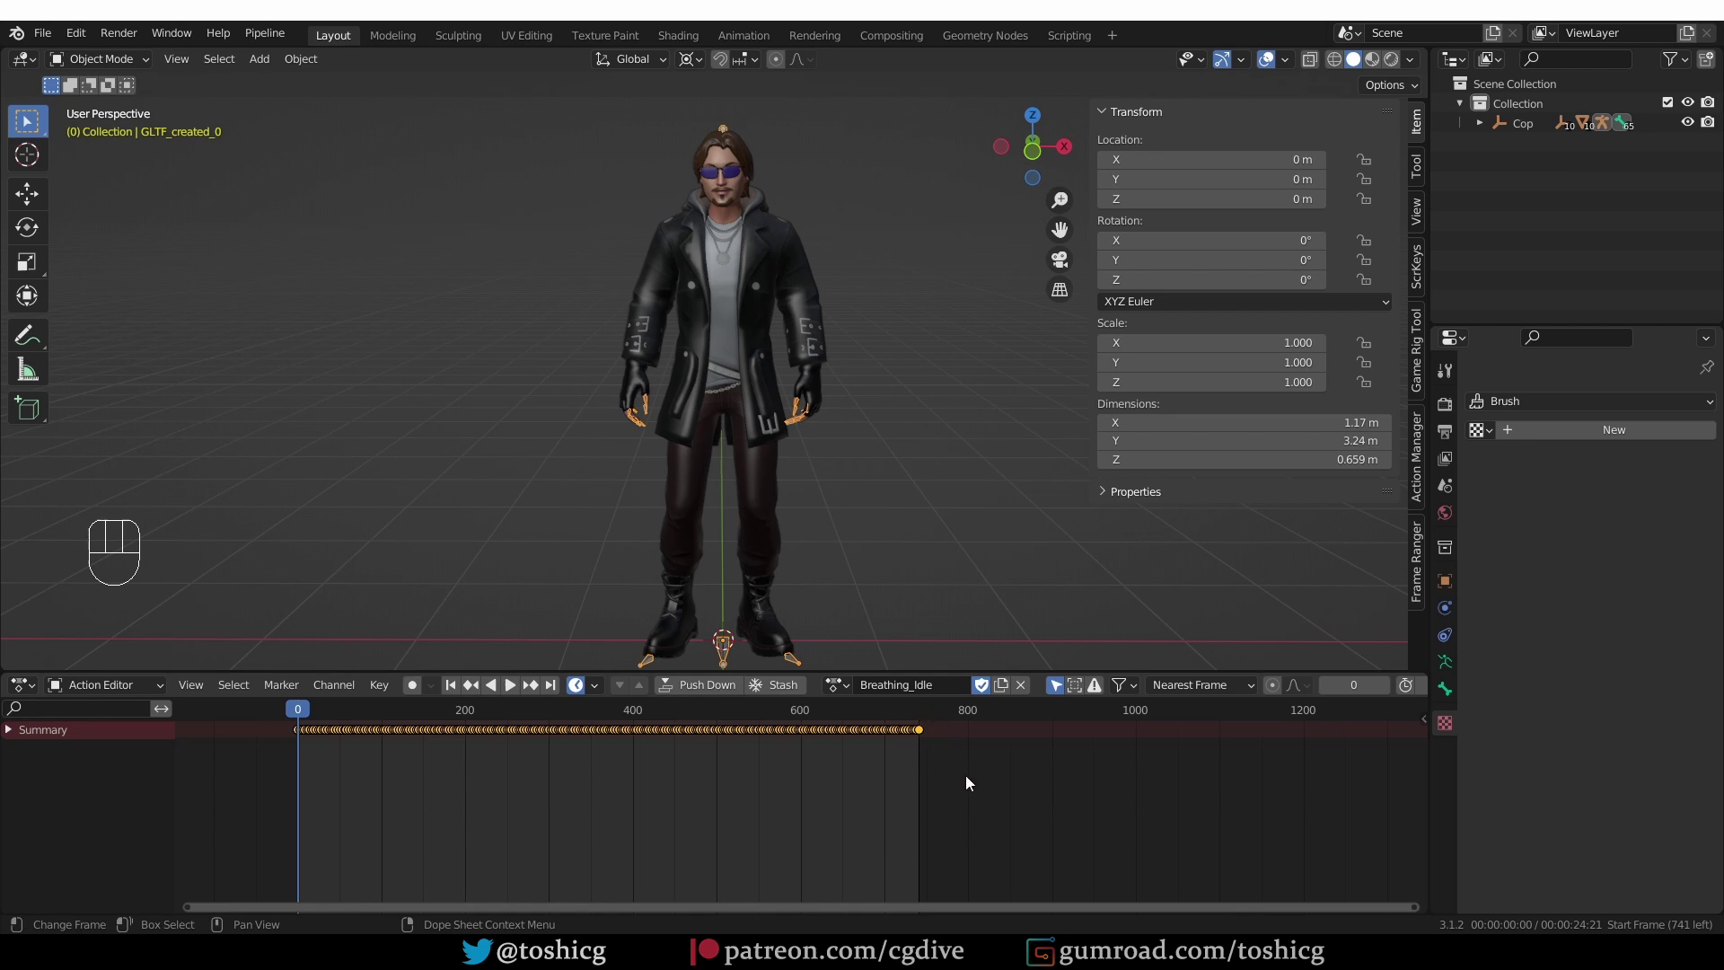
{"action": "key", "text": "ctrl+z"}
{"action": "left_click", "coordinate": [509, 777]}
- Squeeze the keyframes back to frame 267, stretch to about 450, and undo again
{"action": "left_click", "coordinate": [480, 733]}
{"action": "left_click_drag", "start_coordinate": [493, 738], "coordinate": [504, 745]}
{"action": "key", "text": "g"}
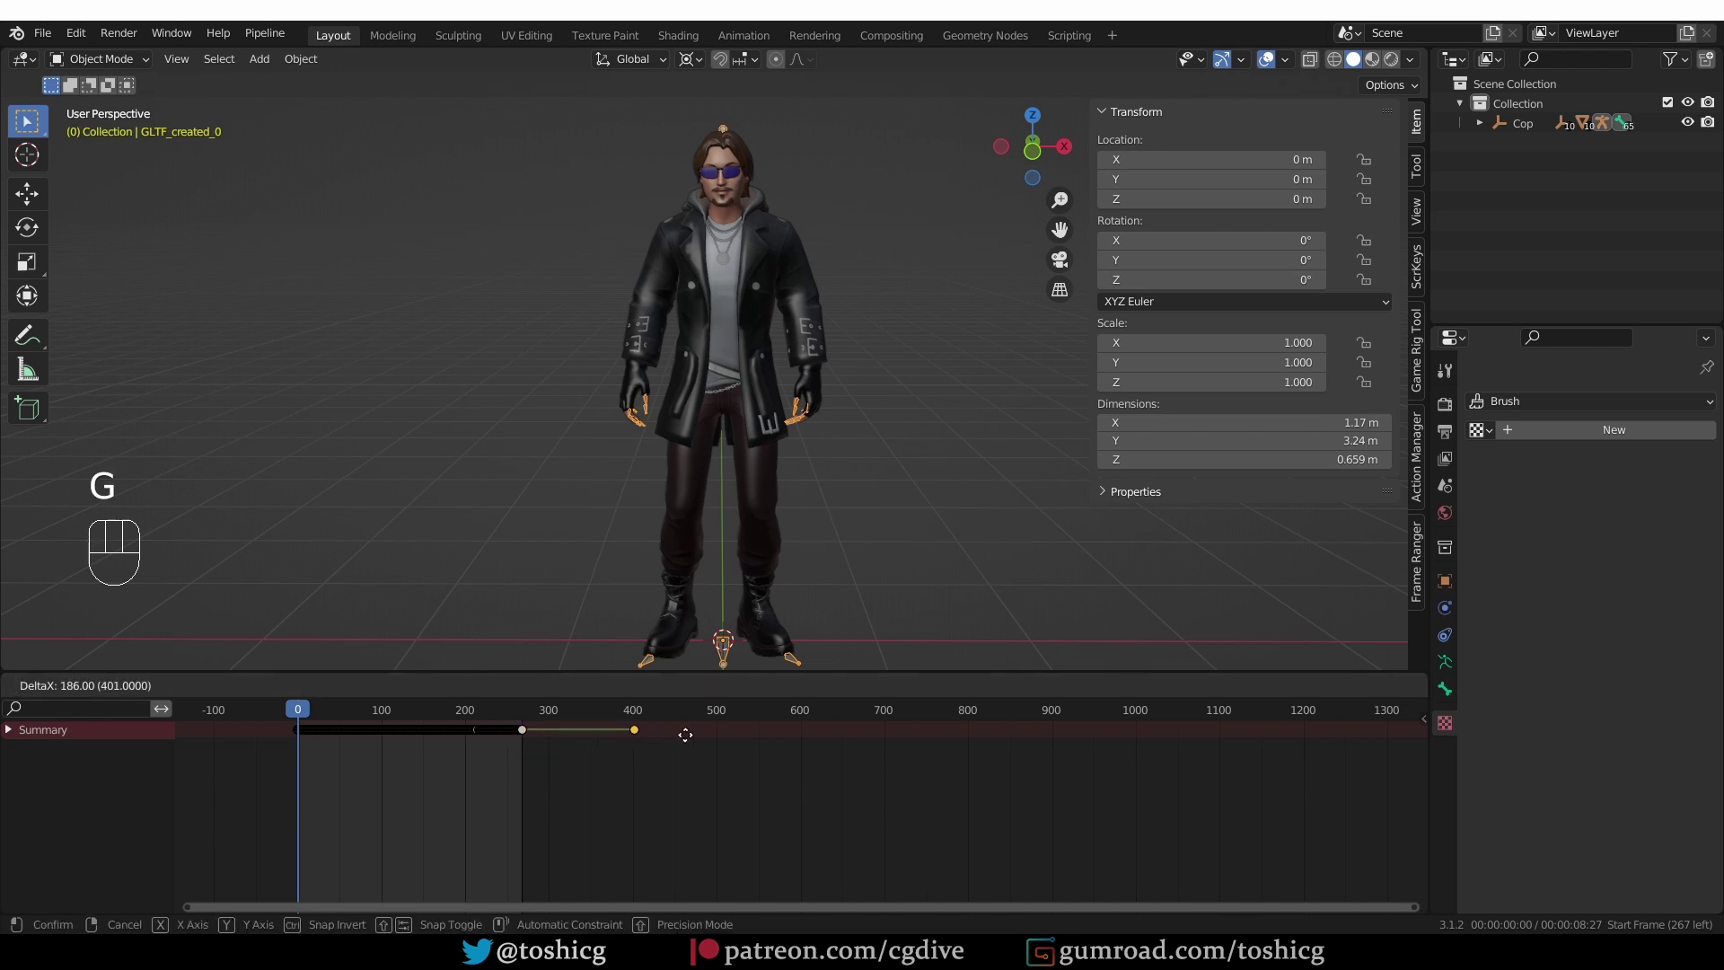
{"action": "left_click_drag", "start_coordinate": [713, 745], "coordinate": [681, 758]}
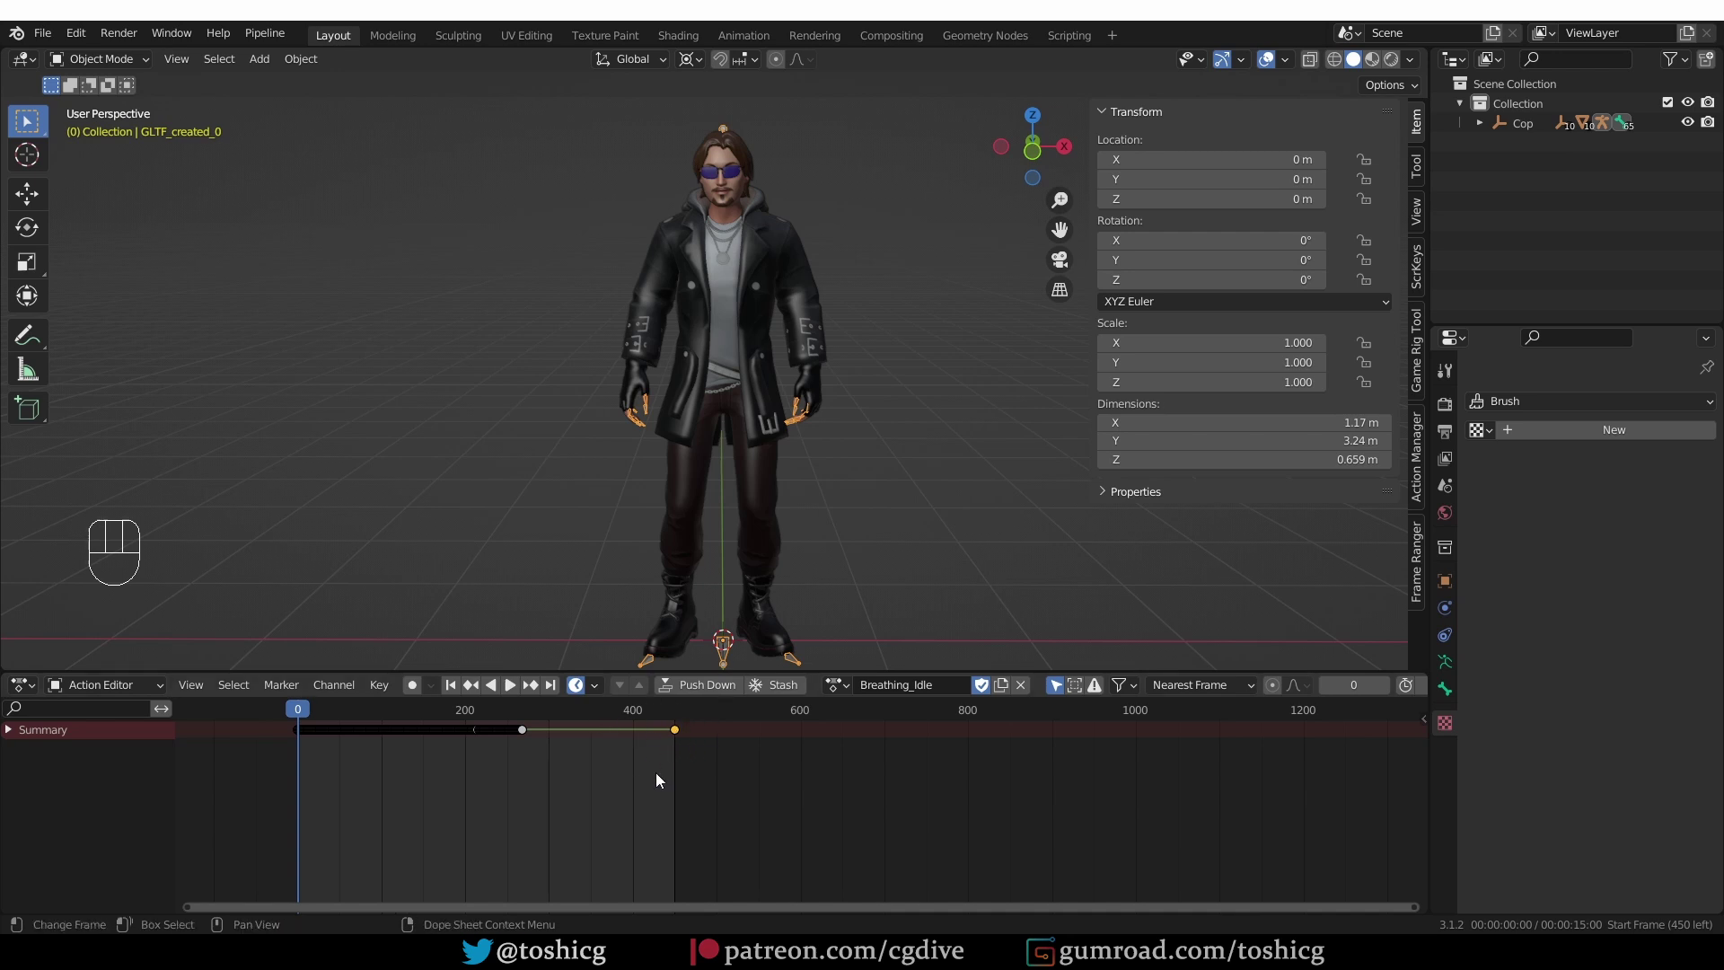
{"action": "key", "text": "ctrl+z"}
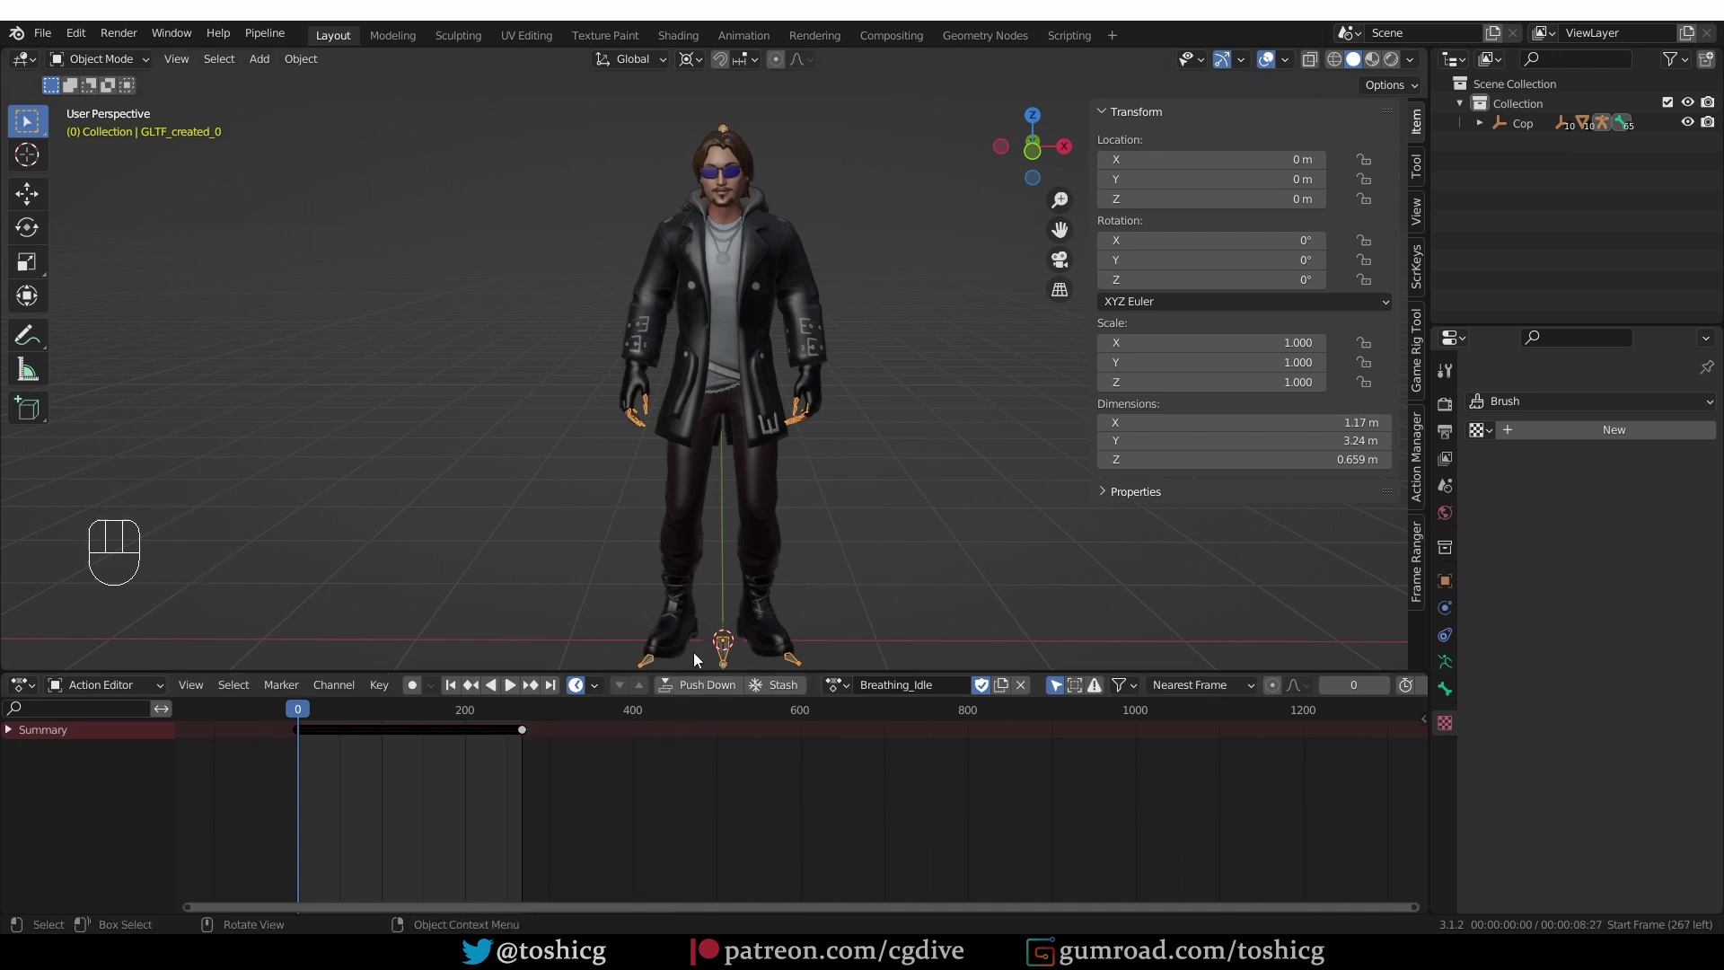
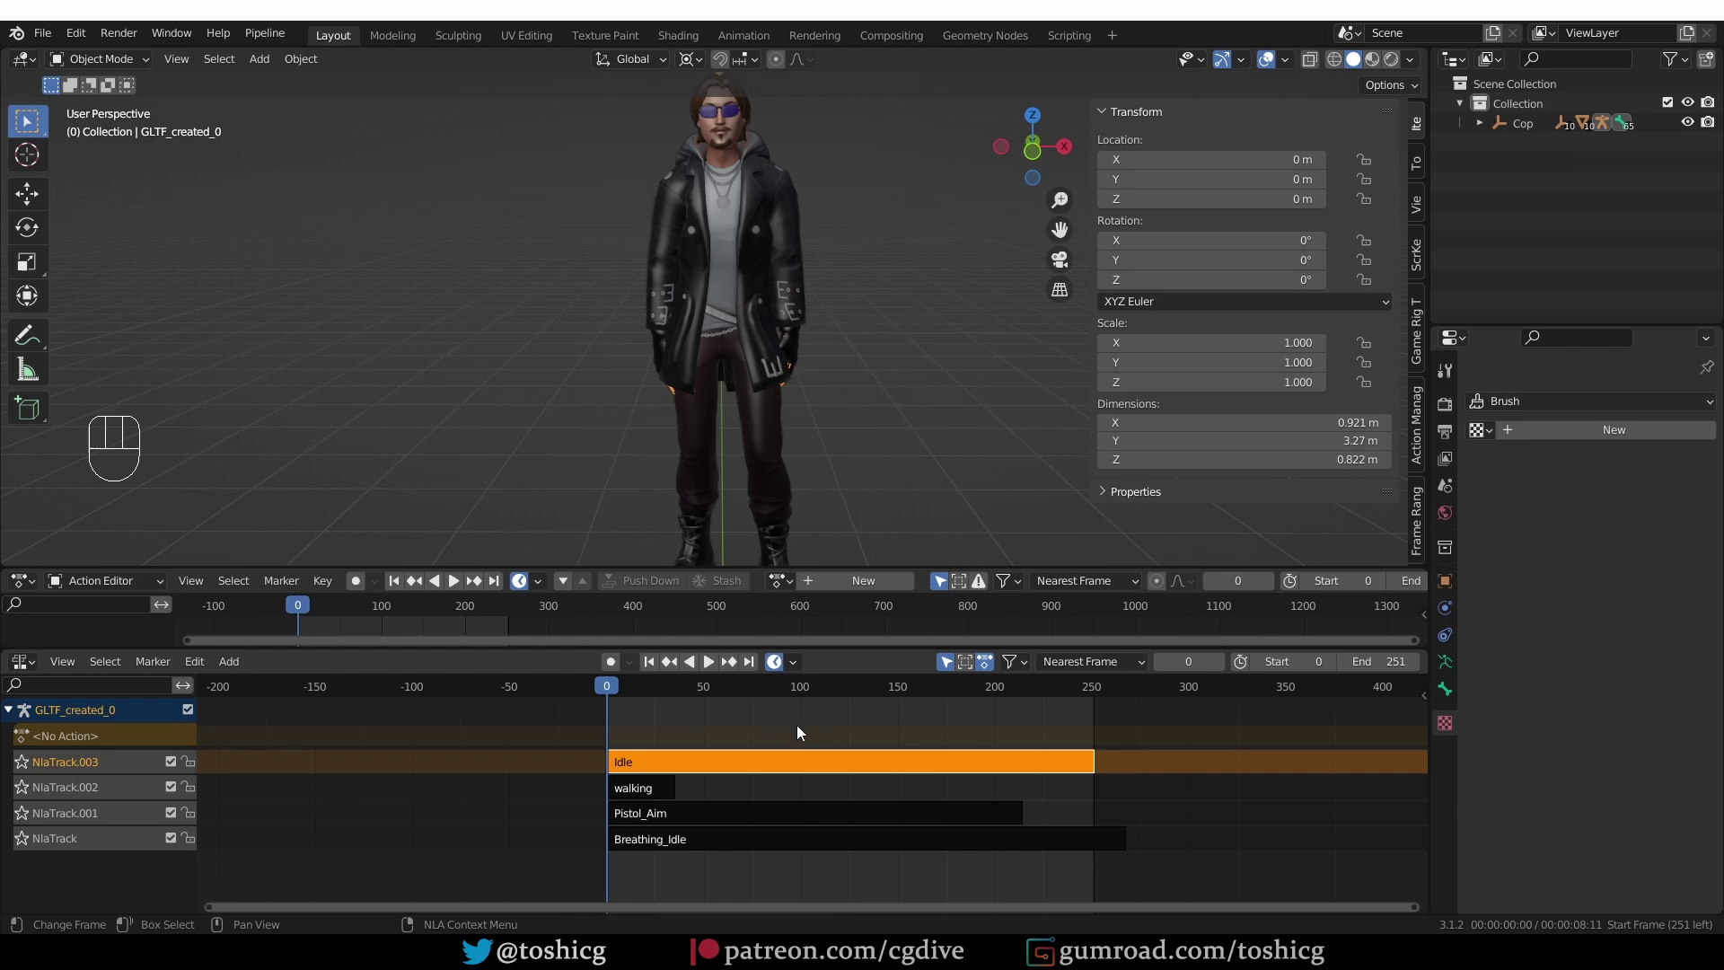
- Enlarge the NLA editor and try moving the walking strip, cancelling to leave it in place
{"action": "left_click_drag", "start_coordinate": [804, 673], "coordinate": [805, 770]}
{"action": "left_click_drag", "start_coordinate": [790, 640], "coordinate": [808, 781]}
{"action": "left_click", "coordinate": [662, 796]}
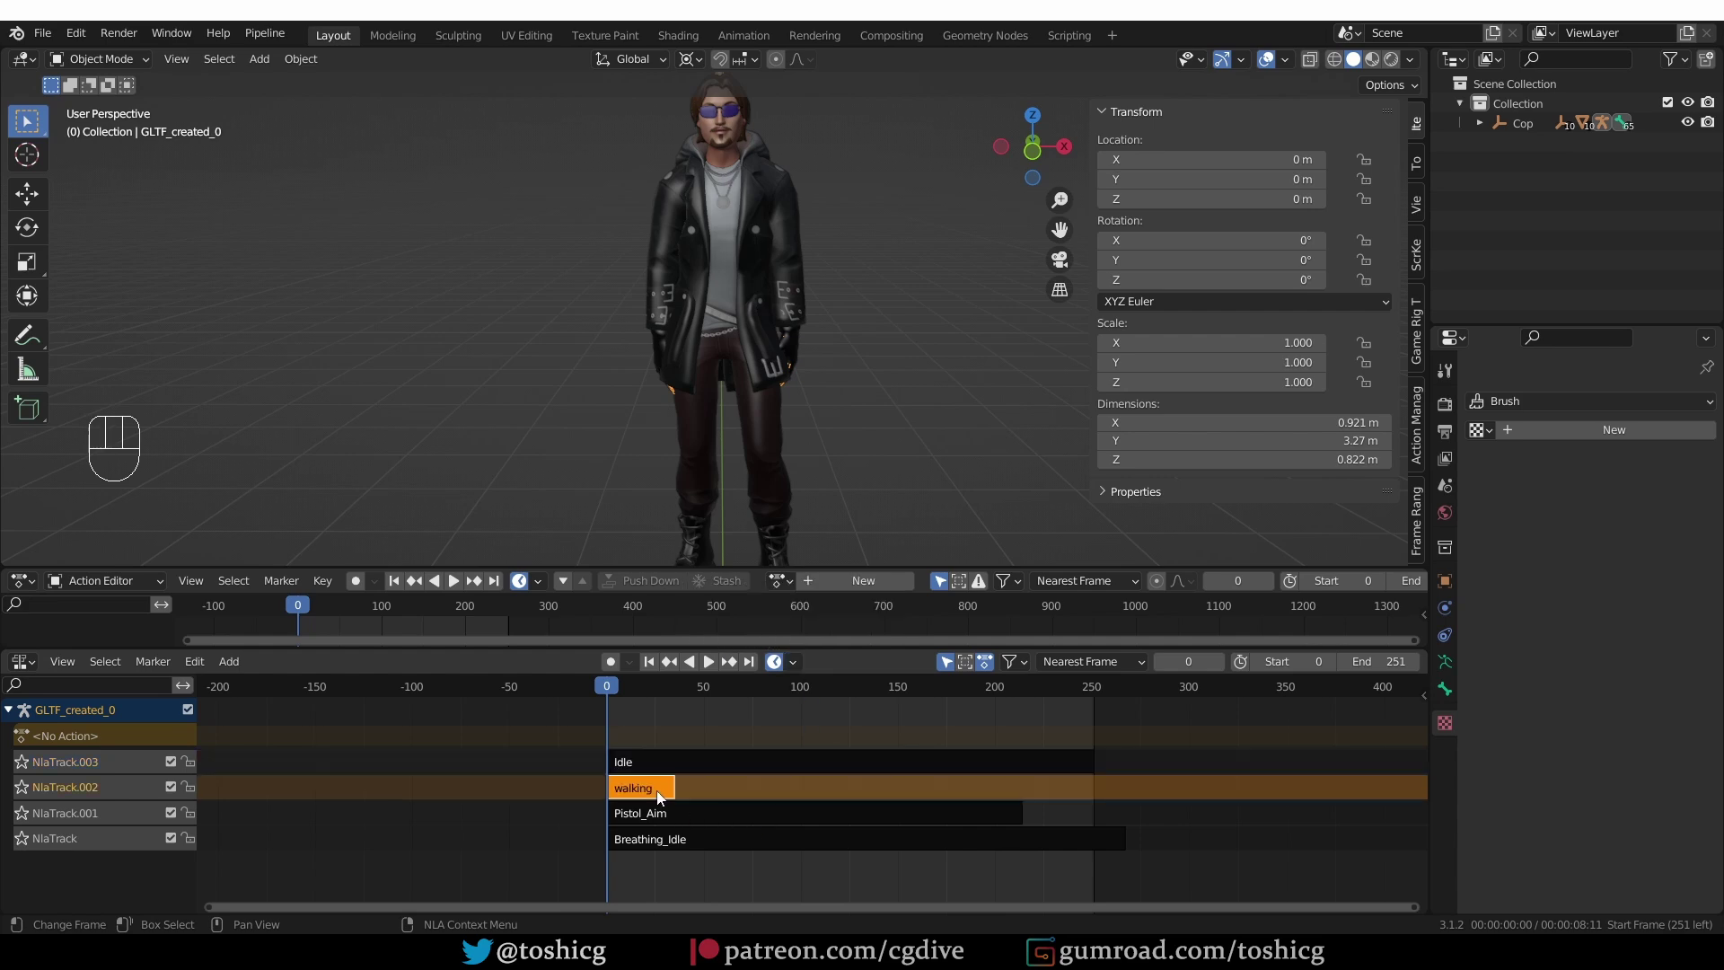
{"action": "key", "text": "g"}
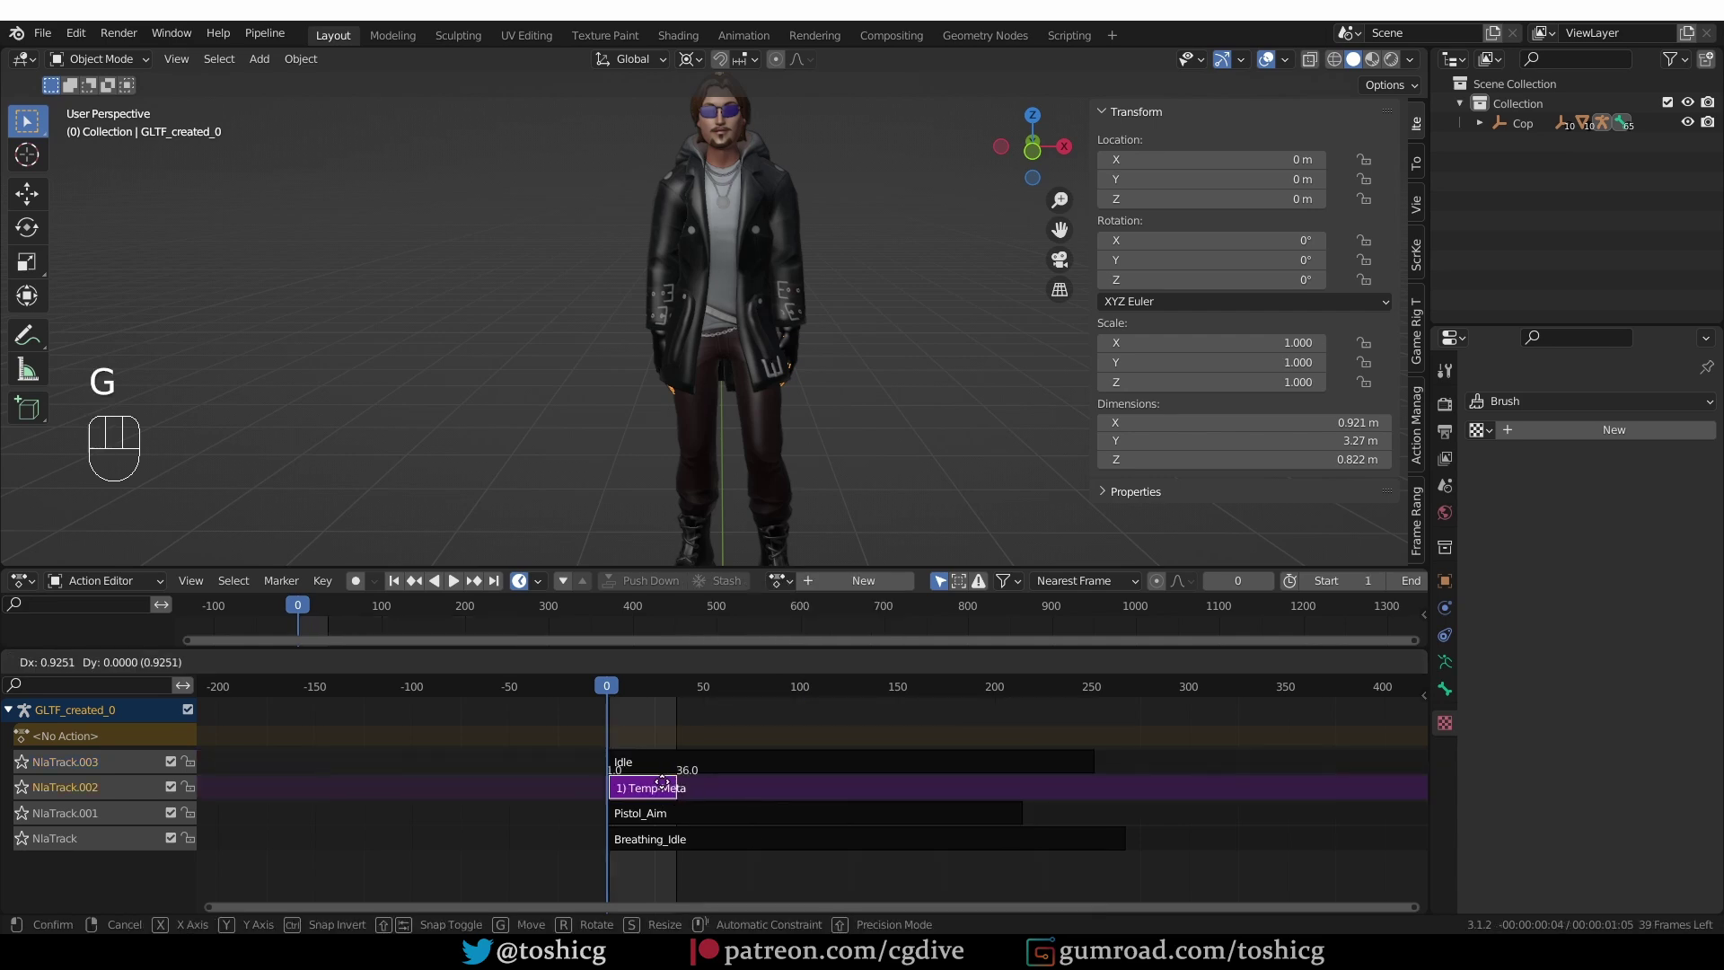
{"action": "right_click", "coordinate": [673, 787]}
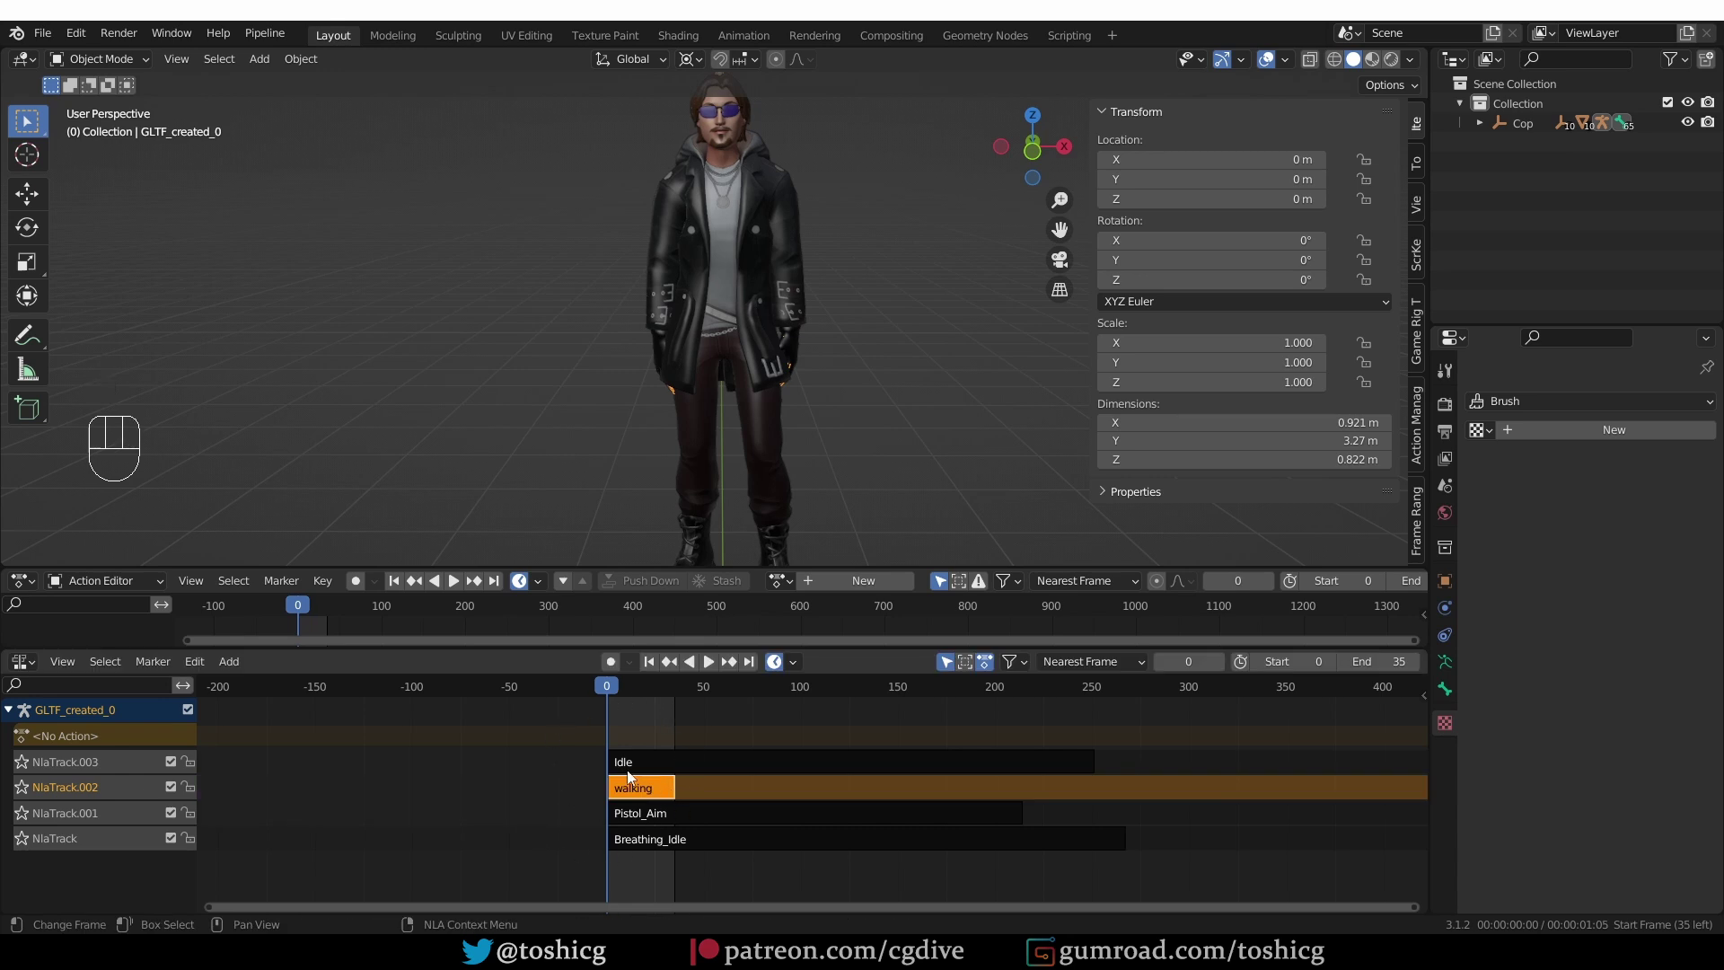
- Nudge the Breathing_Idle strip and preview moving Pistol_Aim, cancelling the move
{"action": "left_click", "coordinate": [725, 768]}
{"action": "key", "text": "g"}
{"action": "left_click_drag", "start_coordinate": [726, 767], "coordinate": [757, 816]}
{"action": "key", "text": "g"}
{"action": "key", "text": "g"}
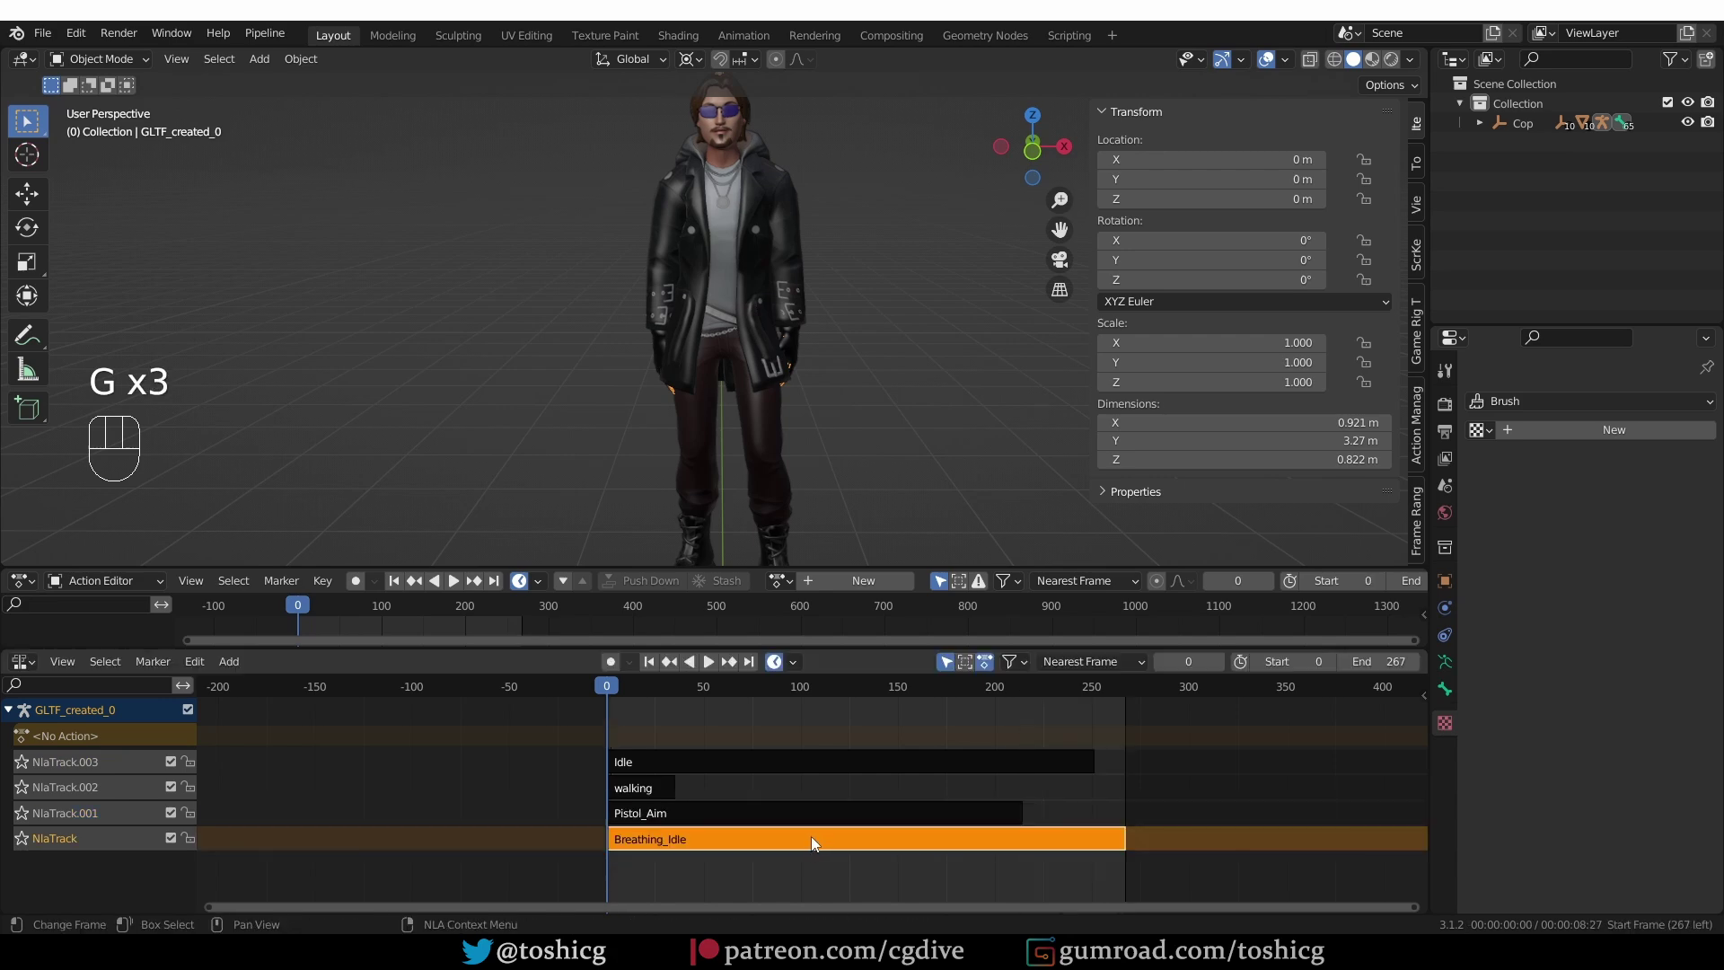
{"action": "left_click", "coordinate": [803, 824]}
{"action": "key", "text": "g"}
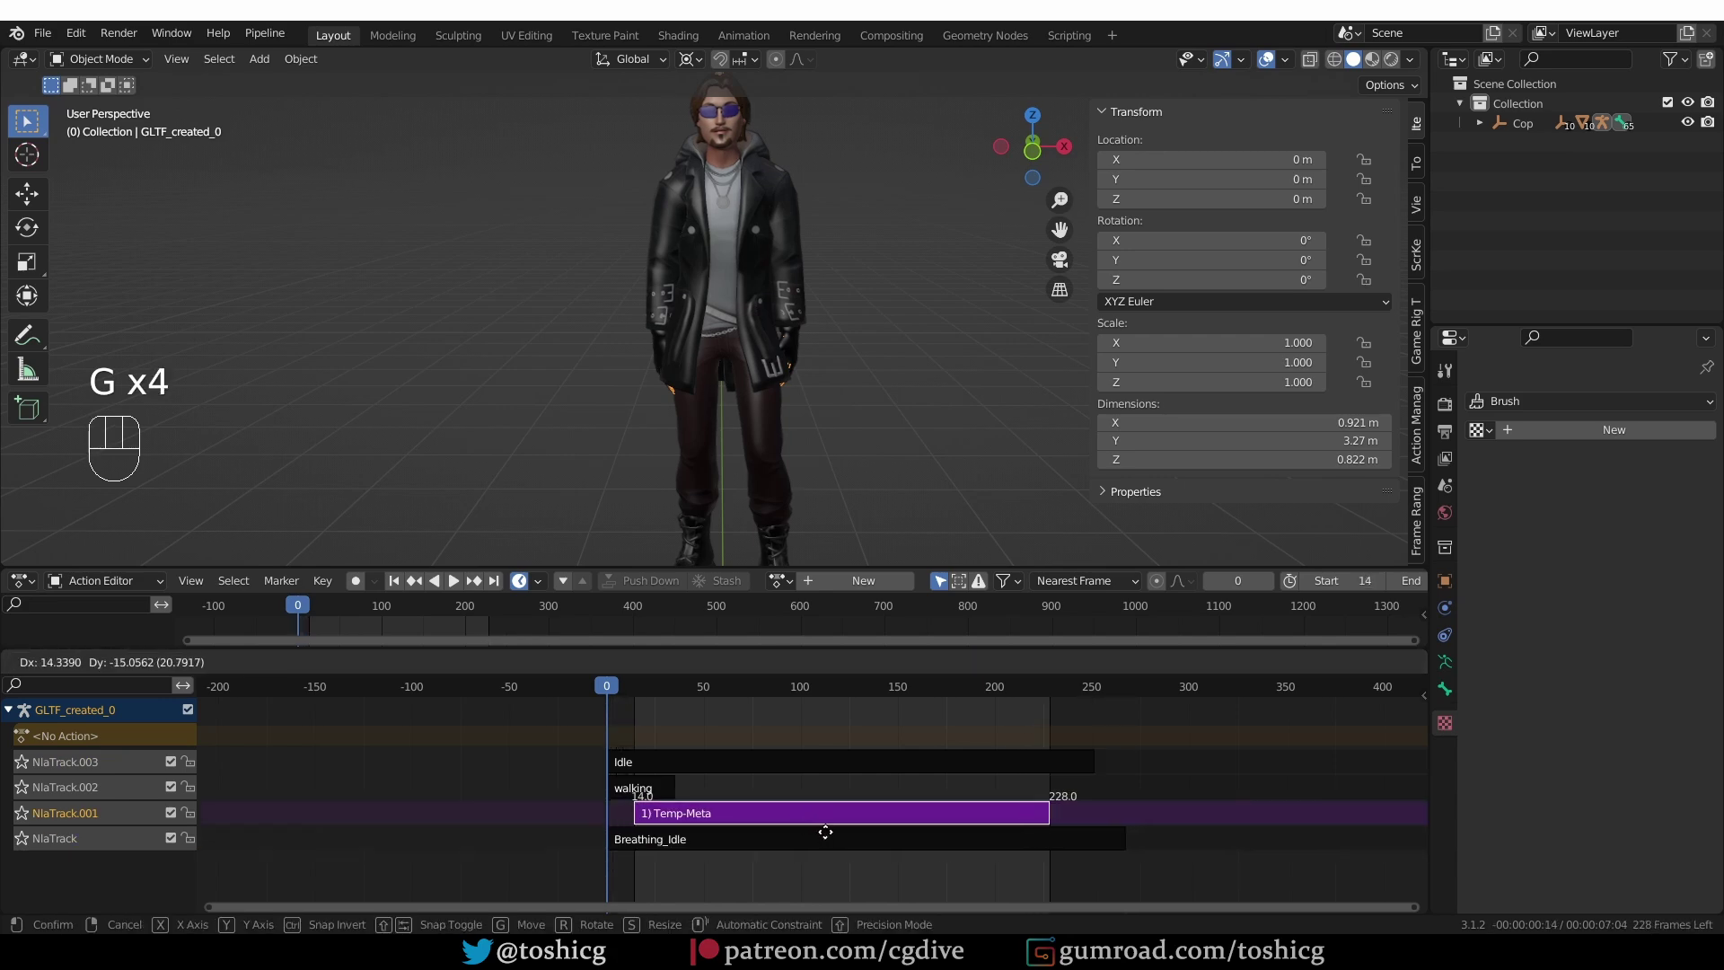
{"action": "right_click", "coordinate": [835, 840]}
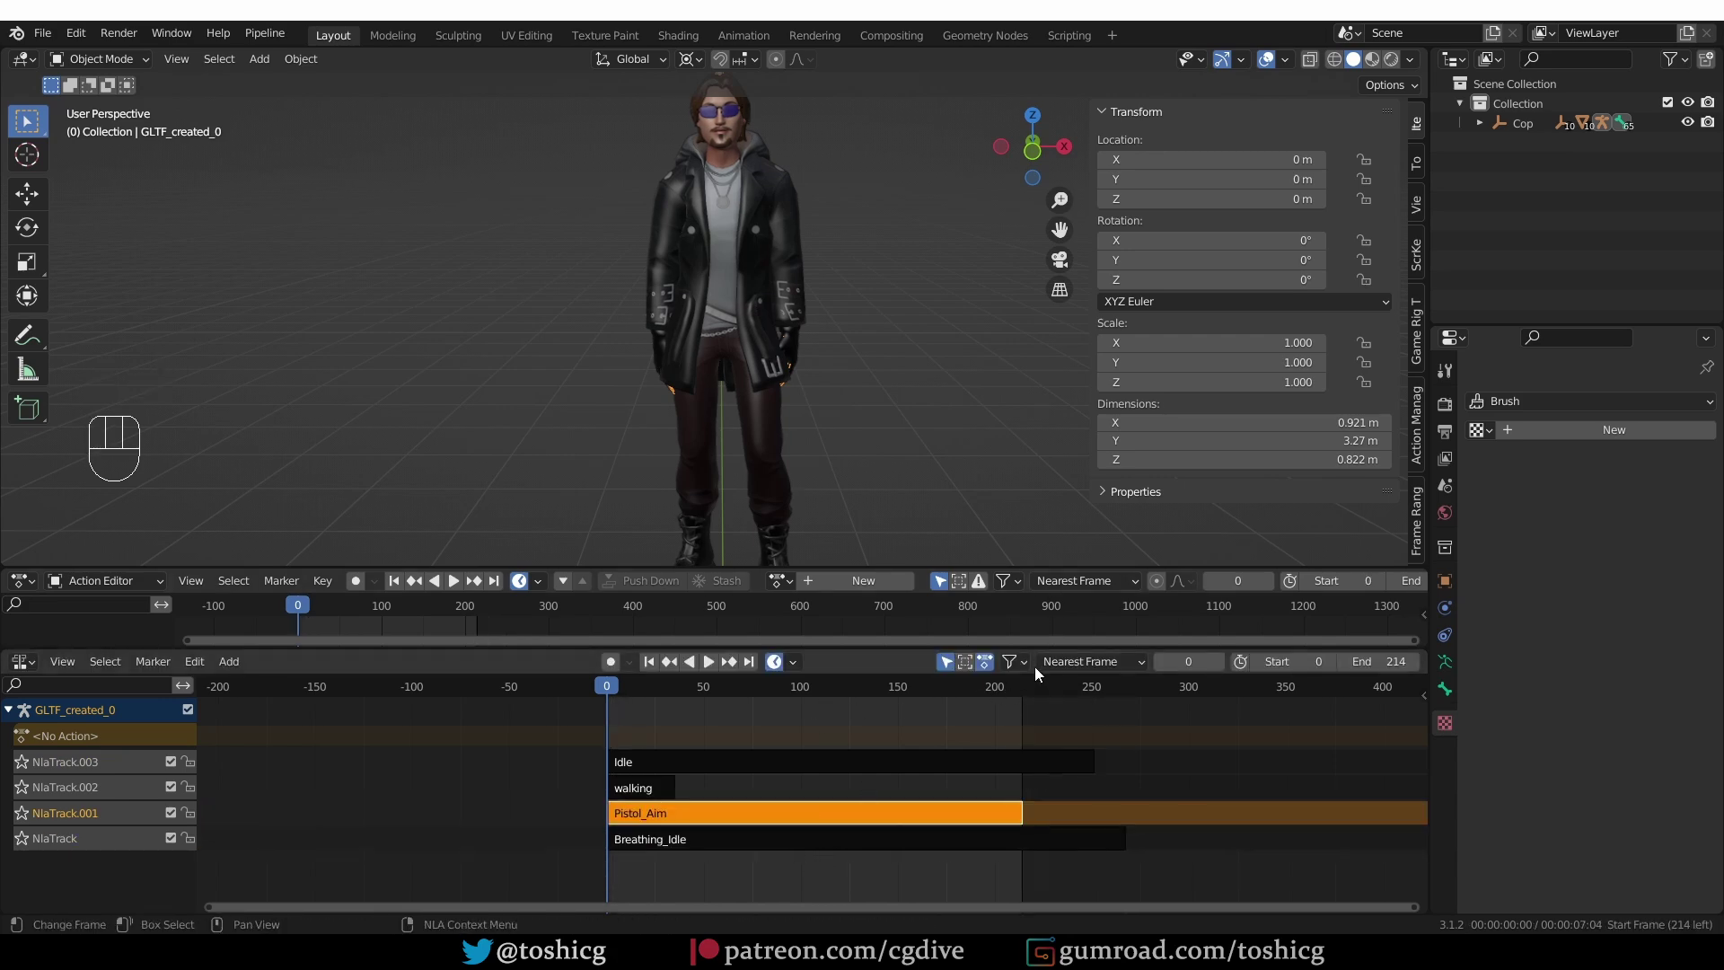
- Move the Pistol_Aim strip to start right after Breathing_Idle, extending the scene to frame 479
{"action": "left_click_drag", "start_coordinate": [808, 676], "coordinate": [769, 734]}
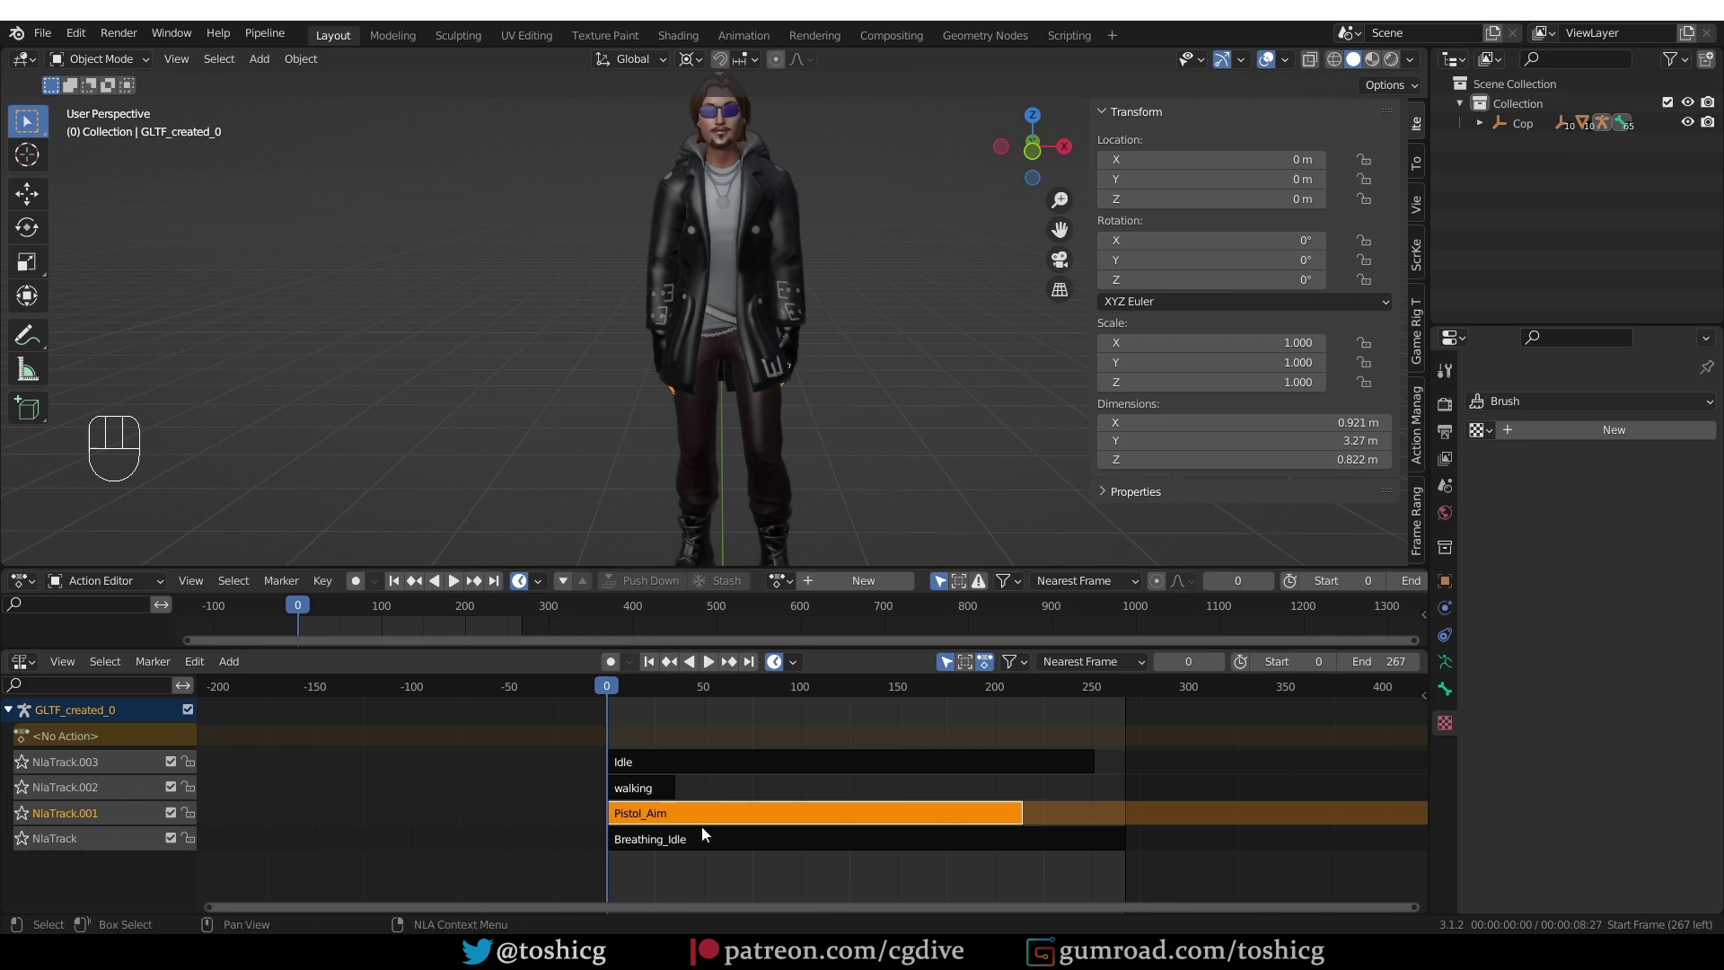
{"action": "left_click", "coordinate": [751, 819]}
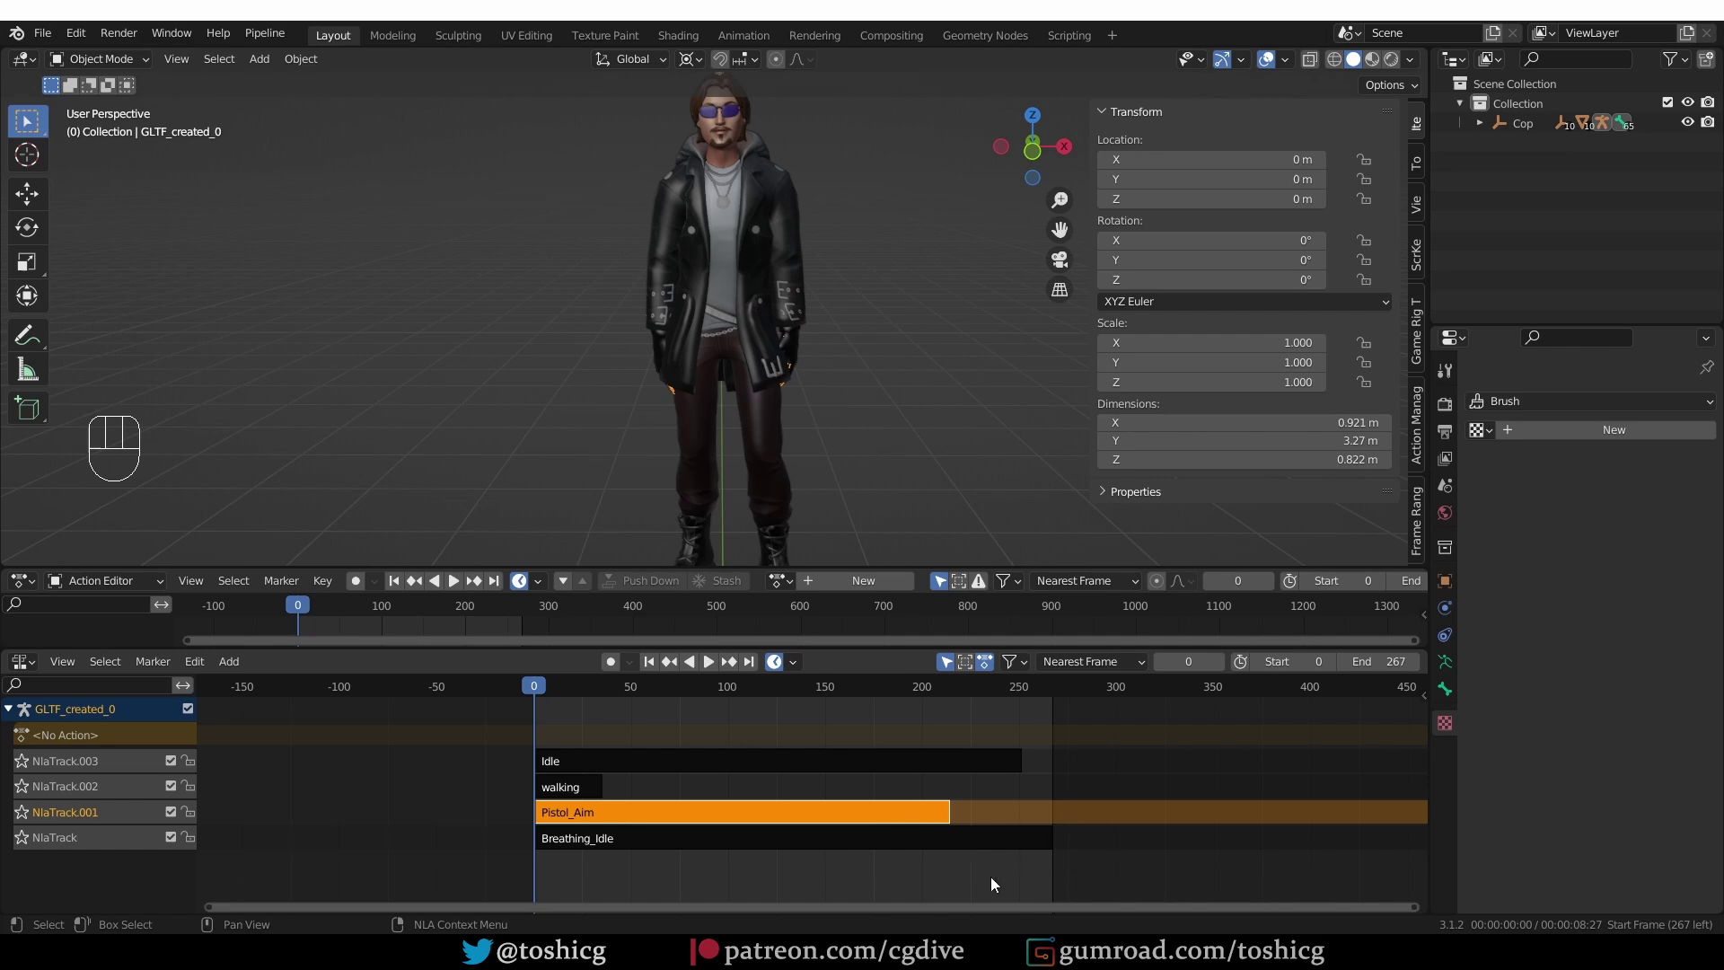
{"action": "key", "text": "g"}
{"action": "key", "text": "g"}
{"action": "key", "text": "g"}
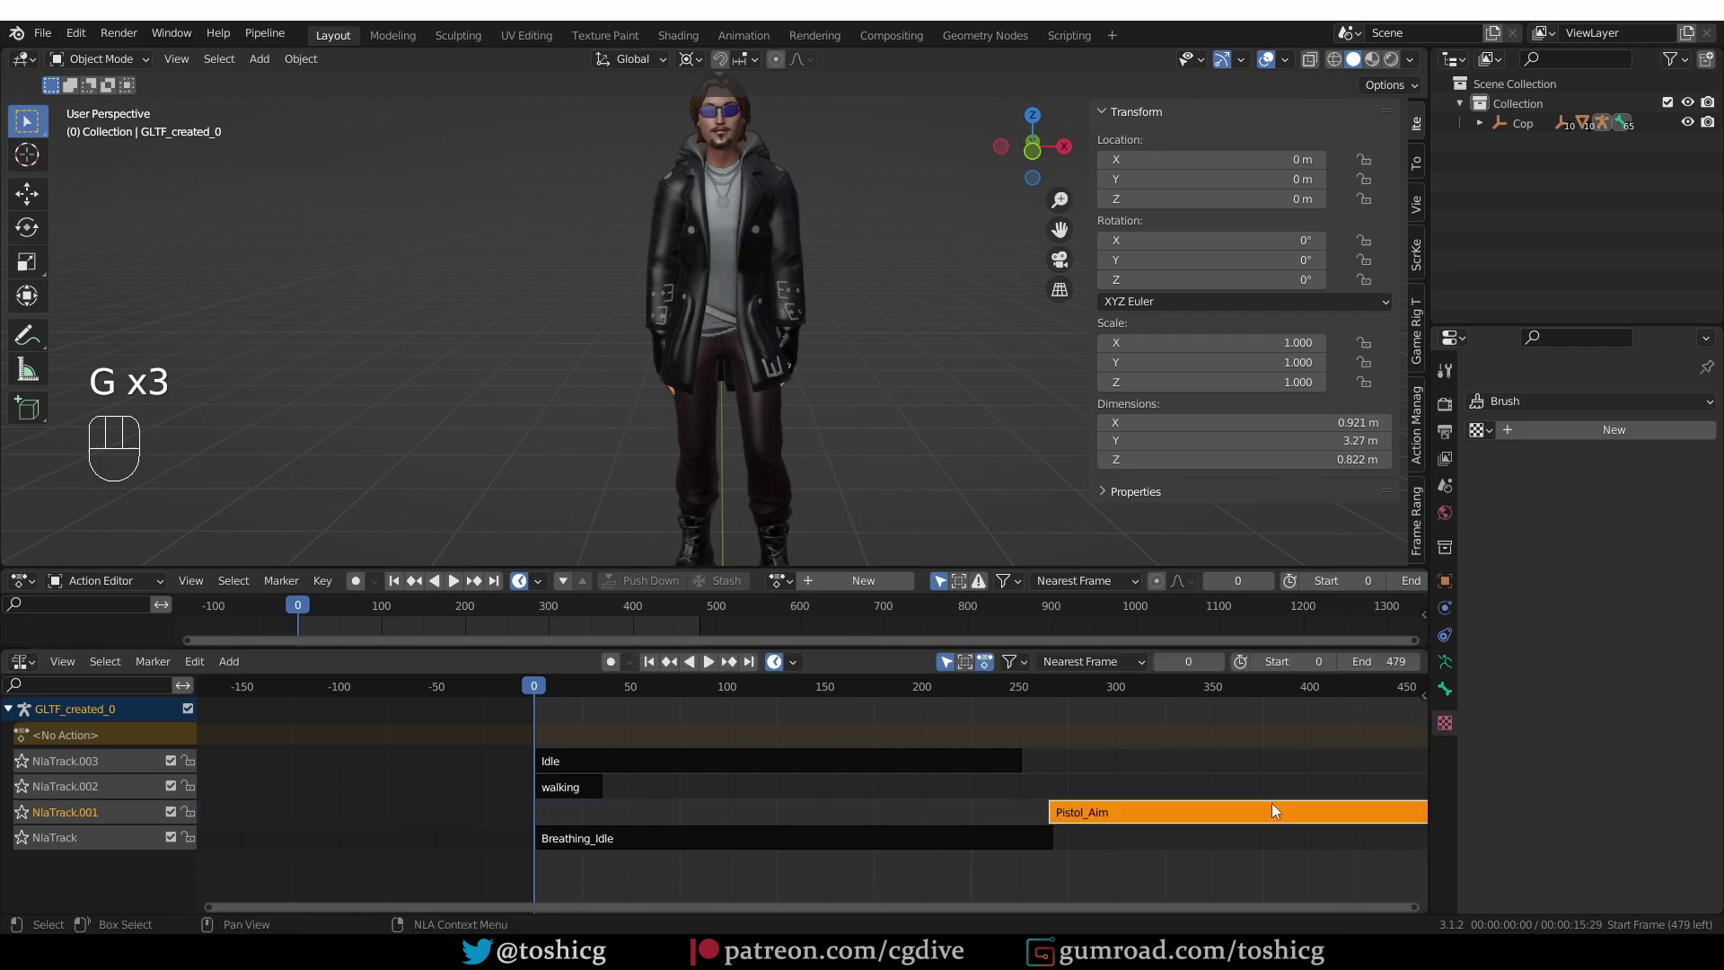
- Pan to later frames in the NLA and select the Pistol_Aim strip
{"action": "middle_click", "coordinate": [1072, 897]}
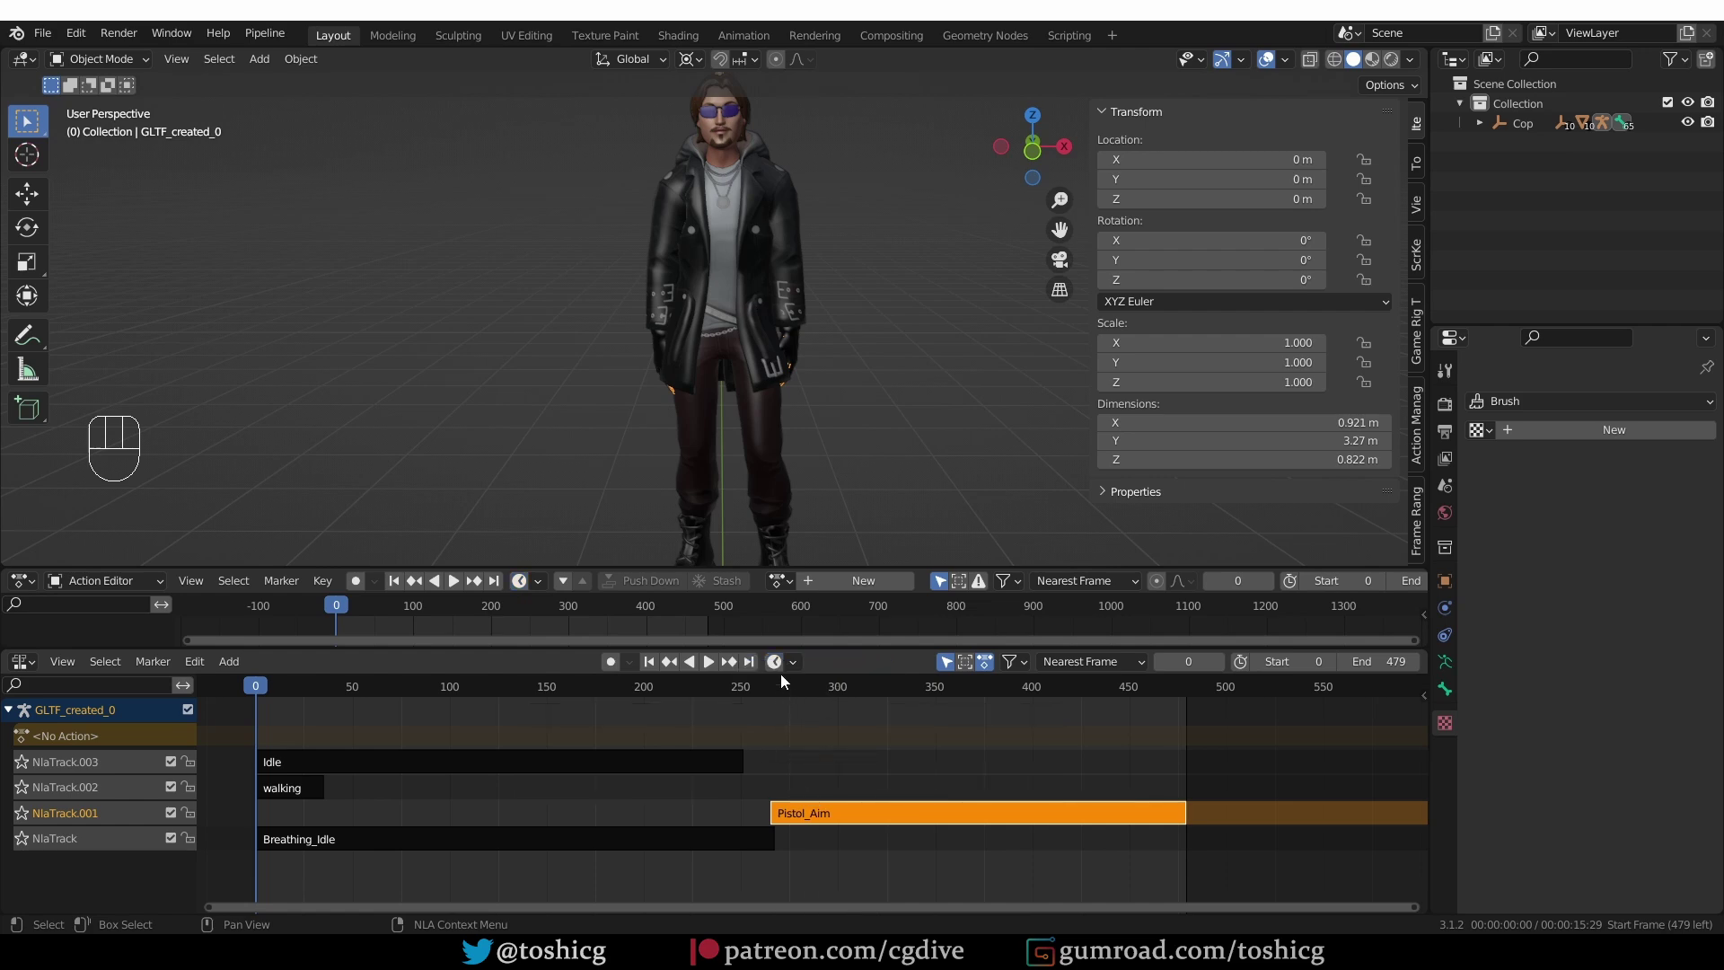
{"action": "left_click", "coordinate": [779, 666]}
{"action": "left_click", "coordinate": [782, 665]}
{"action": "left_click", "coordinate": [782, 667]}
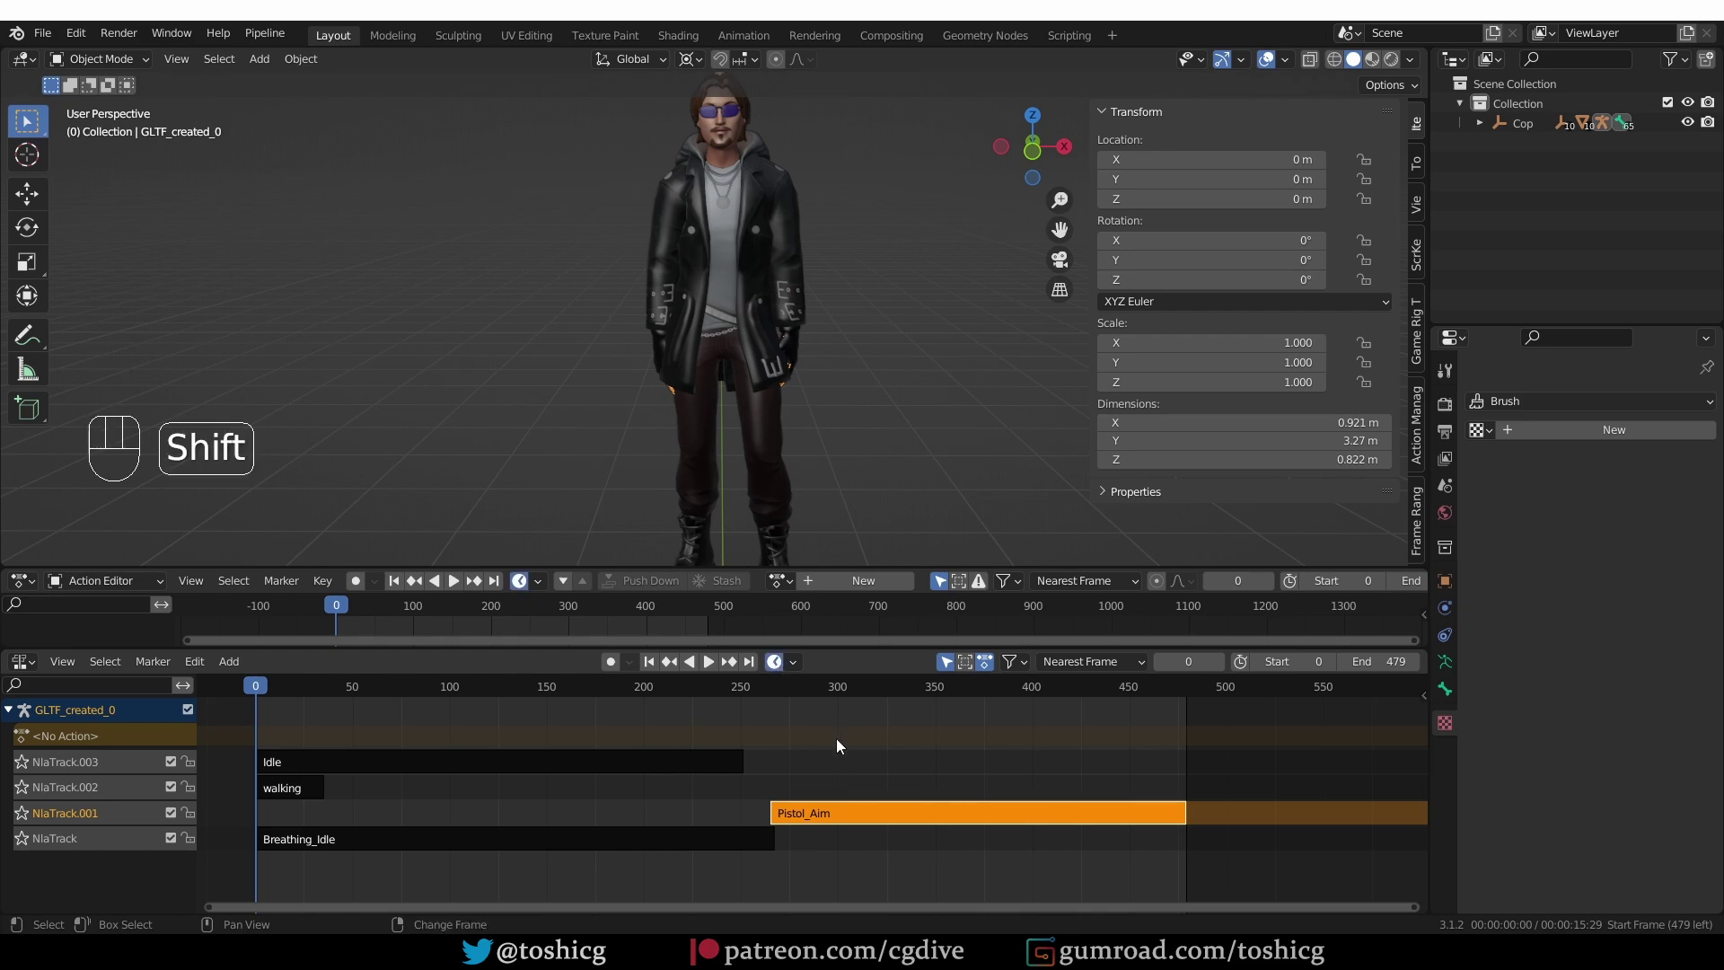
- Try the Frame Ranger Shift+F modal, previewing a scene end near frame 421, and bring up its frame operations
{"action": "key", "text": "shift+f"}
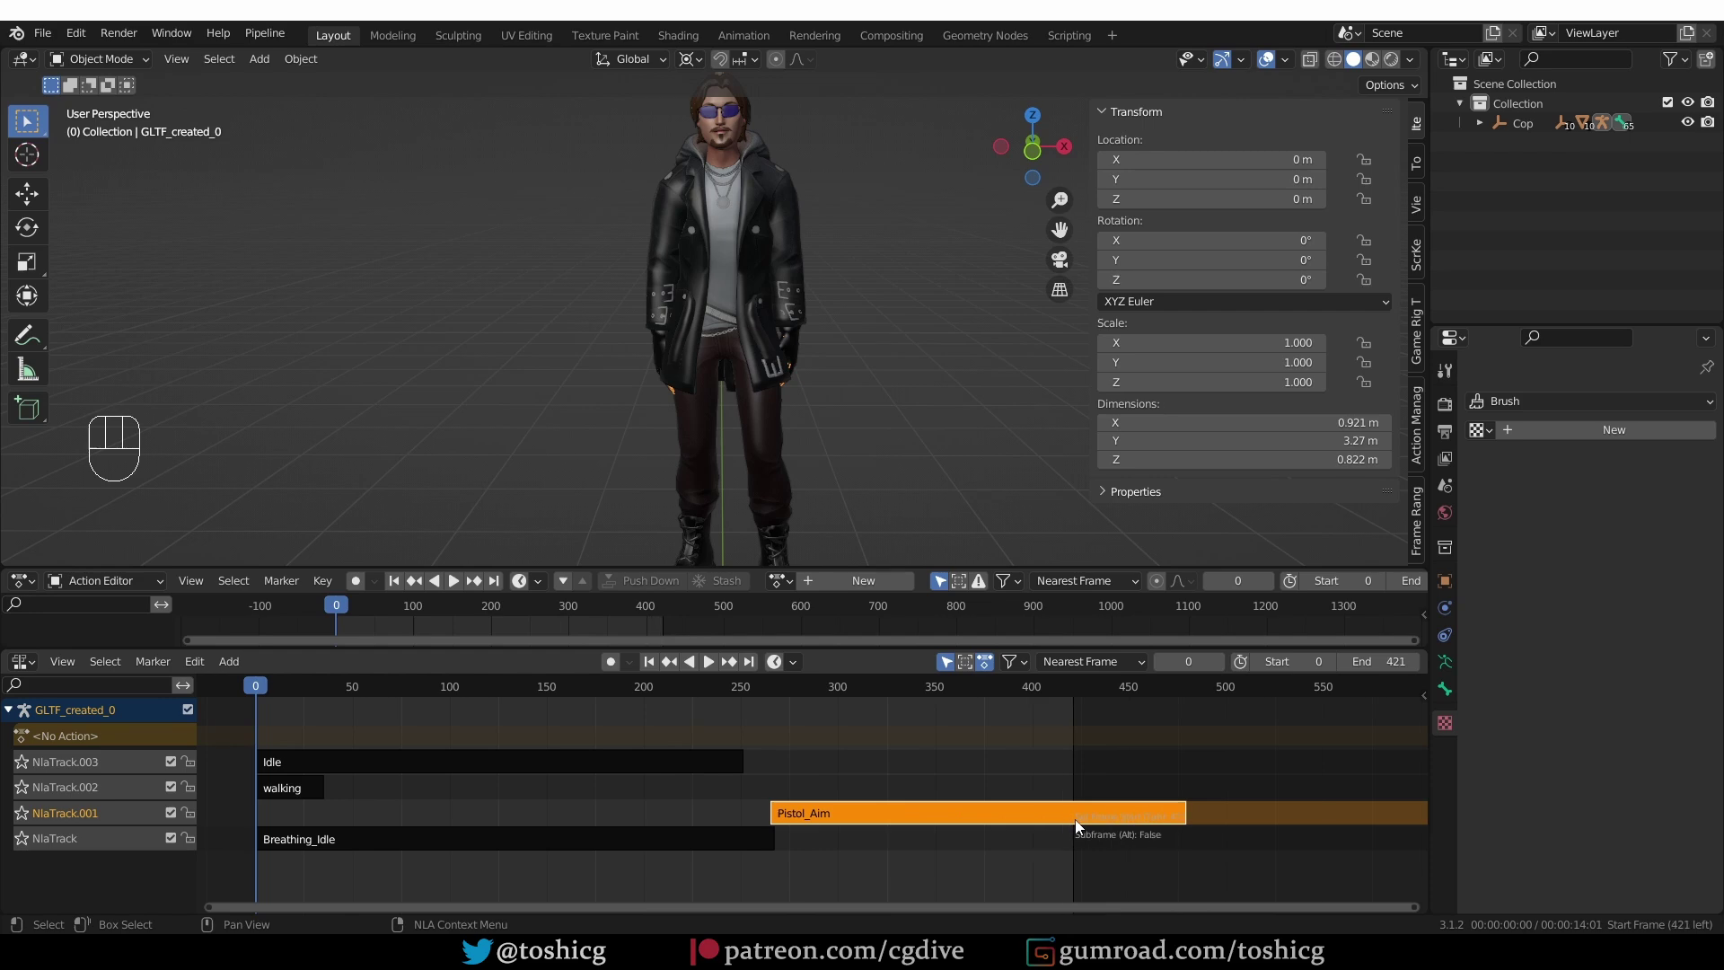
{"action": "left_click_drag", "start_coordinate": [779, 676], "coordinate": [595, 826]}
{"action": "key", "text": "shift+F1"}
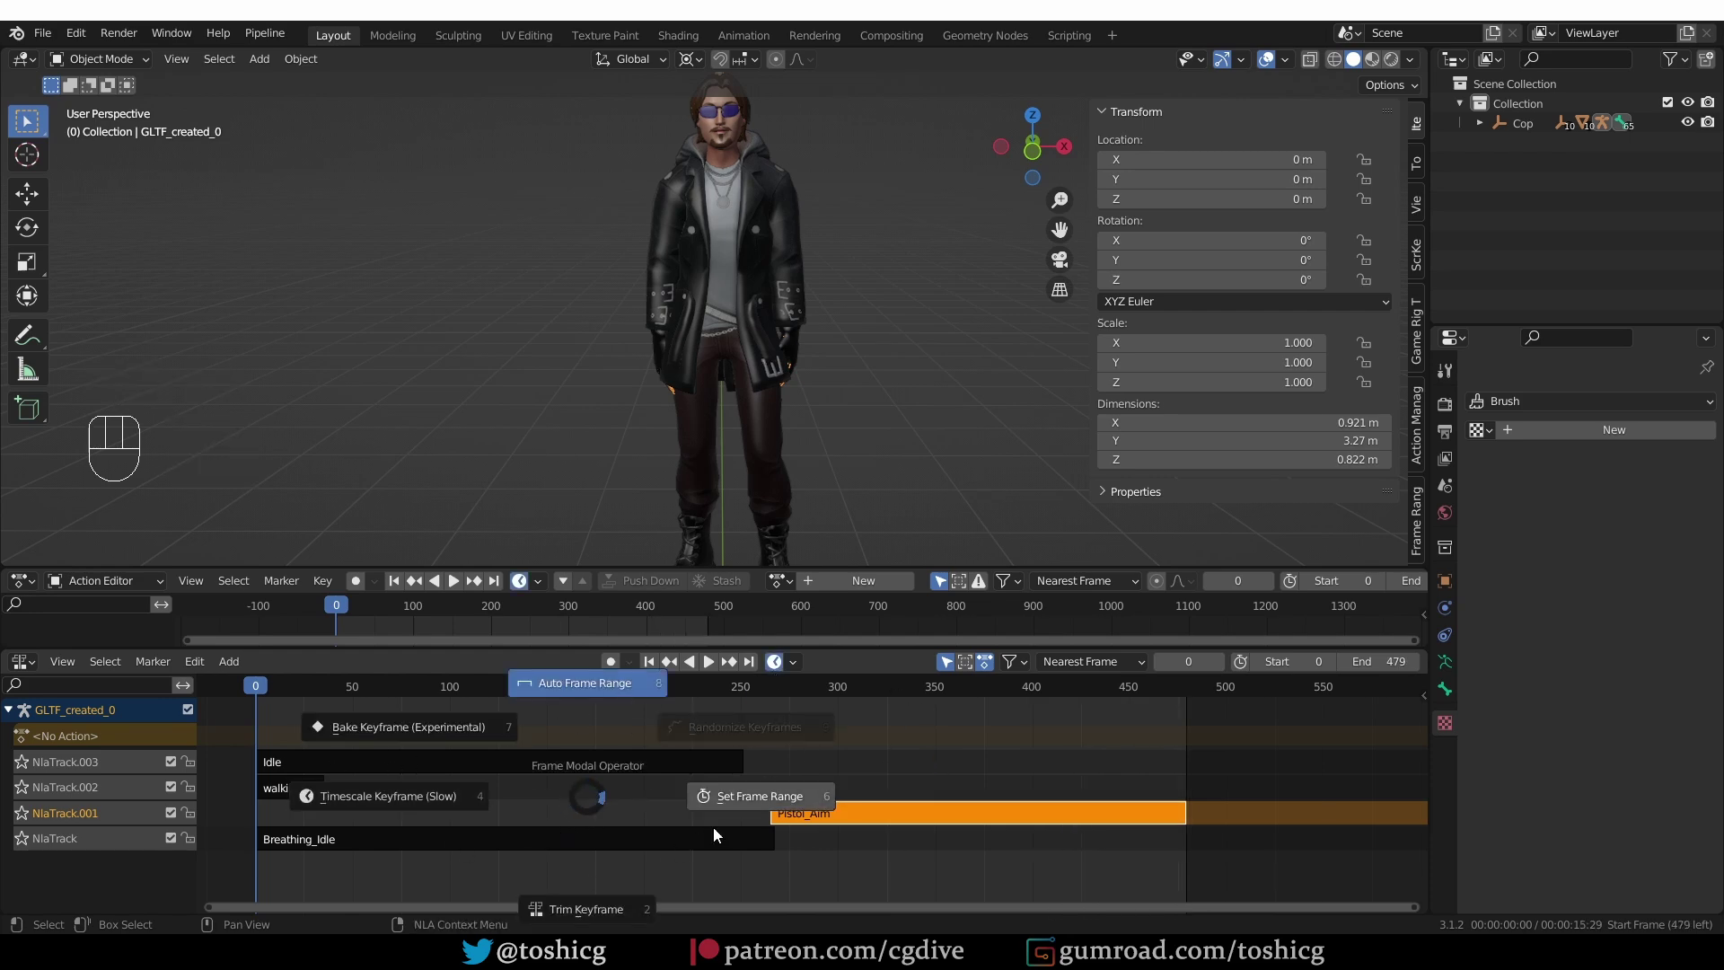
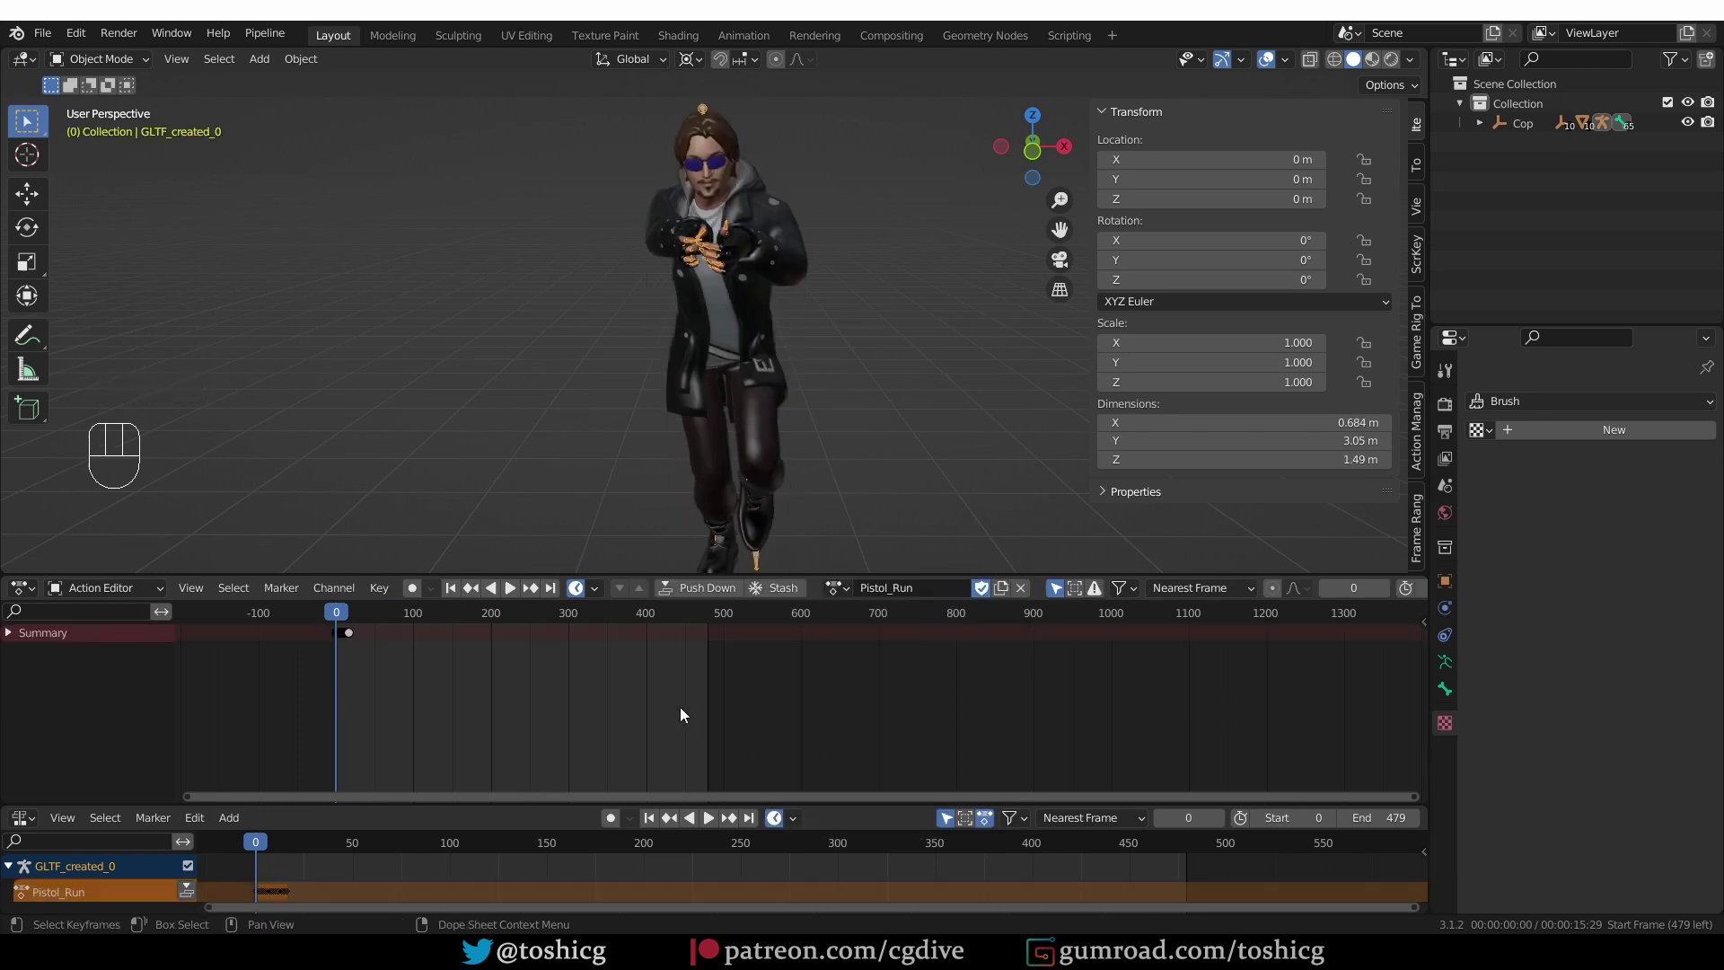
- Enlarge the Action Editor, select all Pistol_Run keys and frame them in view
{"action": "left_click_drag", "start_coordinate": [601, 595], "coordinate": [393, 742]}
{"action": "middle_click", "coordinate": [596, 726]}
{"action": "middle_click", "coordinate": [637, 670]}
{"action": "key", "text": "a"}
{"action": "key", "text": "KP_Decimal"}
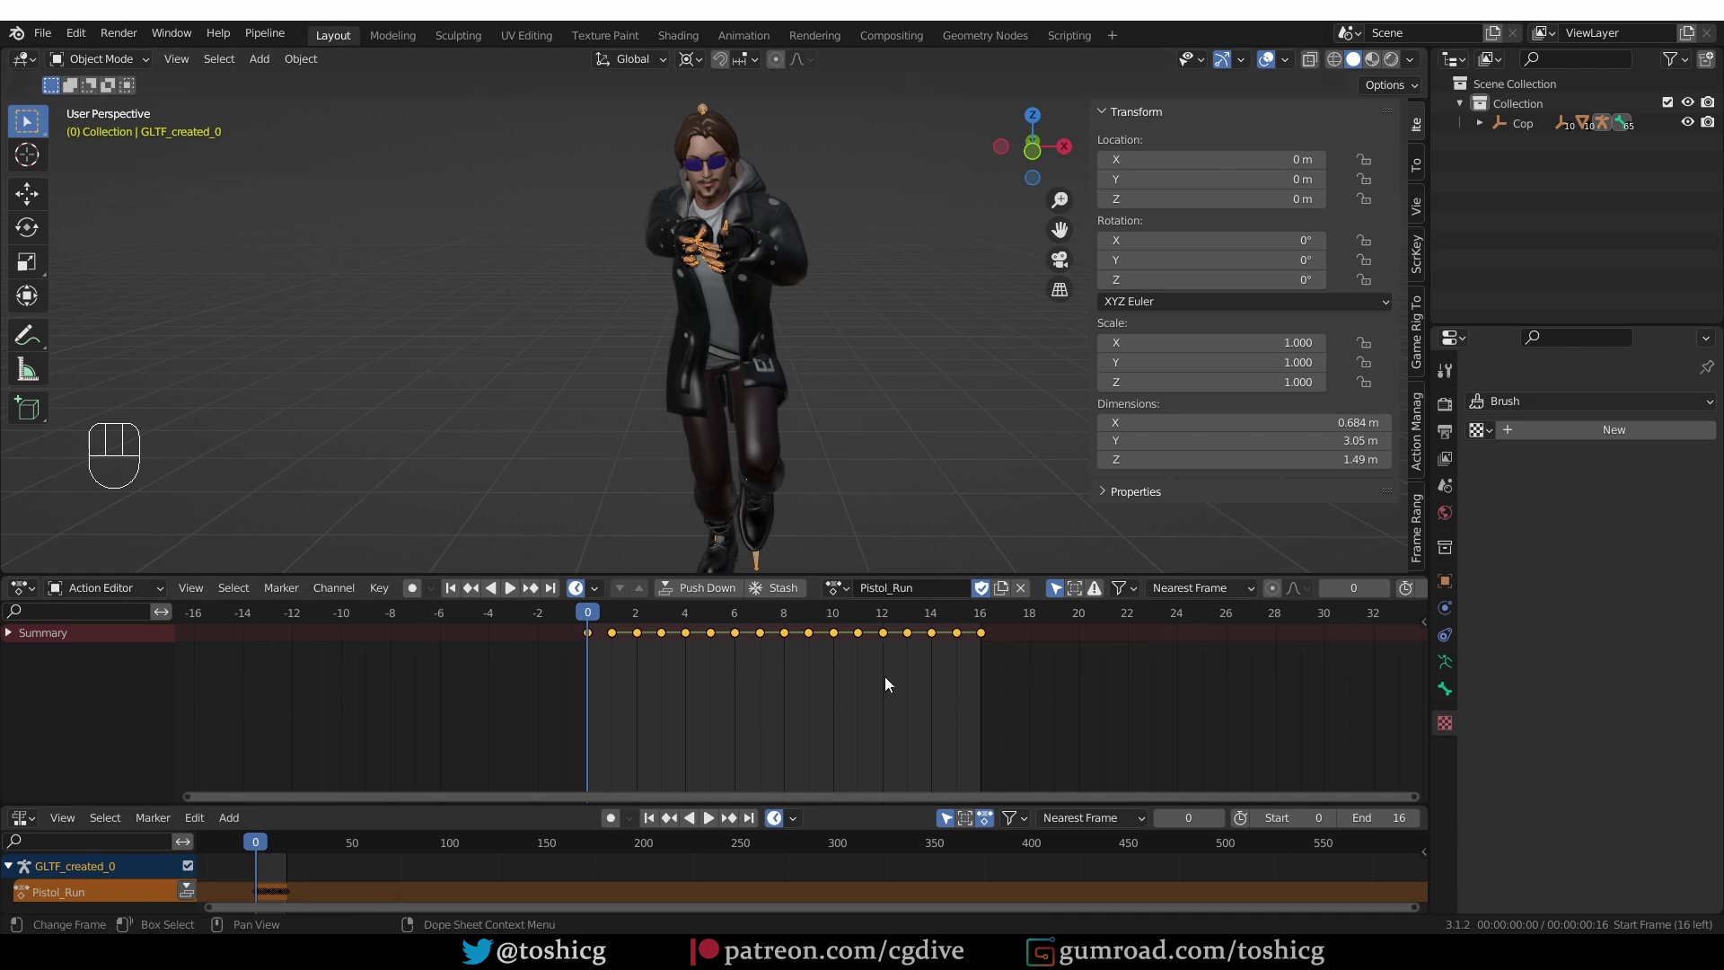
- Start a Frame Ranger timescale on the Pistol_Run keys, cancel it, and bring up the frame operator pie menu
{"action": "key", "text": "shift+f"}
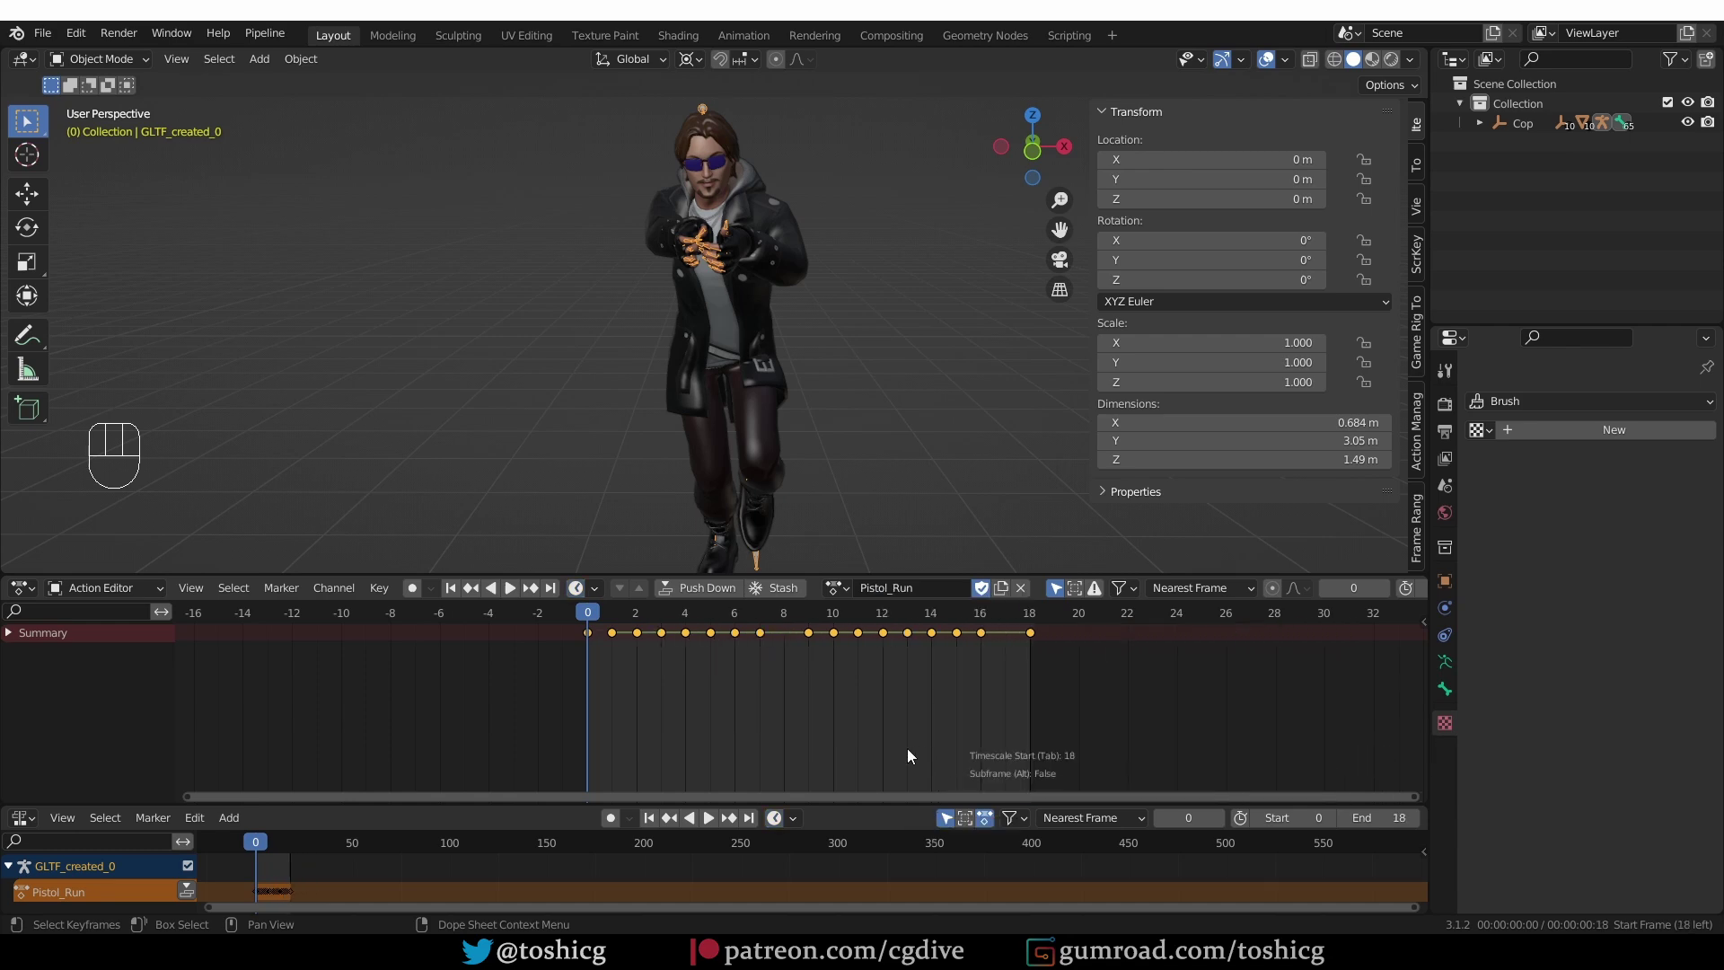
{"action": "key", "text": "shift+f"}
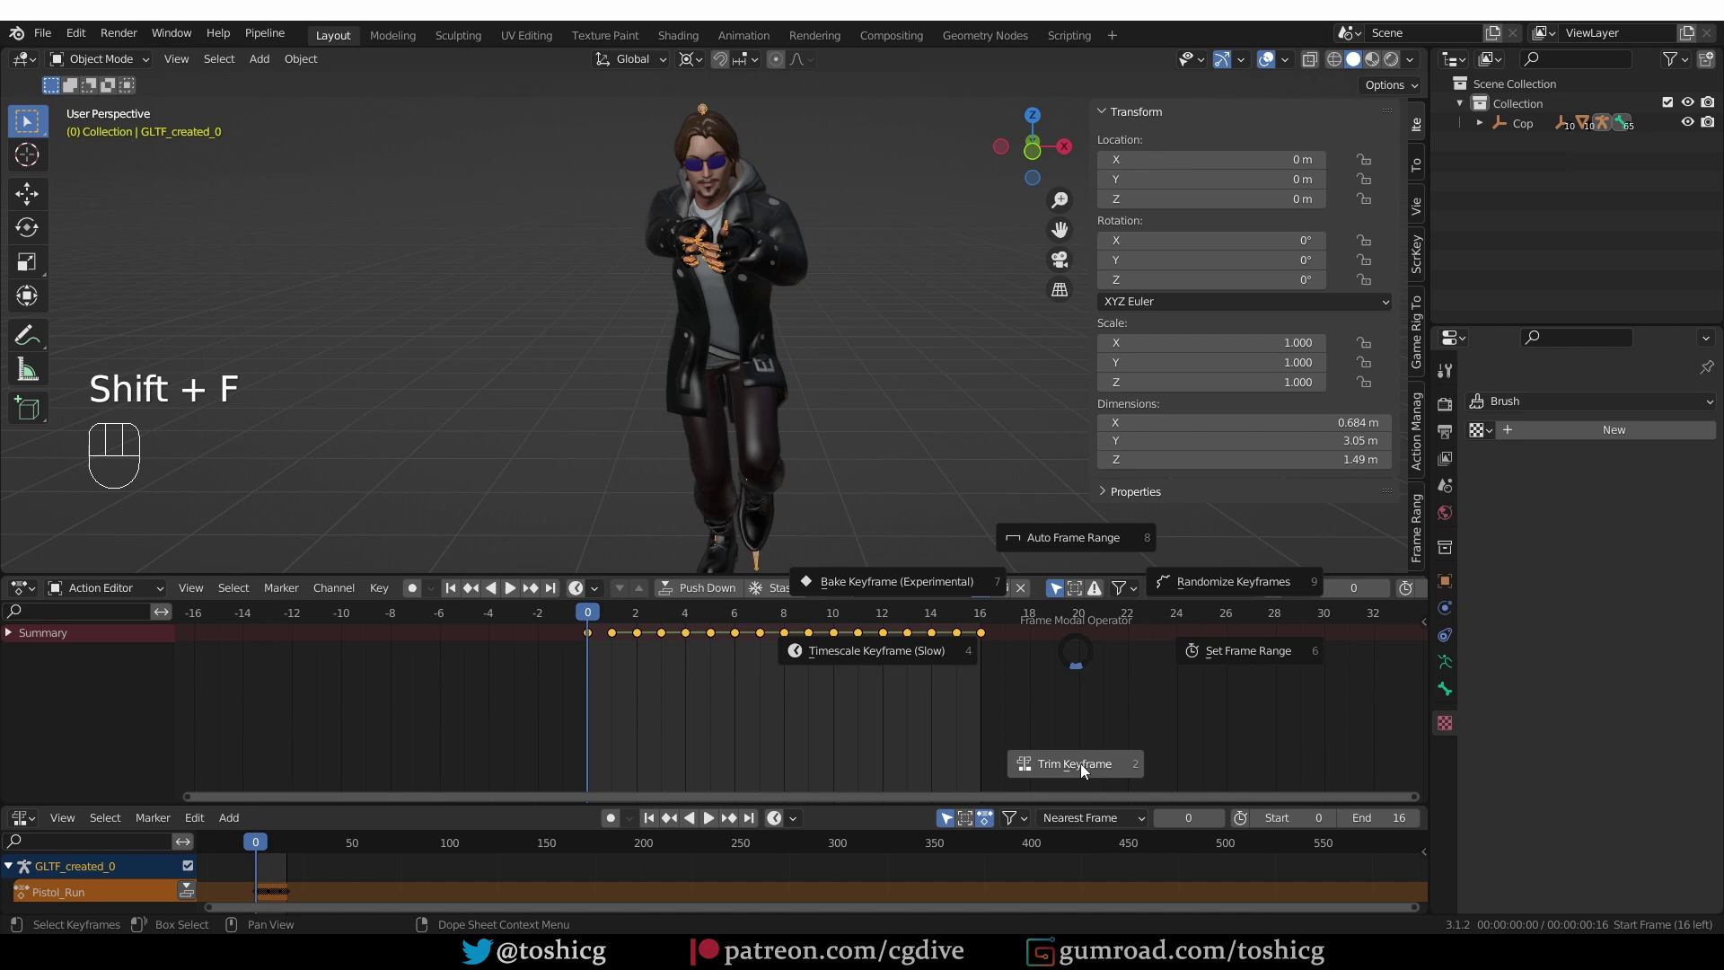
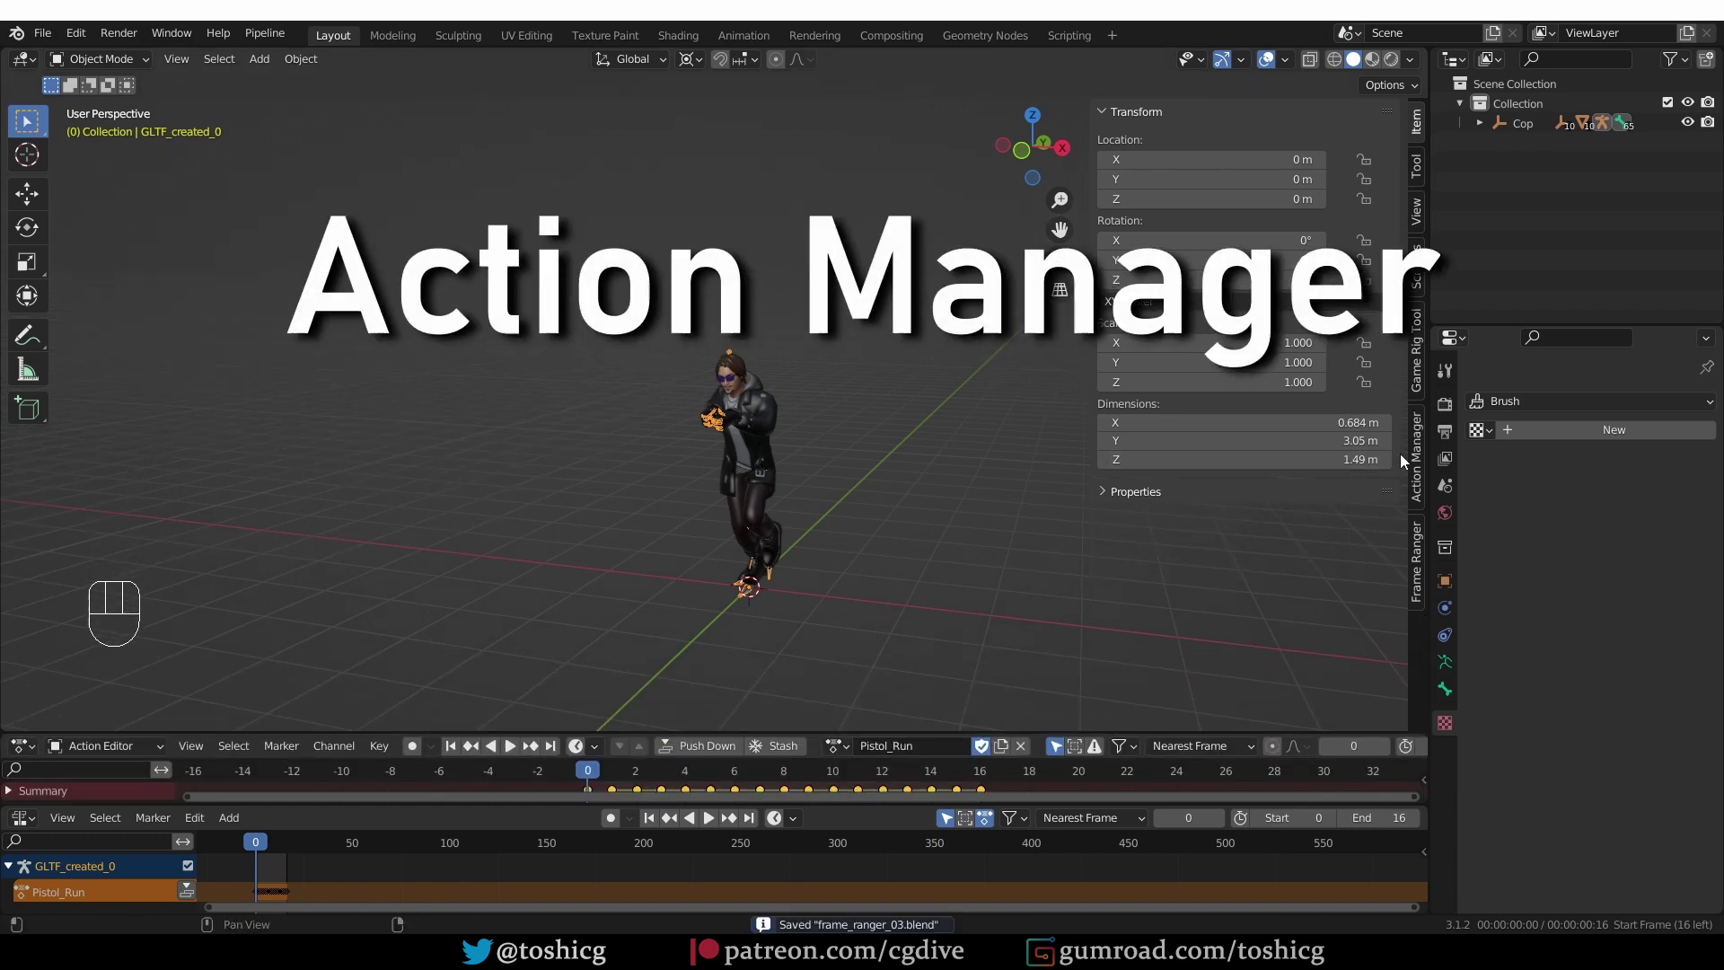
- Show the Action Manager sidebar with its Action Bin listing 0 of 8 actions loaded
{"action": "left_click_drag", "start_coordinate": [1157, 119], "coordinate": [1023, 397]}
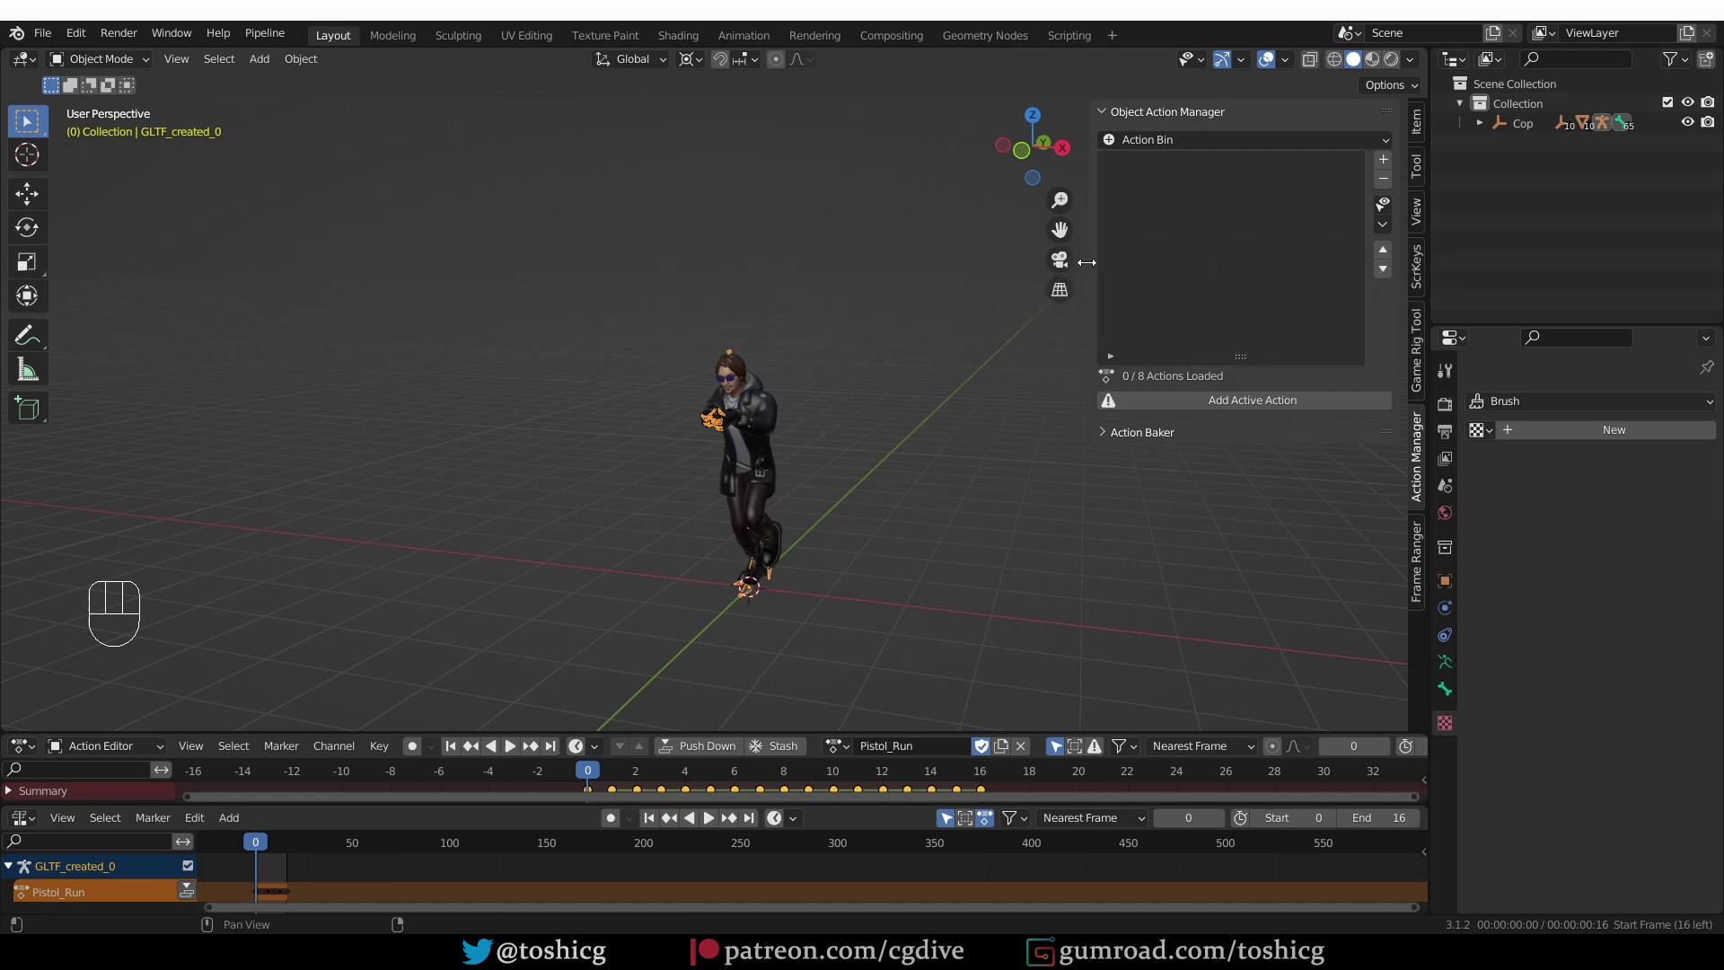
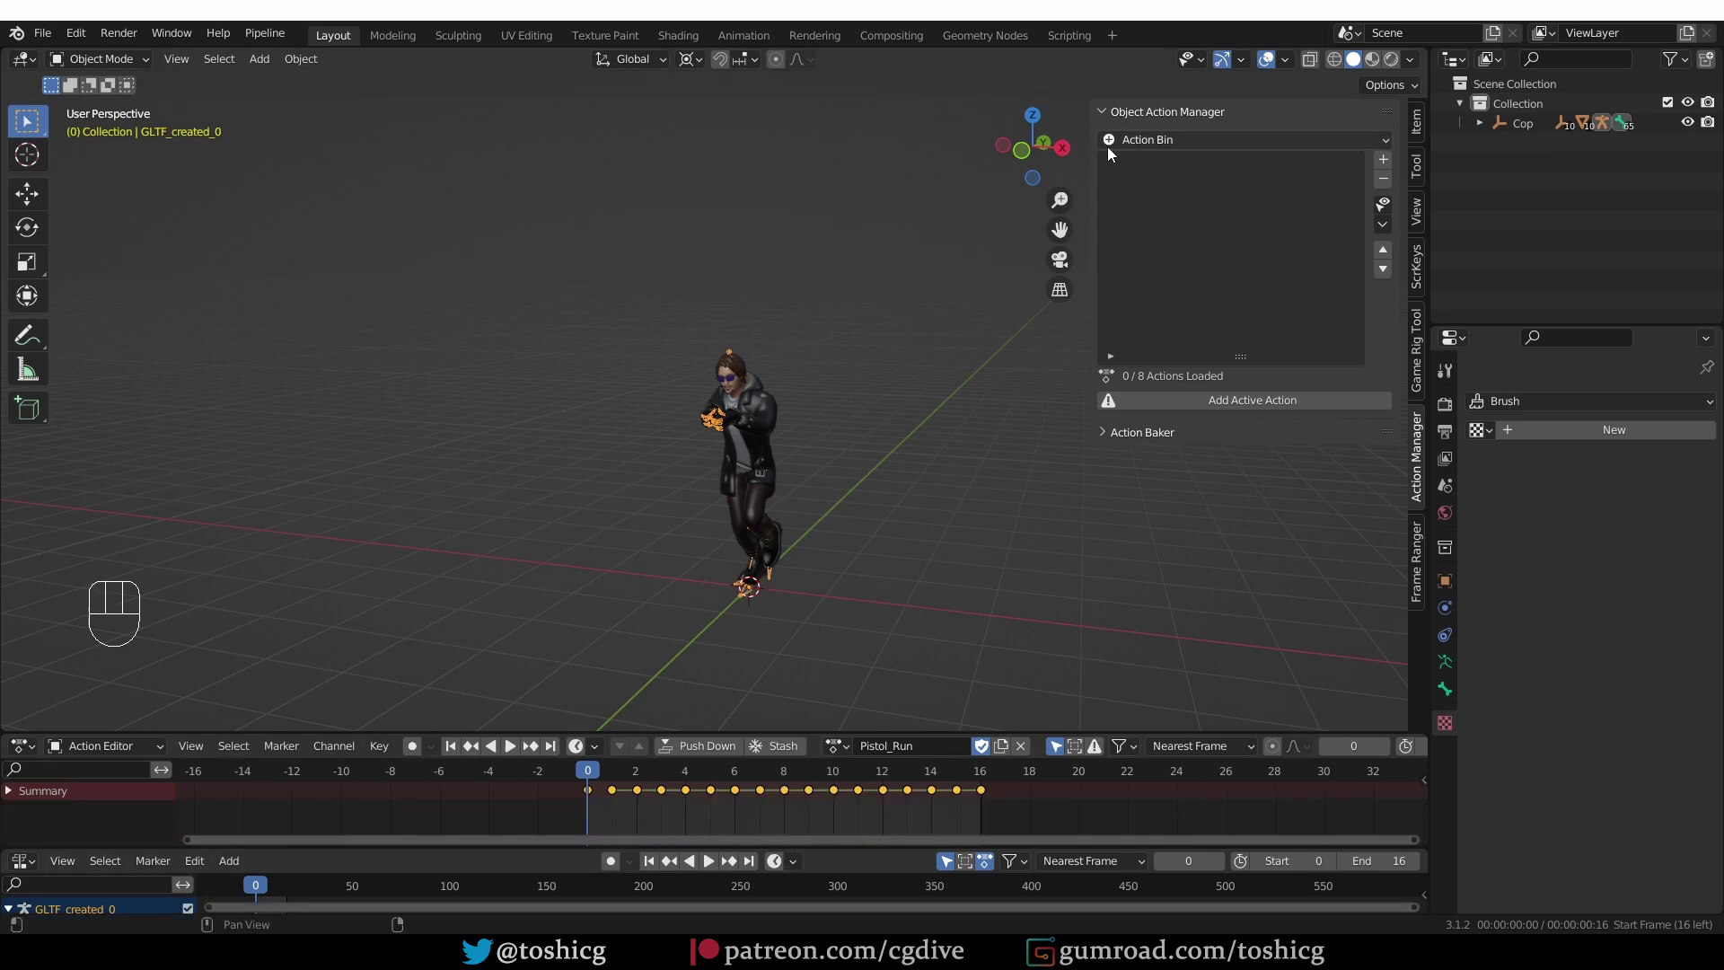
- Load all actions into the bin and preview Shooting and Talking Phone Pacing on the character
{"action": "left_click_drag", "start_coordinate": [1121, 152], "coordinate": [1041, 394]}
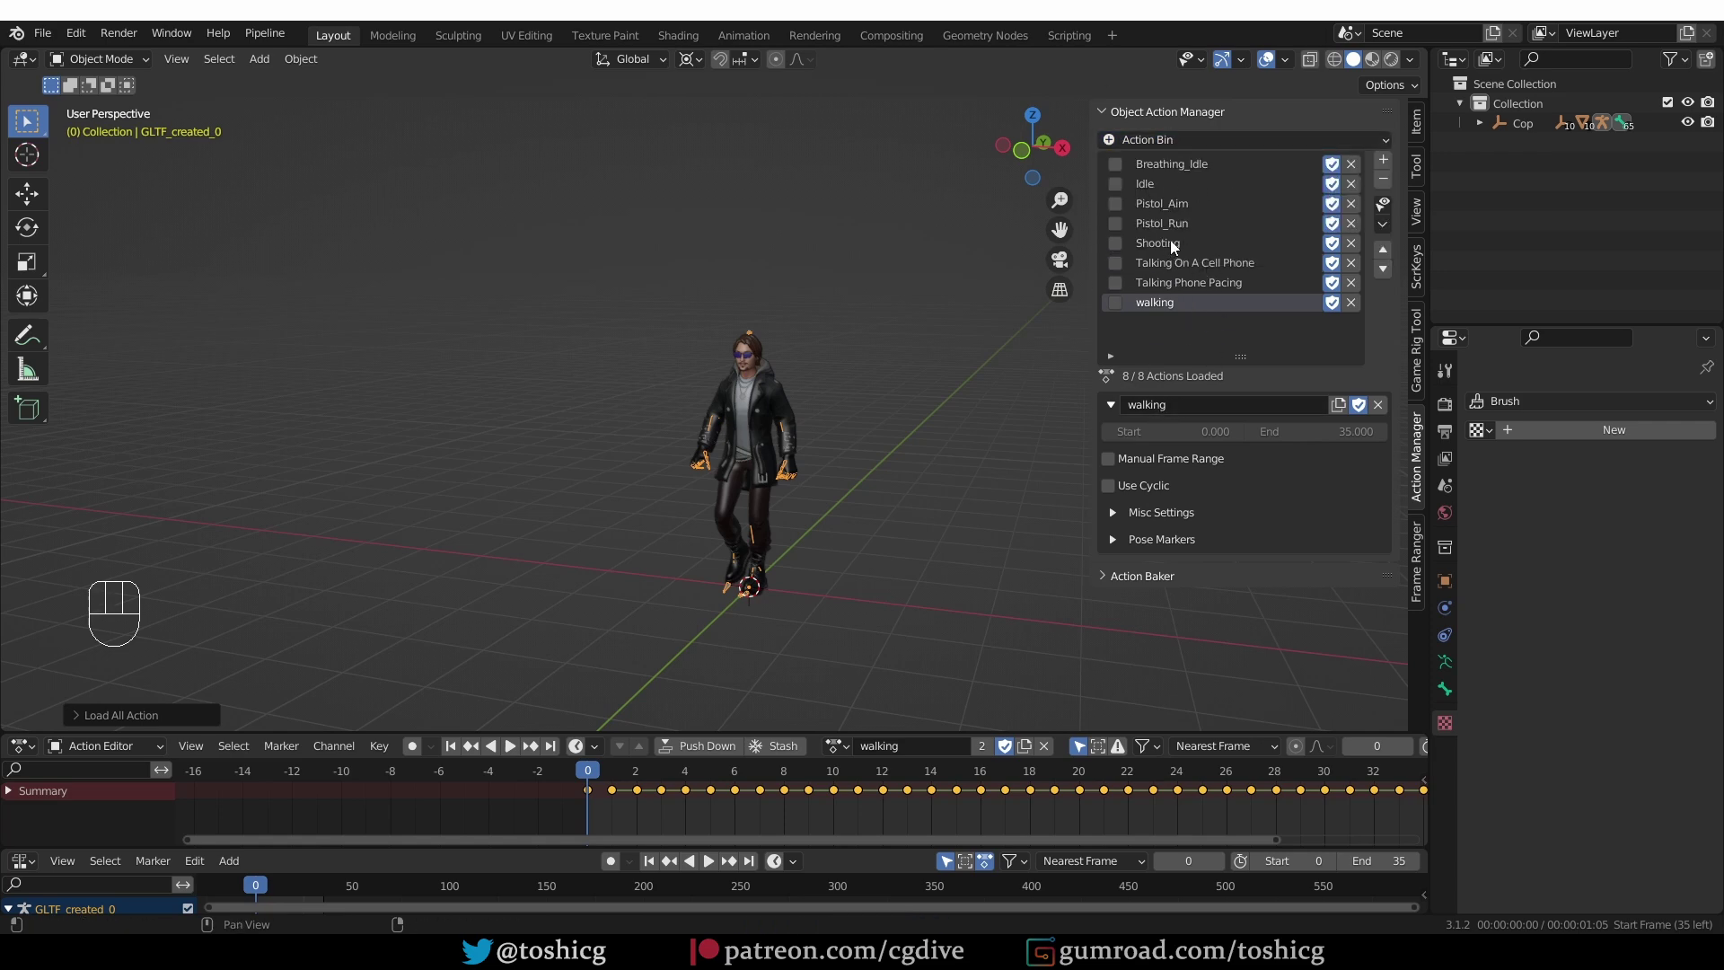
{"action": "middle_click", "coordinate": [1111, 803]}
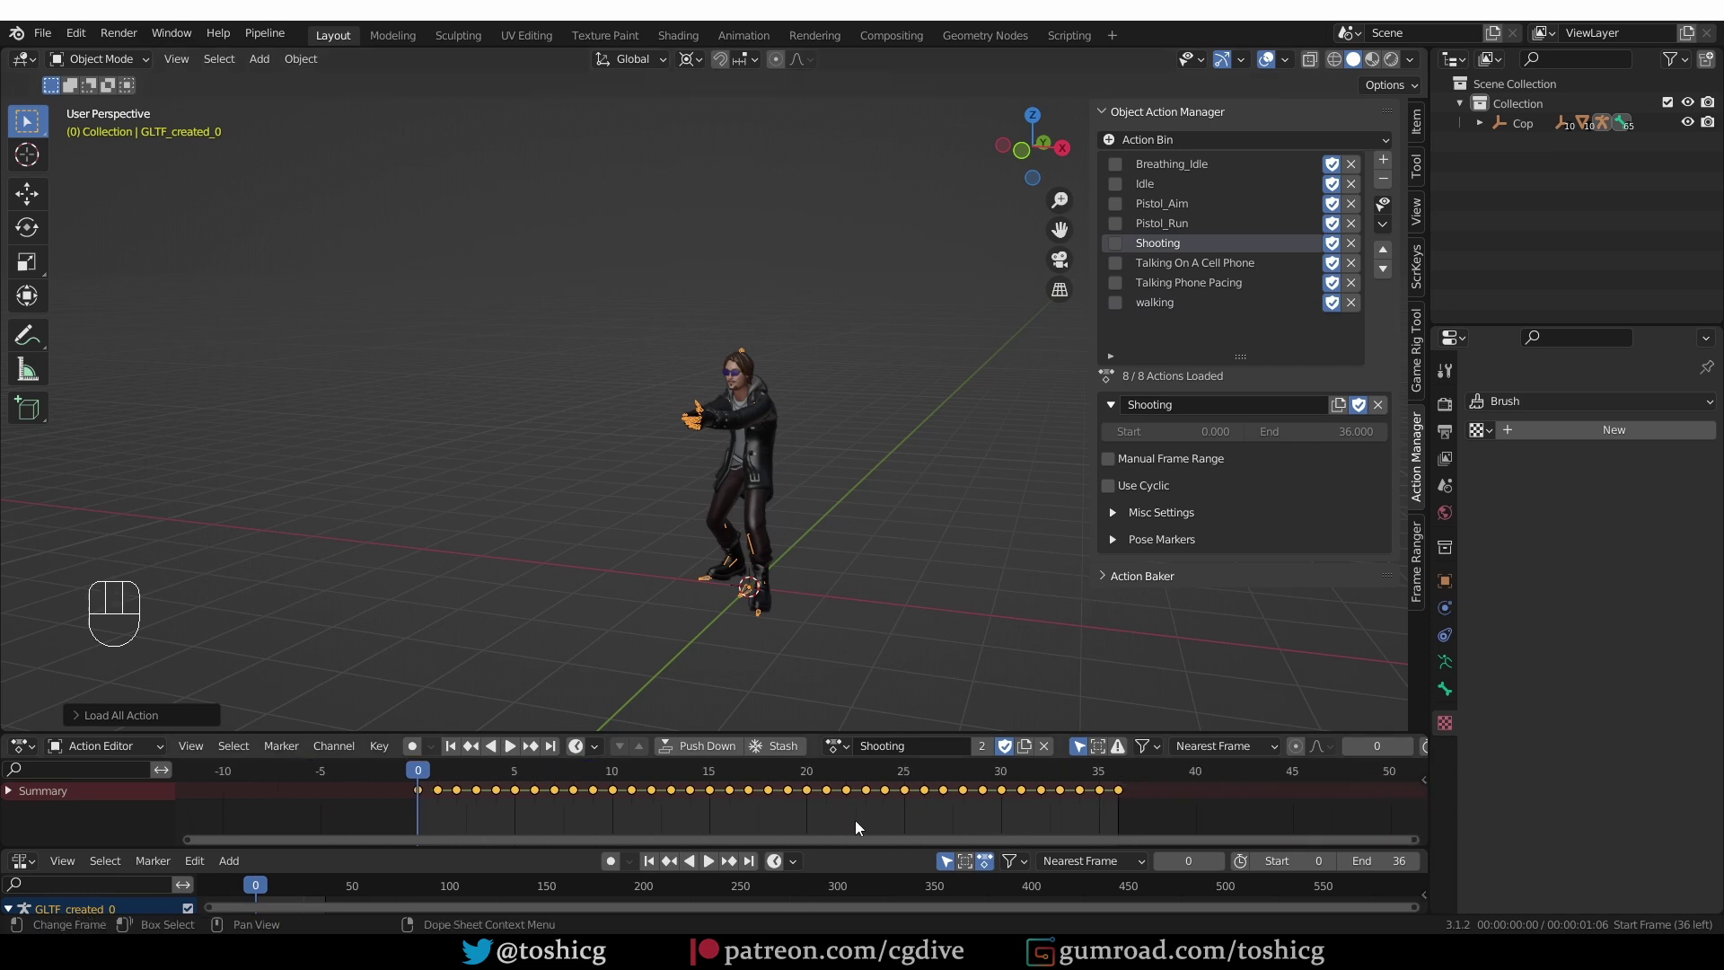
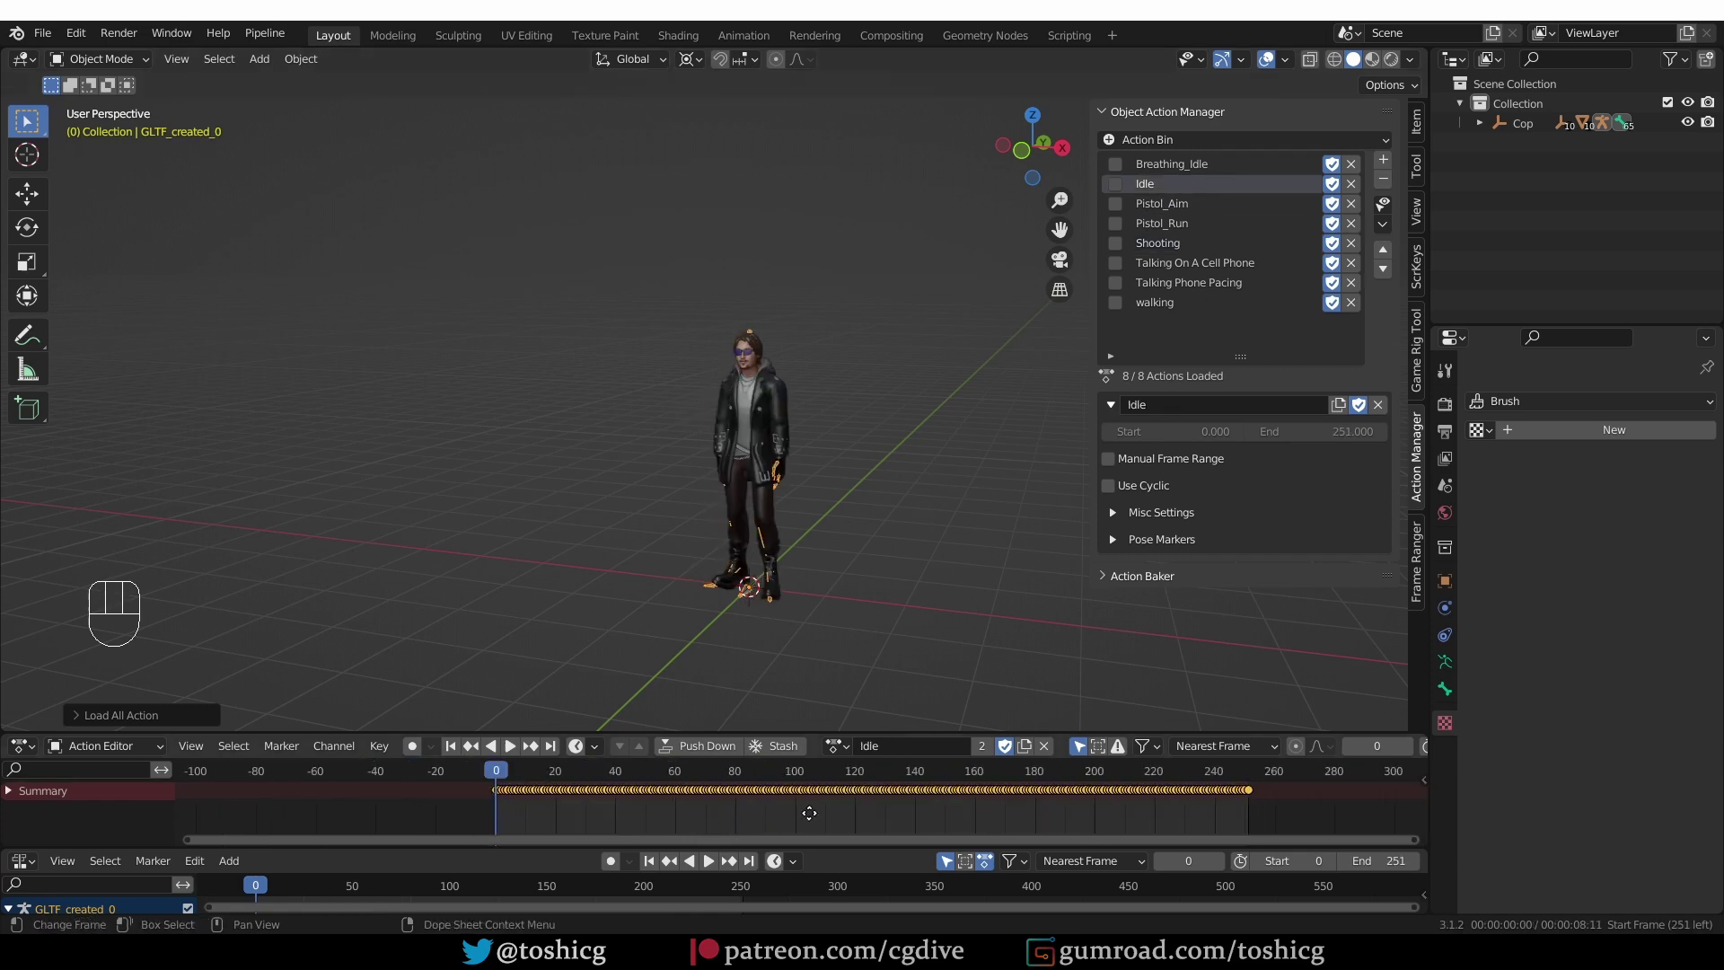
{"action": "left_click_drag", "start_coordinate": [1199, 208], "coordinate": [1326, 200]}
{"action": "left_click", "coordinate": [1395, 207]}
{"action": "left_click_drag", "start_coordinate": [1390, 214], "coordinate": [1464, 276]}
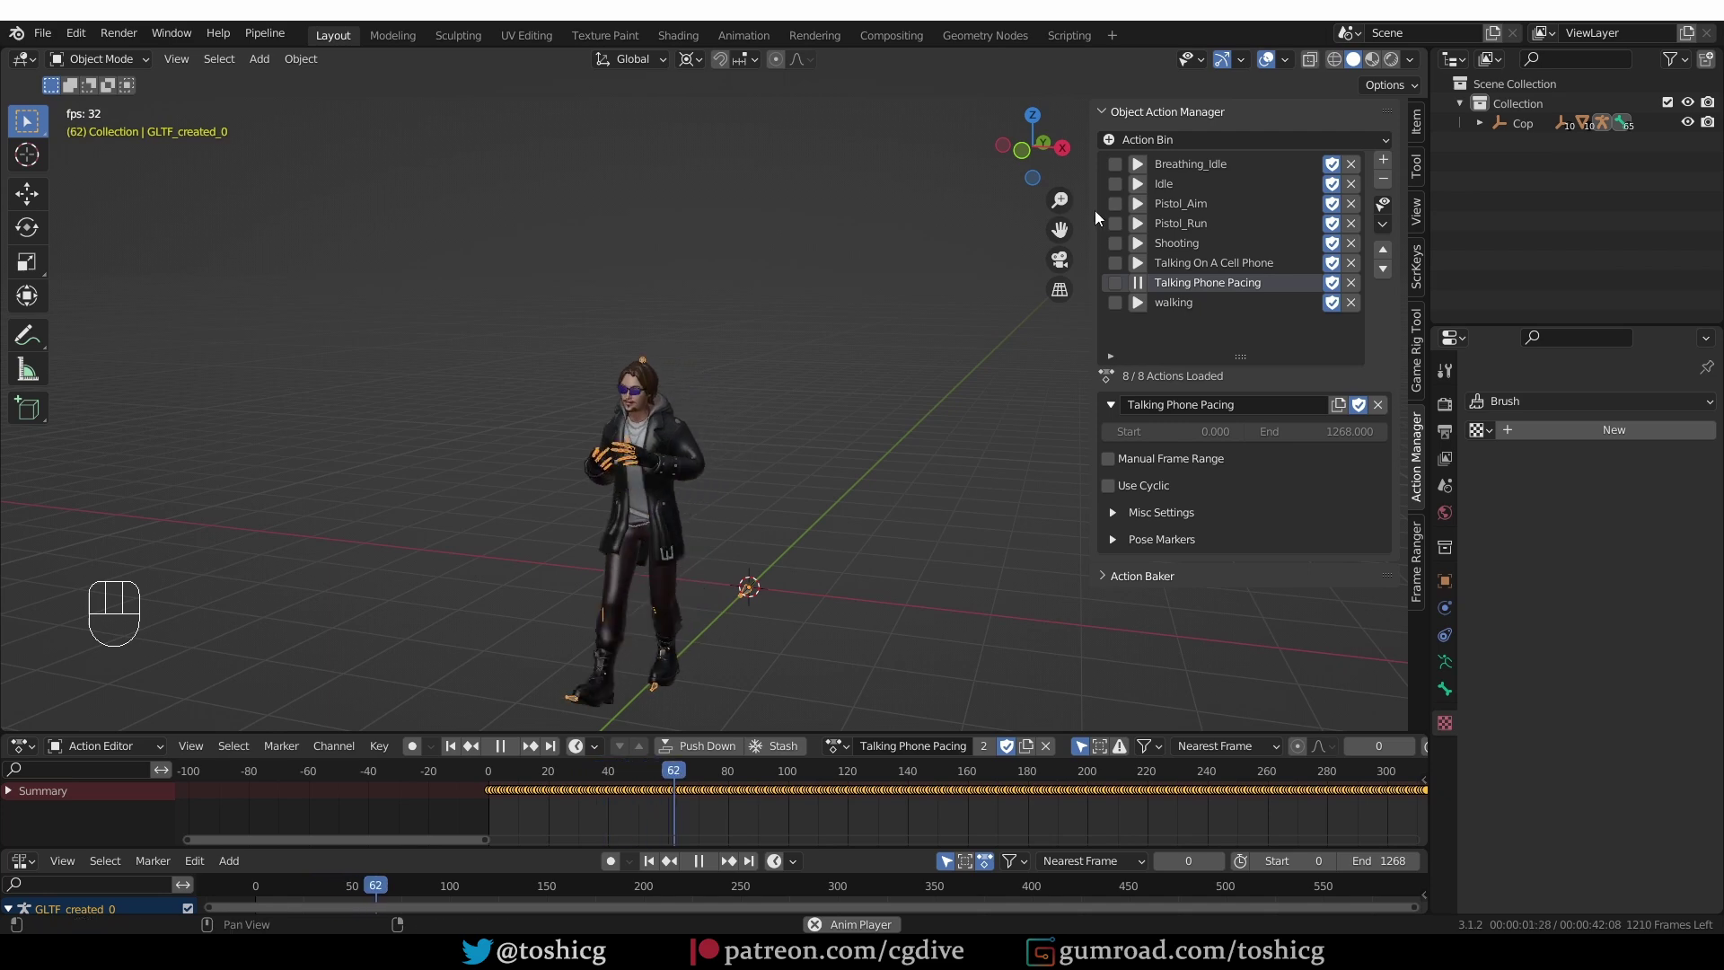
- Make Pistol_Aim the active action (frames 0–214) and show the Frame Ranger sidebar panel
{"action": "left_click", "coordinate": [1139, 207]}
{"action": "left_click_drag", "start_coordinate": [1139, 207], "coordinate": [1150, 278]}
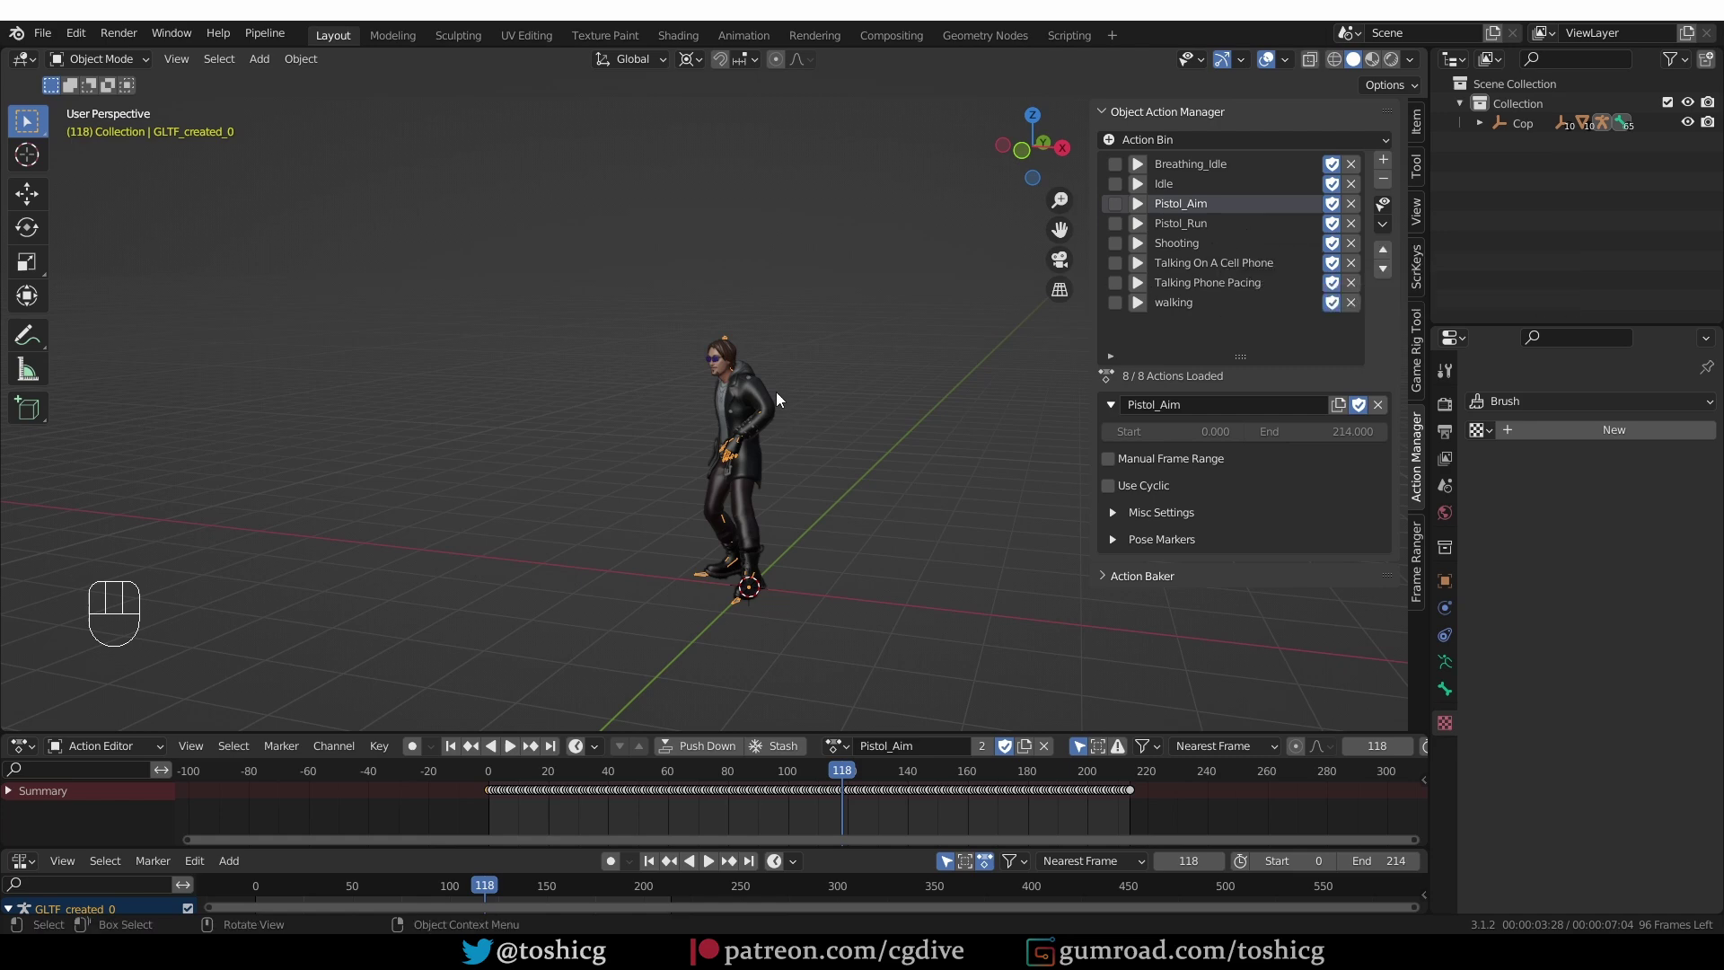
{"action": "left_click", "coordinate": [771, 396]}
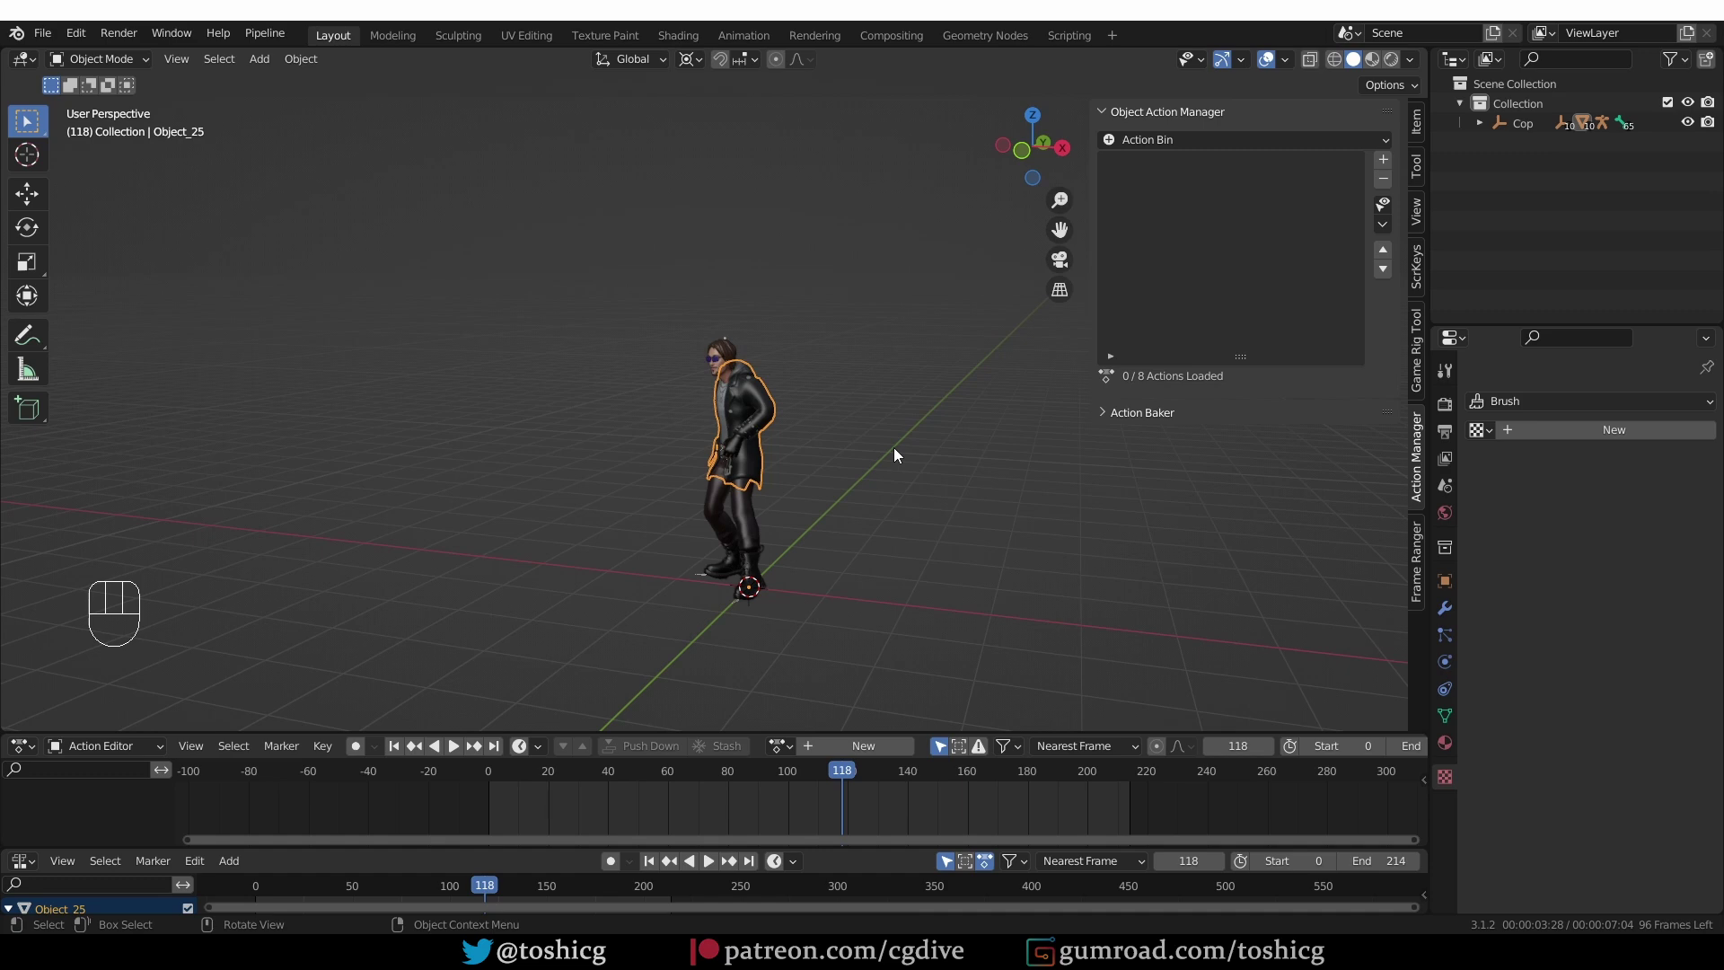
{"action": "key", "text": "ctrl+z"}
{"action": "left_click_drag", "start_coordinate": [735, 341], "coordinate": [772, 417]}
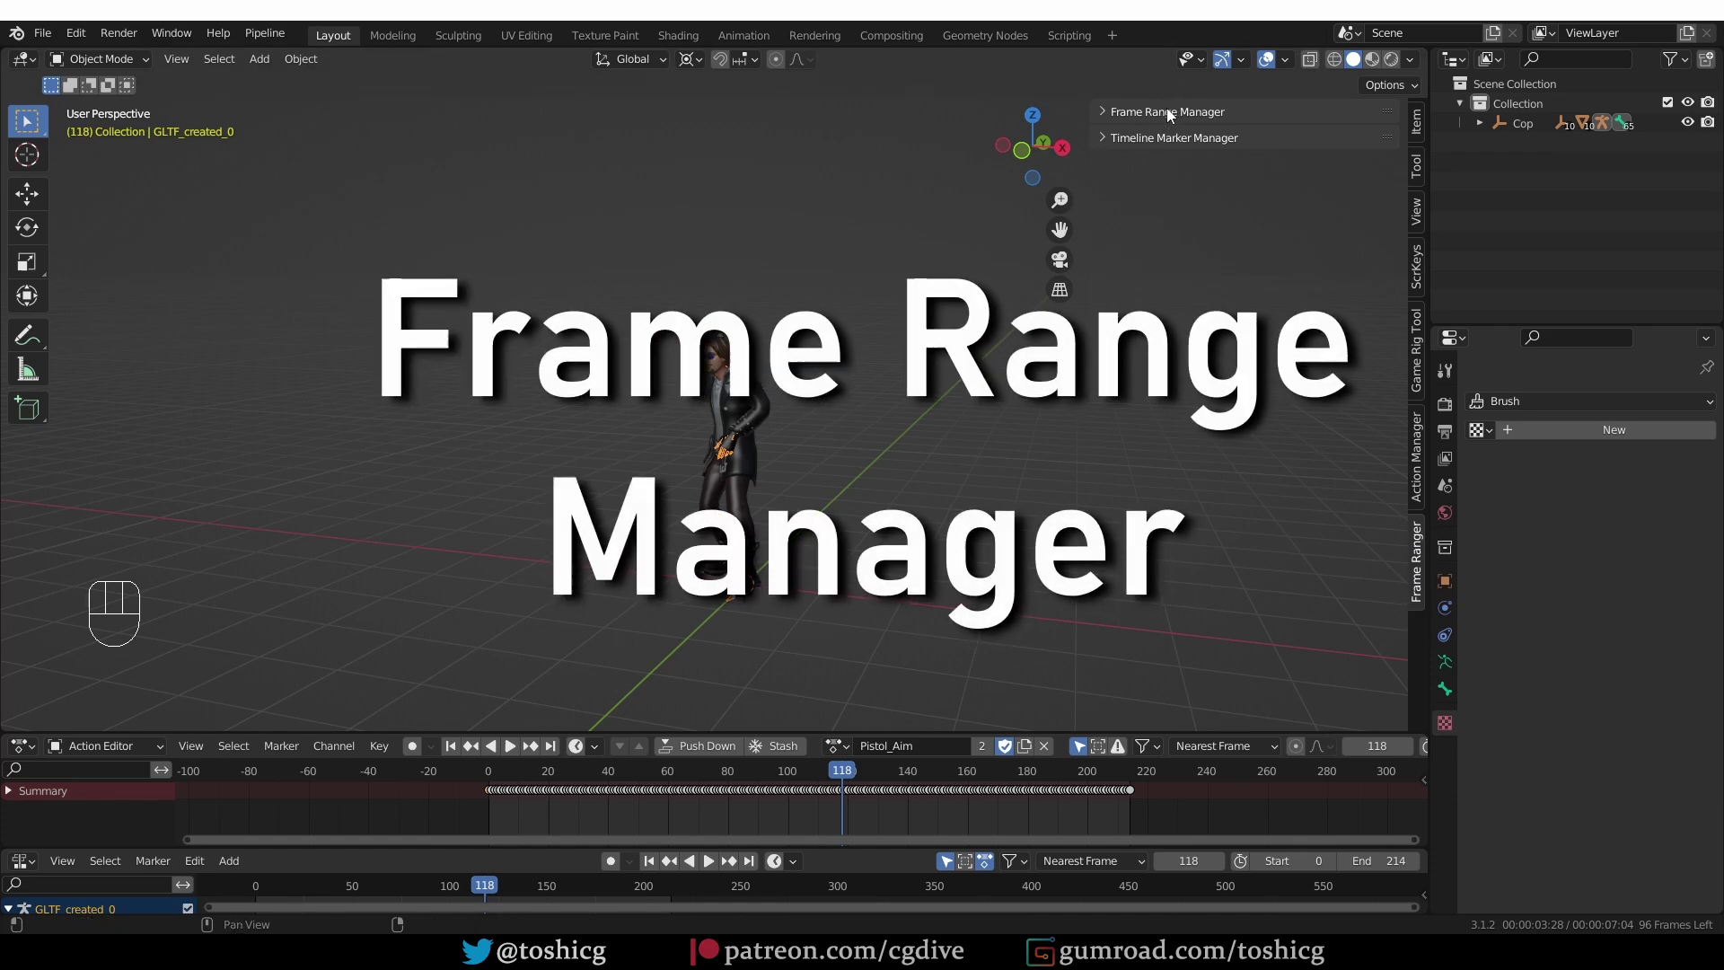
- Create RangeSet0 holding Range0 (0–50), Range1 (75–154) and Range2 (0–215)
{"action": "left_click", "coordinate": [1189, 117]}
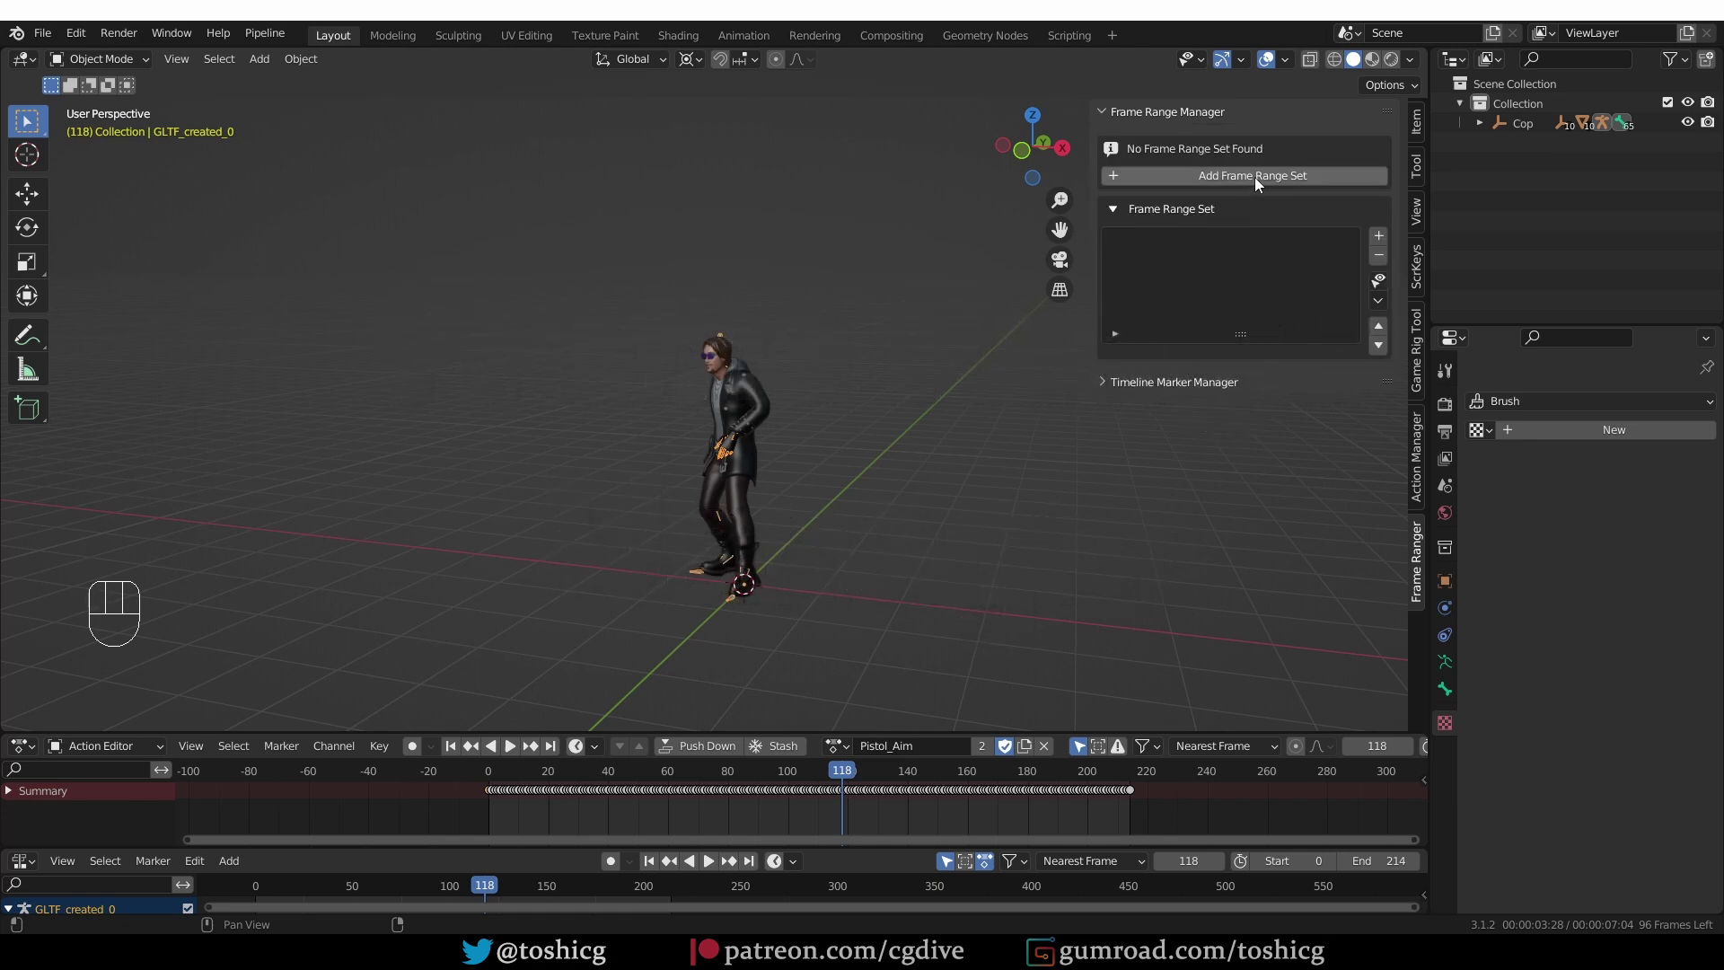
{"action": "left_click_drag", "start_coordinate": [1267, 182], "coordinate": [1265, 258]}
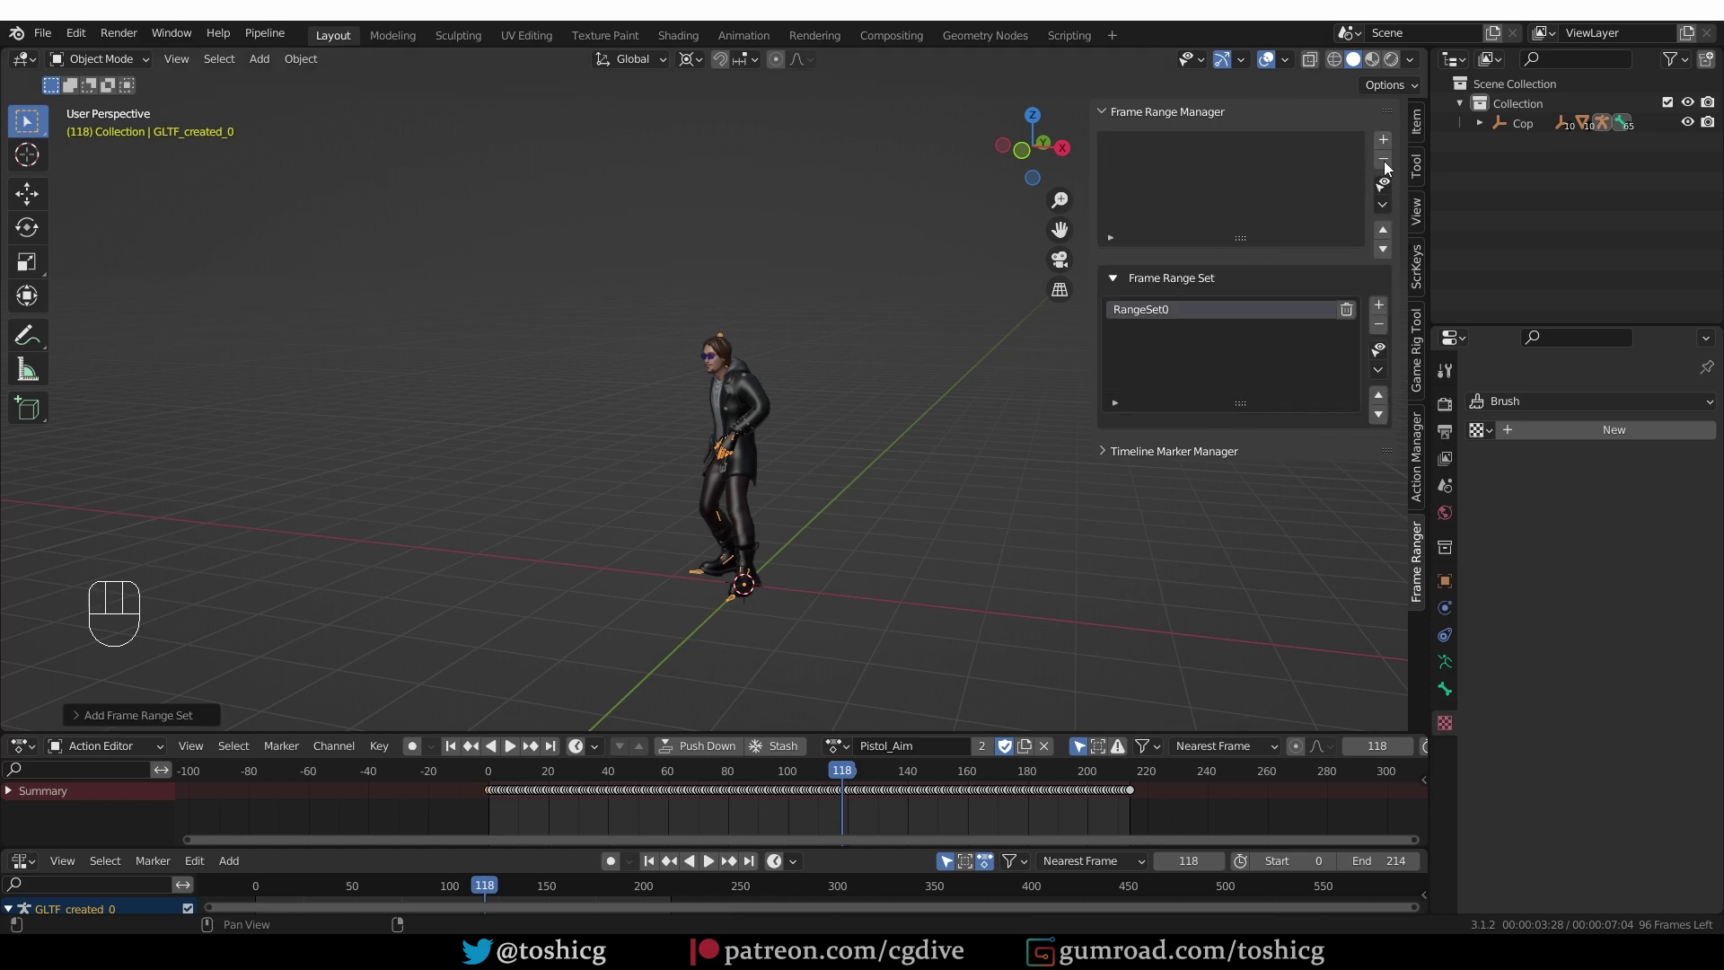
{"action": "left_click_drag", "start_coordinate": [1390, 145], "coordinate": [1479, 228]}
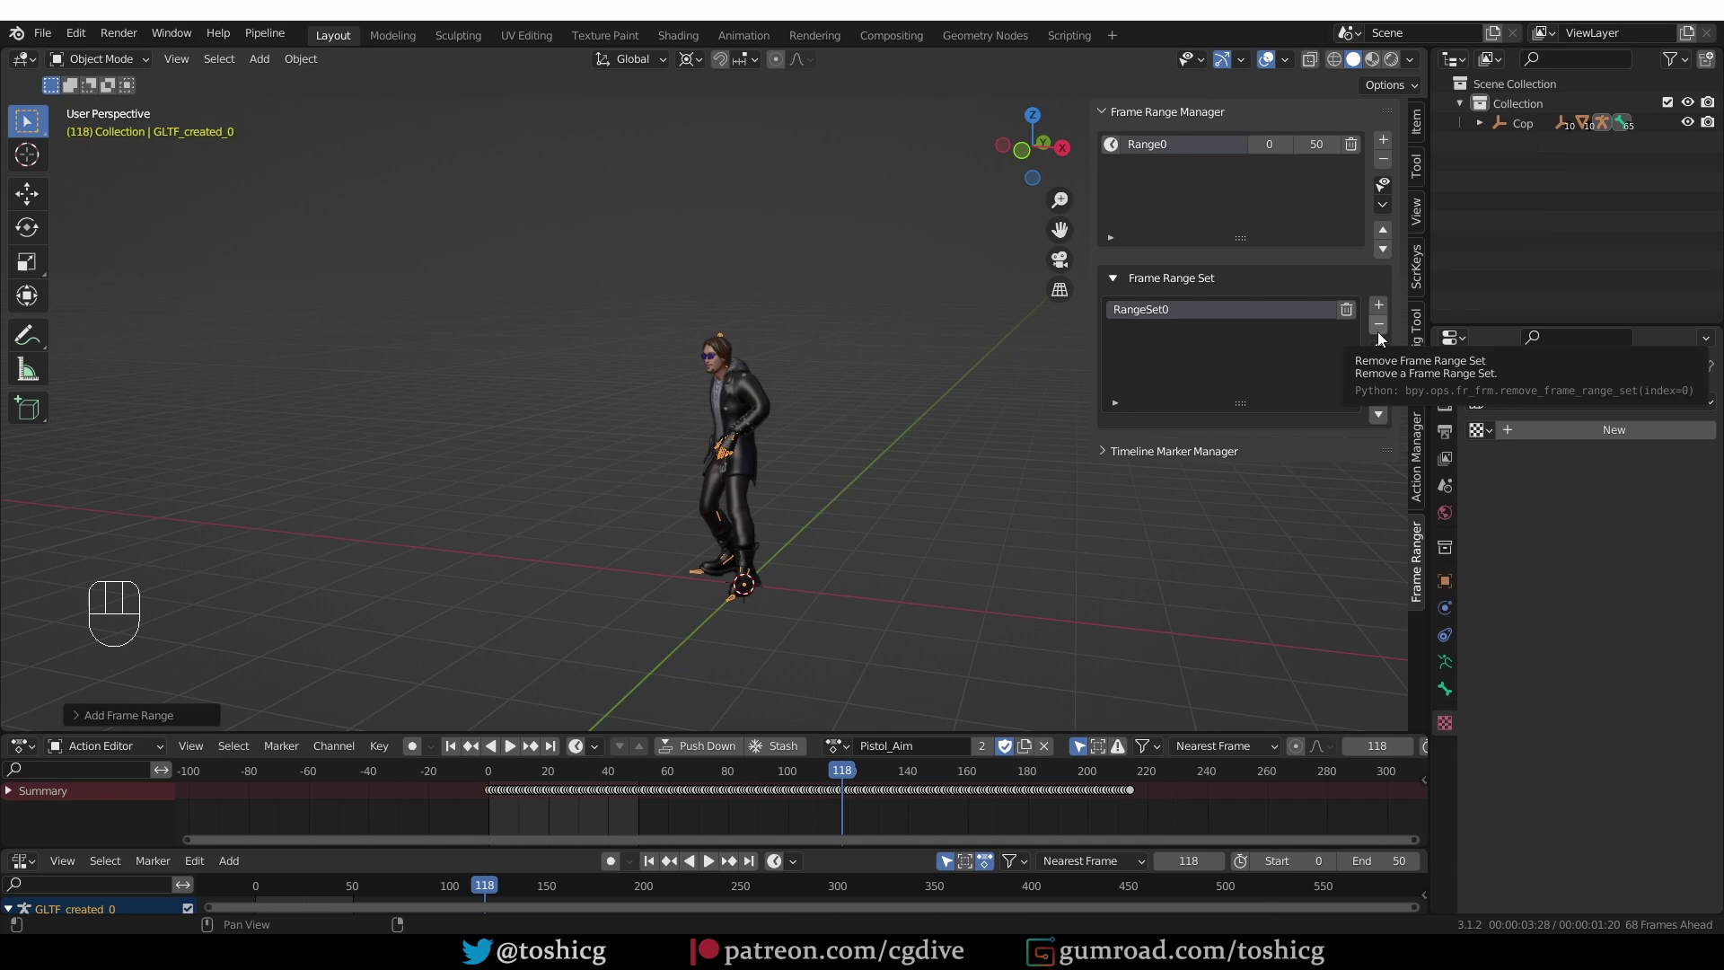
{"action": "left_click_drag", "start_coordinate": [1390, 143], "coordinate": [1367, 364]}
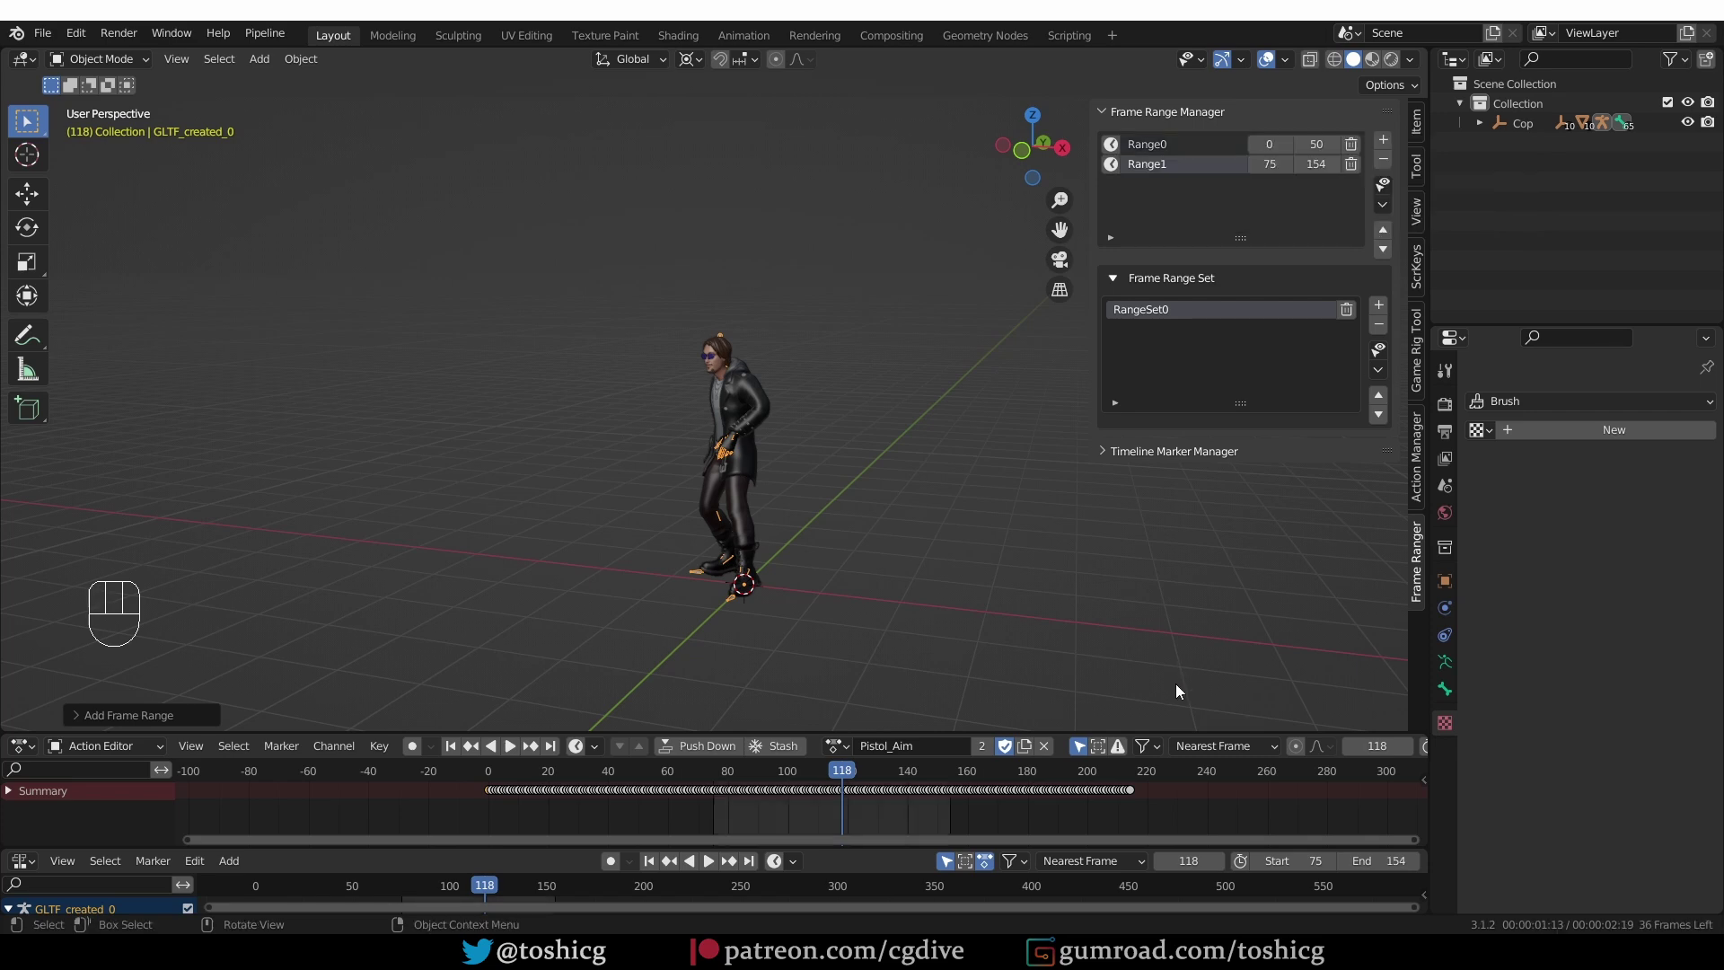
{"action": "left_click_drag", "start_coordinate": [1396, 145], "coordinate": [1374, 196]}
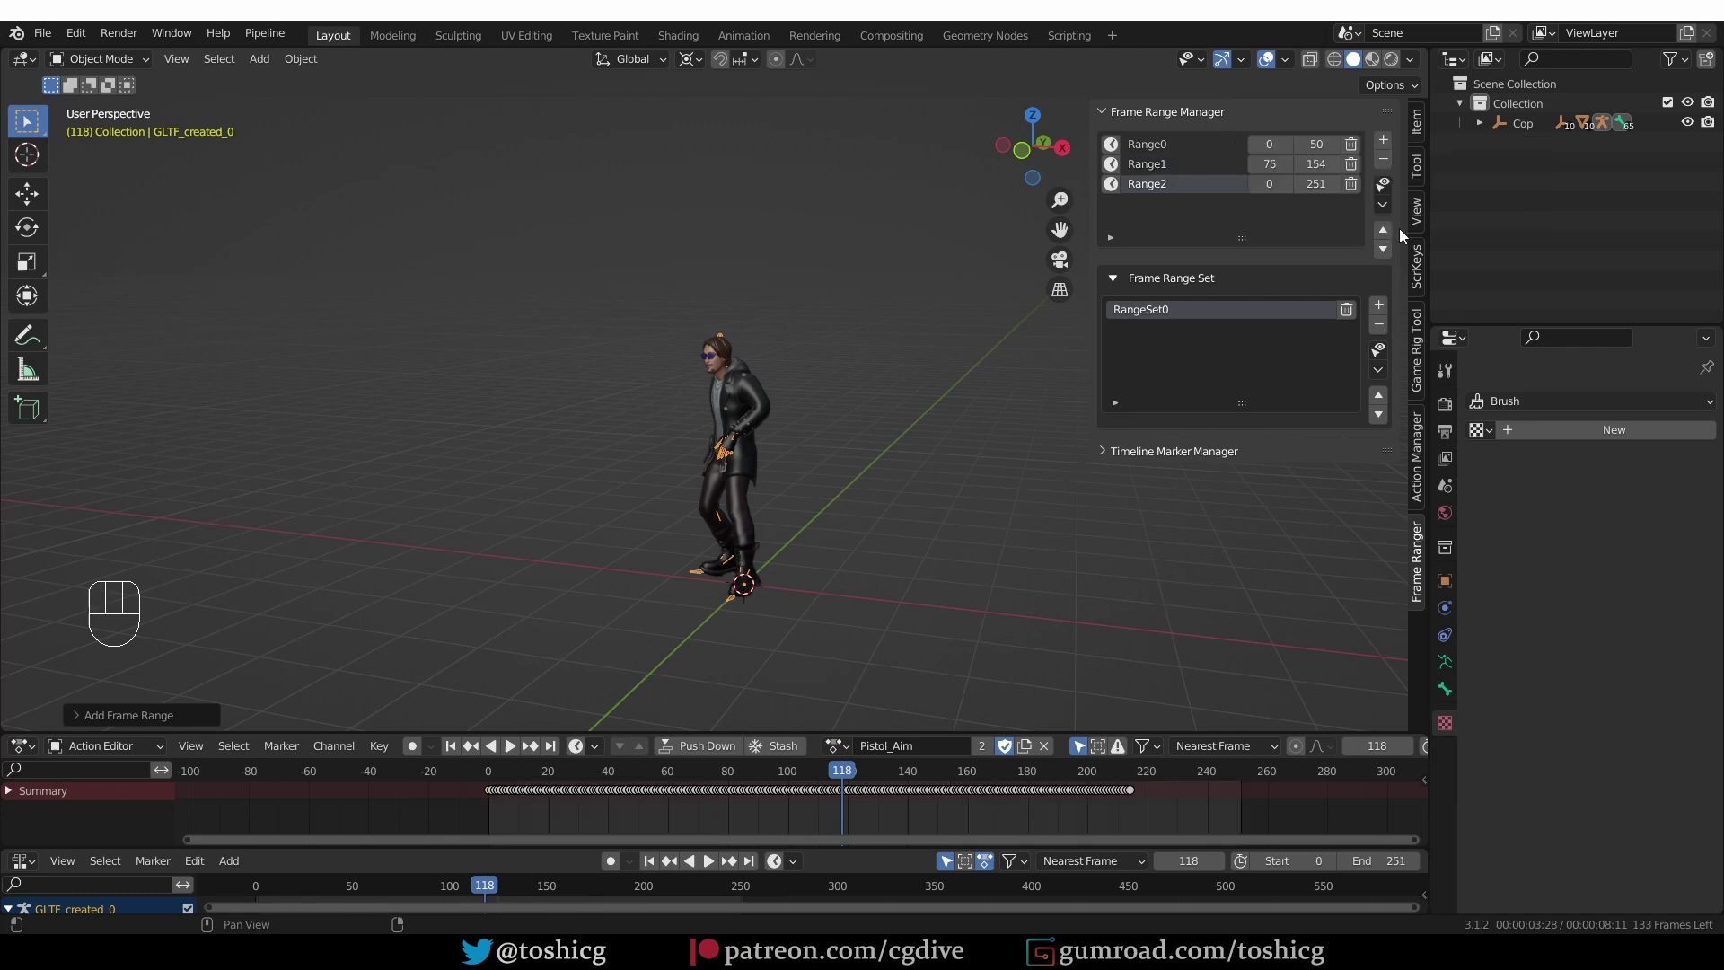
{"action": "left_click_drag", "start_coordinate": [1138, 774], "coordinate": [1344, 193]}
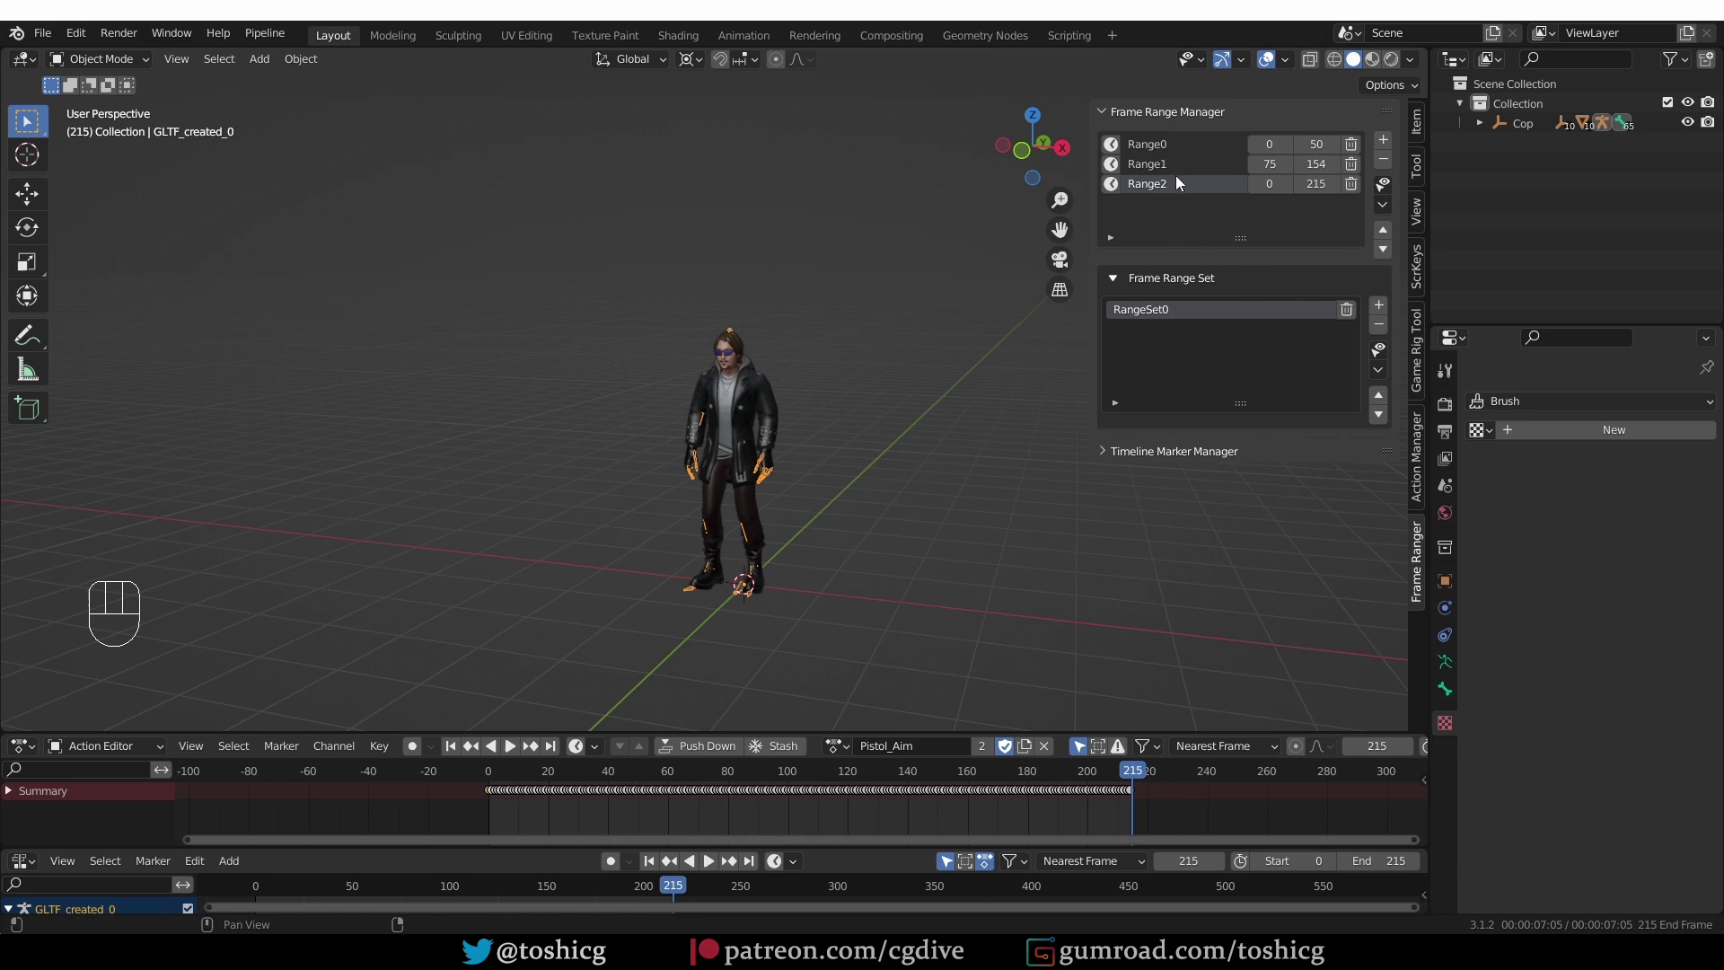
- Apply Range0 so the scene frame range becomes 0–50
{"action": "left_click", "coordinate": [1175, 168]}
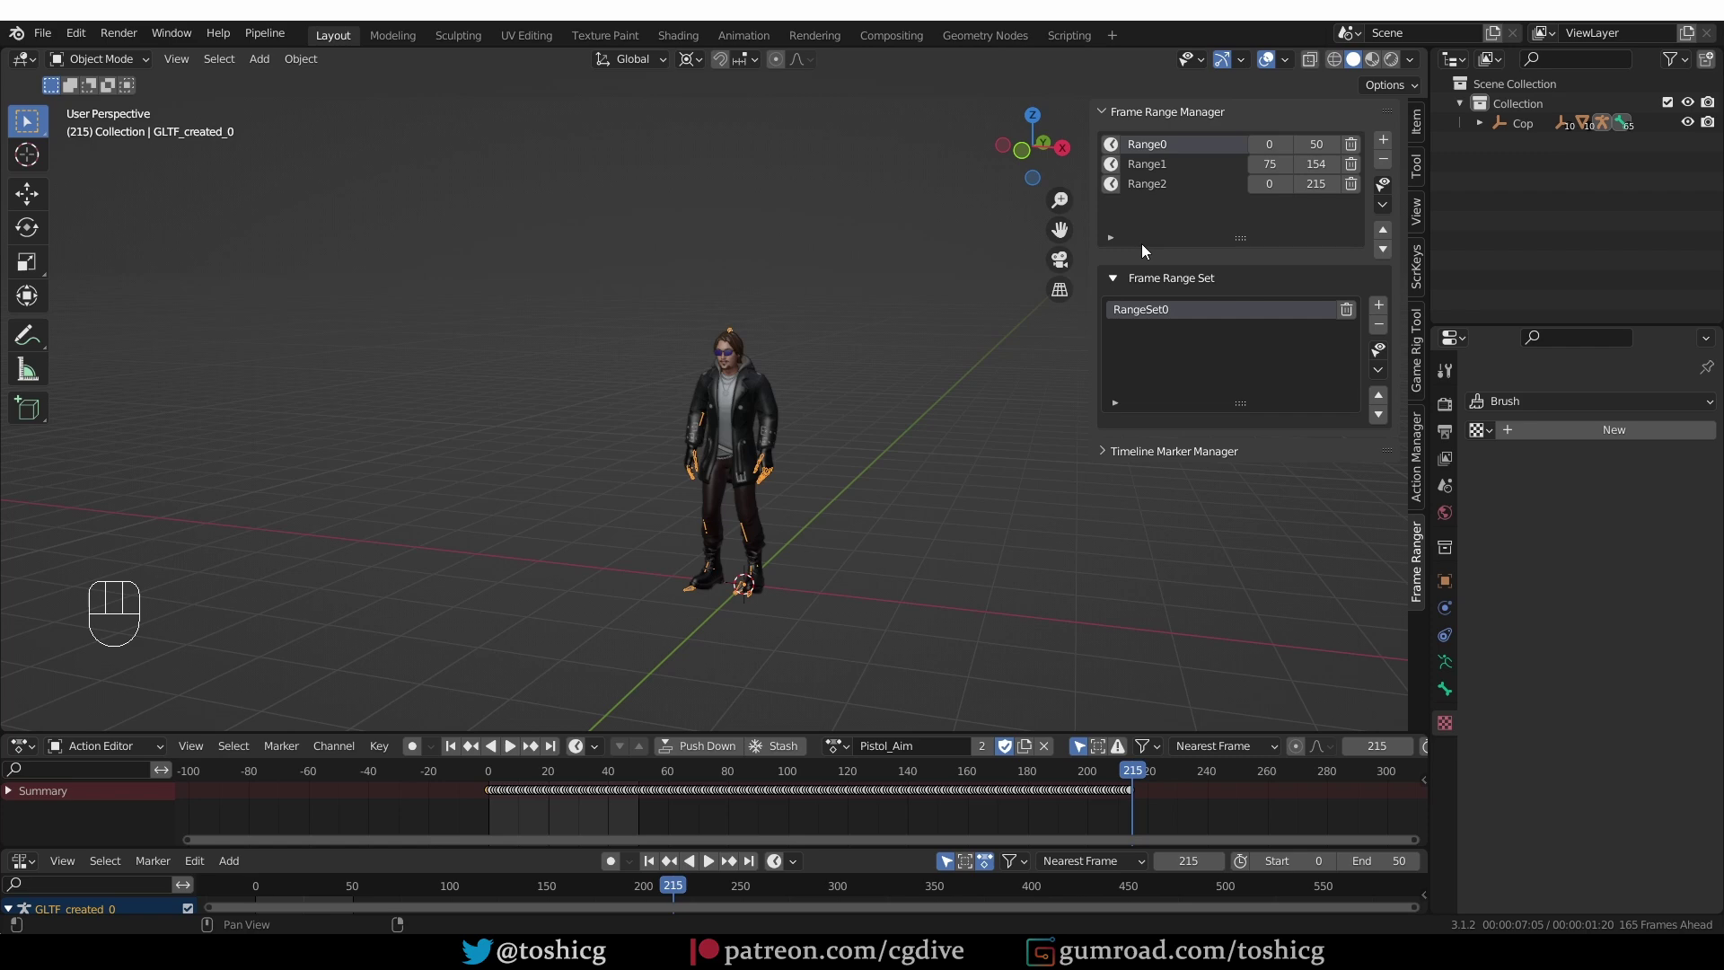
- Rename the frame ranges to run, jump and full
{"action": "left_click", "coordinate": [1146, 147]}
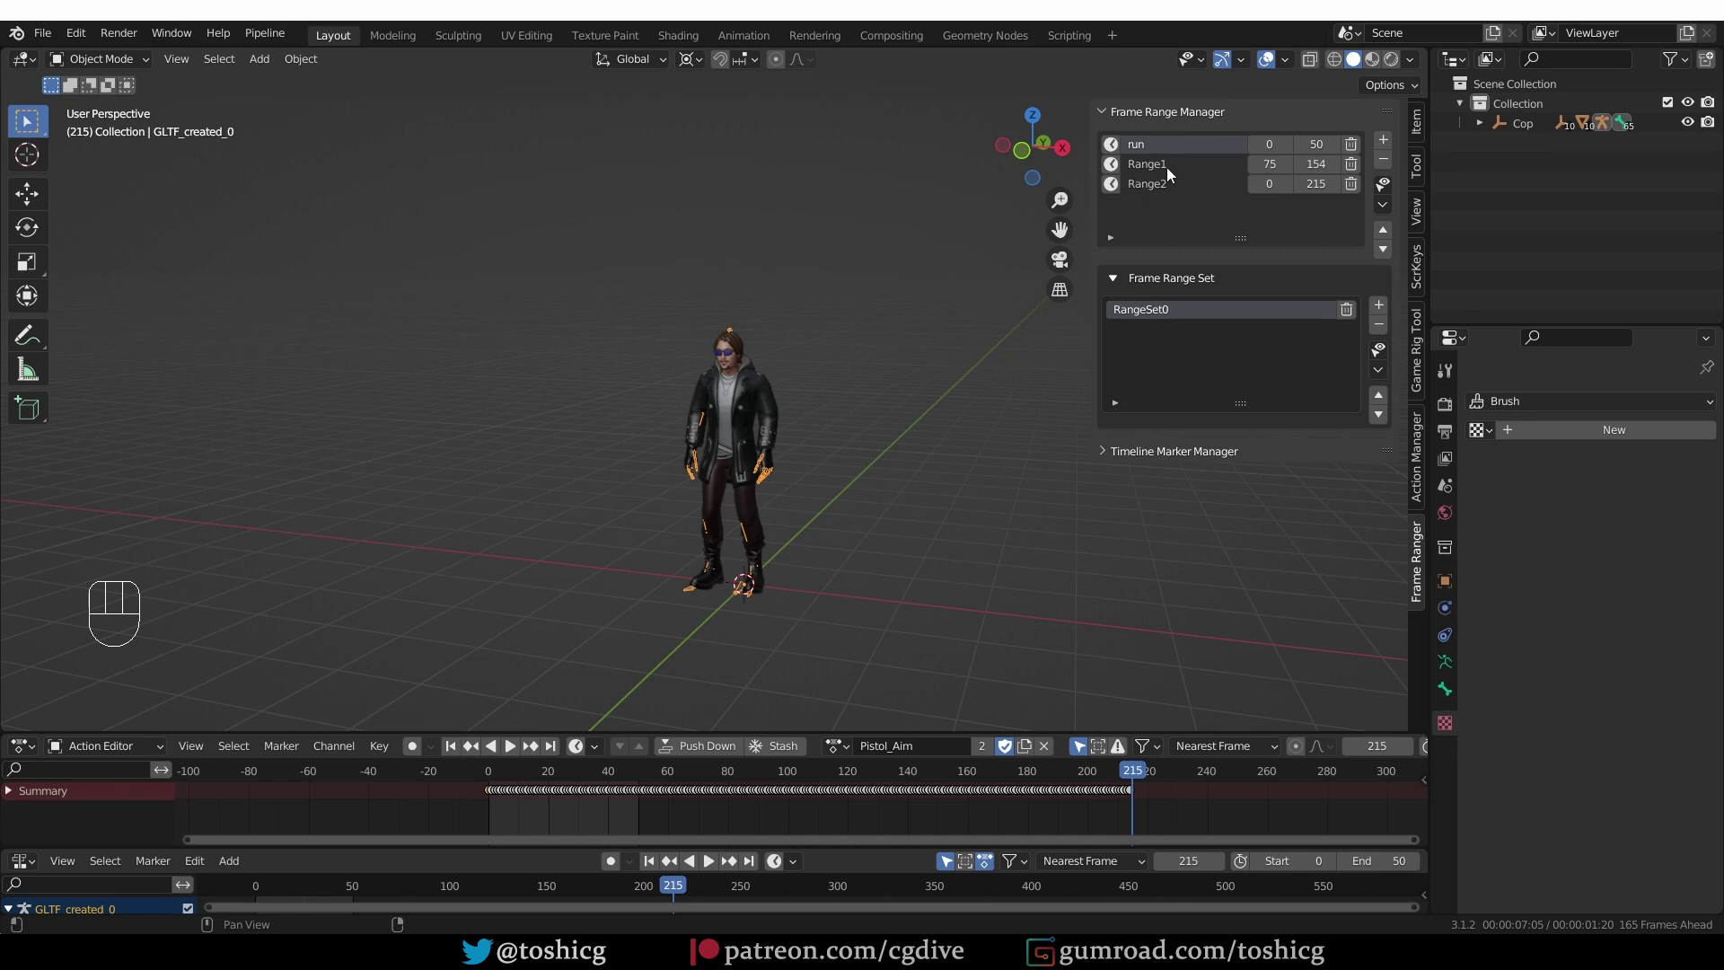
{"action": "left_click_drag", "start_coordinate": [1165, 171], "coordinate": [1195, 215]}
{"action": "left_click", "coordinate": [1185, 188]}
{"action": "key", "text": "l"}
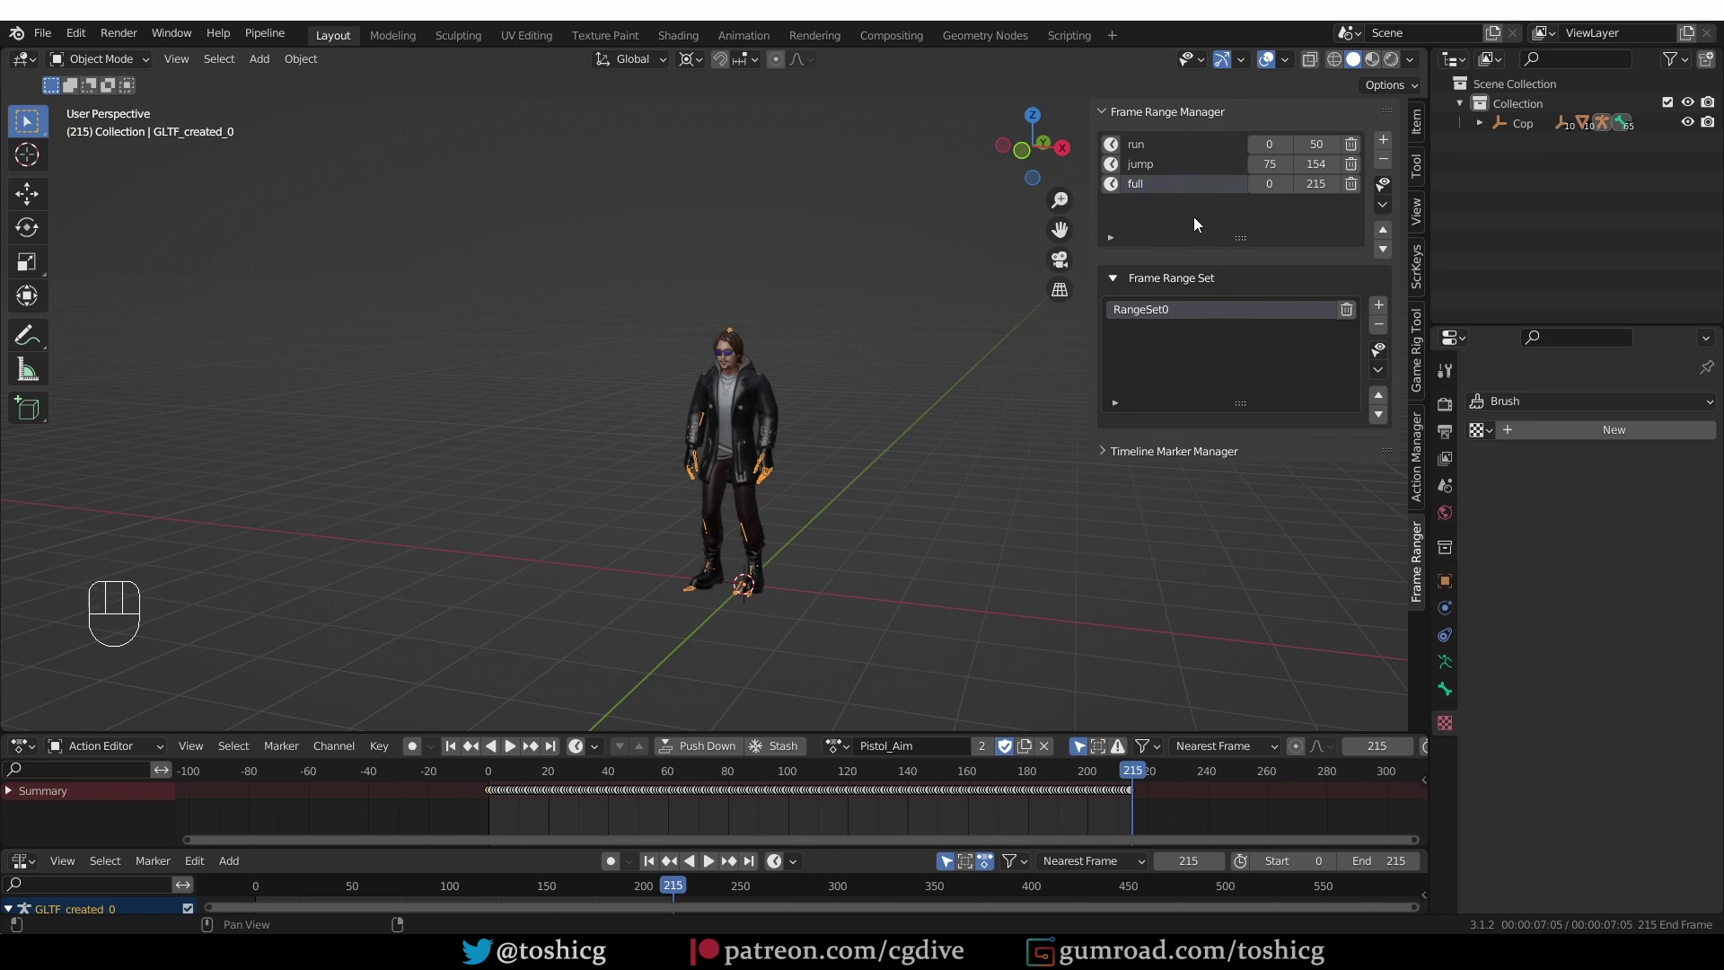
- Apply jump to set the scene to 75–154 and start a new range set Range000
{"action": "left_click_drag", "start_coordinate": [1172, 151], "coordinate": [1399, 188]}
{"action": "key", "text": "BackSpace"}
{"action": "key", "text": "KP_0"}
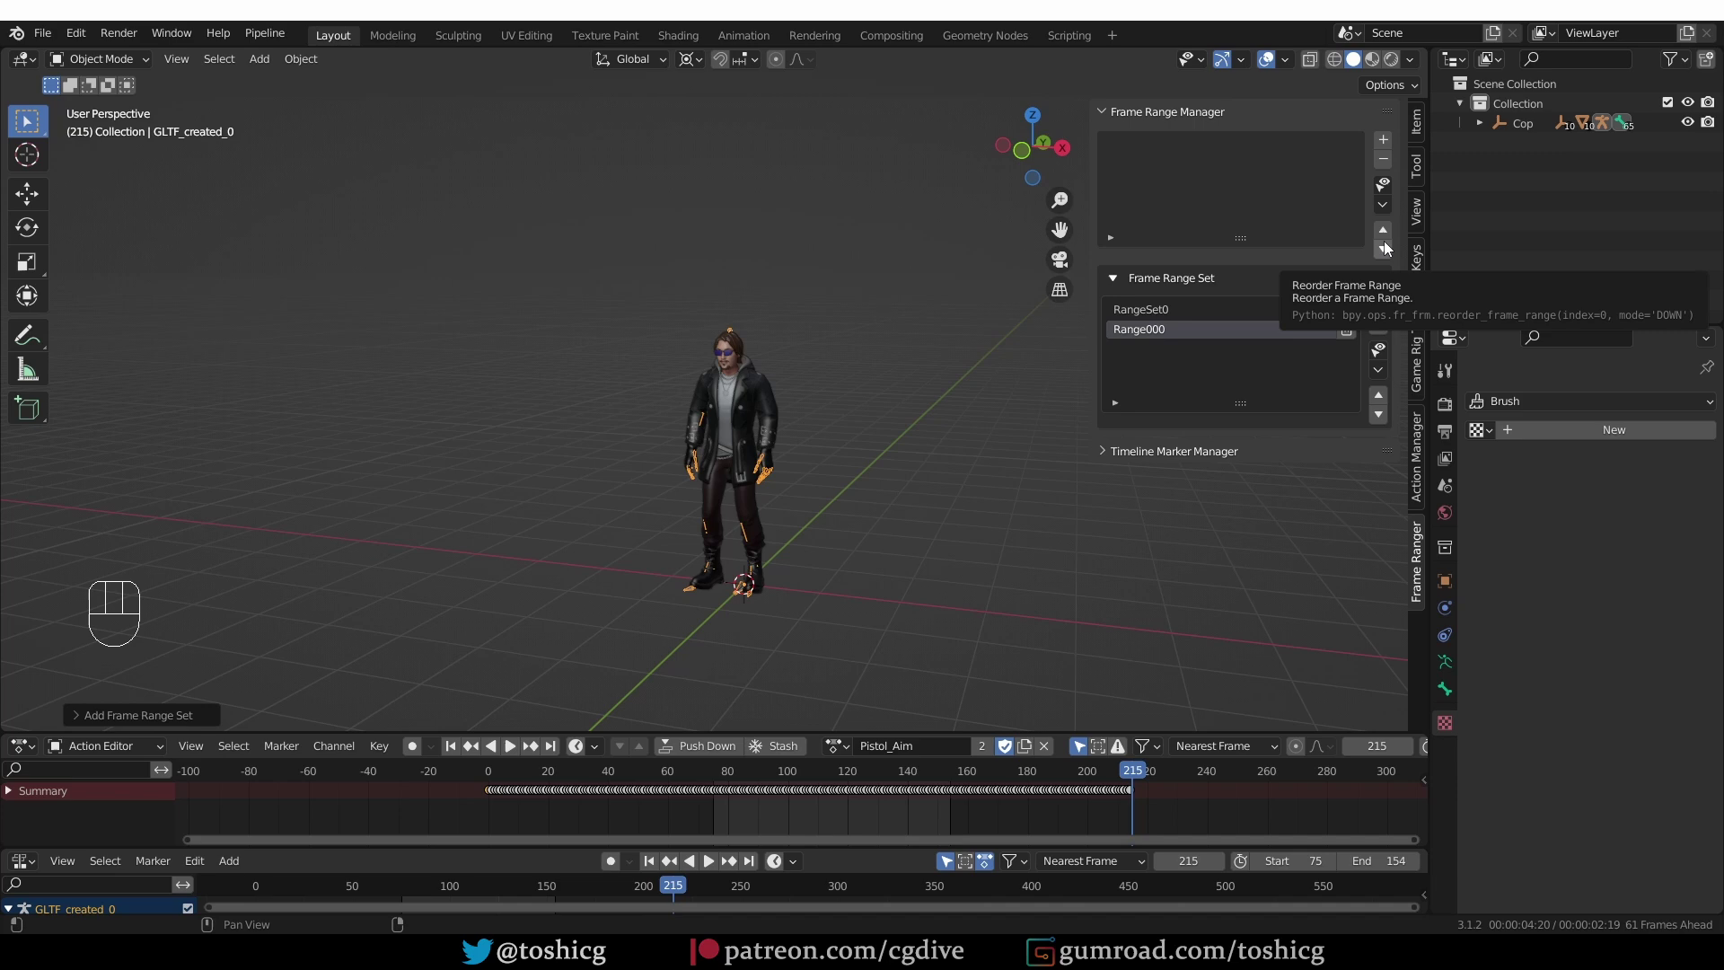
- Fill Range000 with three ranges 0–10, 10–35 and 0–155, setting the scene to 0–155
{"action": "left_click_drag", "start_coordinate": [1392, 147], "coordinate": [1368, 186]}
{"action": "left_click_drag", "start_coordinate": [1384, 134], "coordinate": [1419, 223]}
{"action": "left_click_drag", "start_coordinate": [1381, 146], "coordinate": [1216, 188]}
{"action": "key", "text": "KP_5"}
- Collapse the range lists and expand the empty Timeline Marker Manager
{"action": "left_click", "coordinate": [1198, 147]}
{"action": "left_click", "coordinate": [1193, 109]}
{"action": "left_click_drag", "start_coordinate": [1198, 163], "coordinate": [1365, 329]}
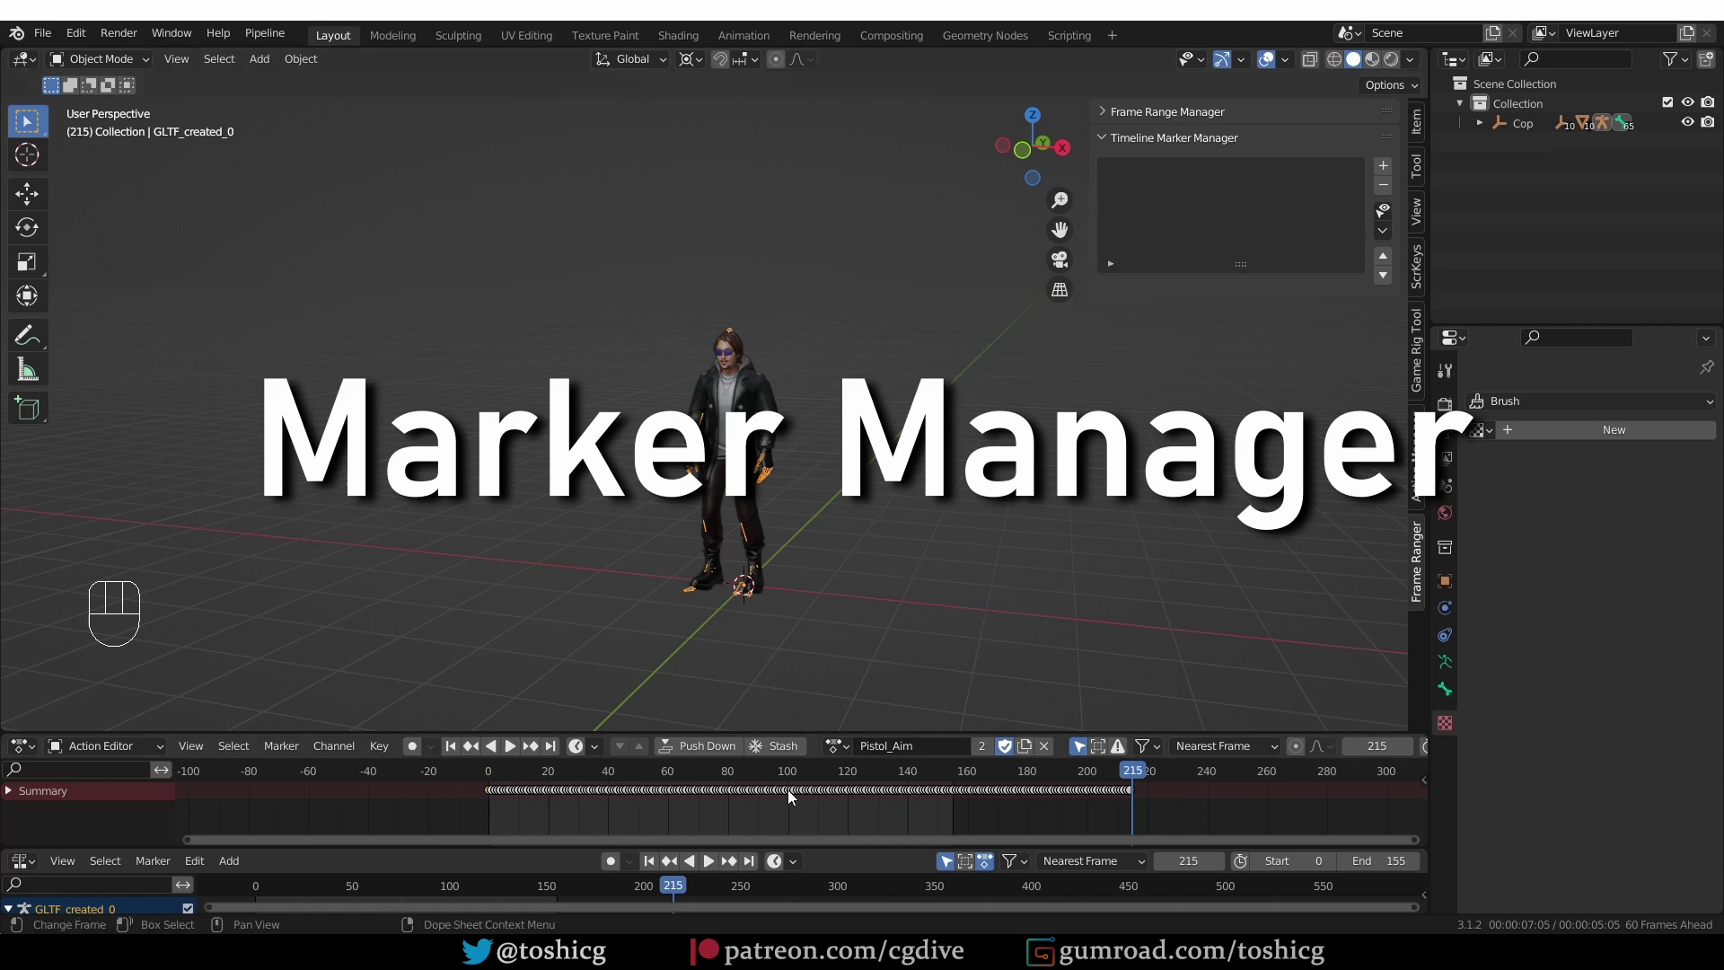
- Add timeline markers Marker at frame 61 and Timeline_Marker_1 at frame 133
{"action": "key", "text": "m"}
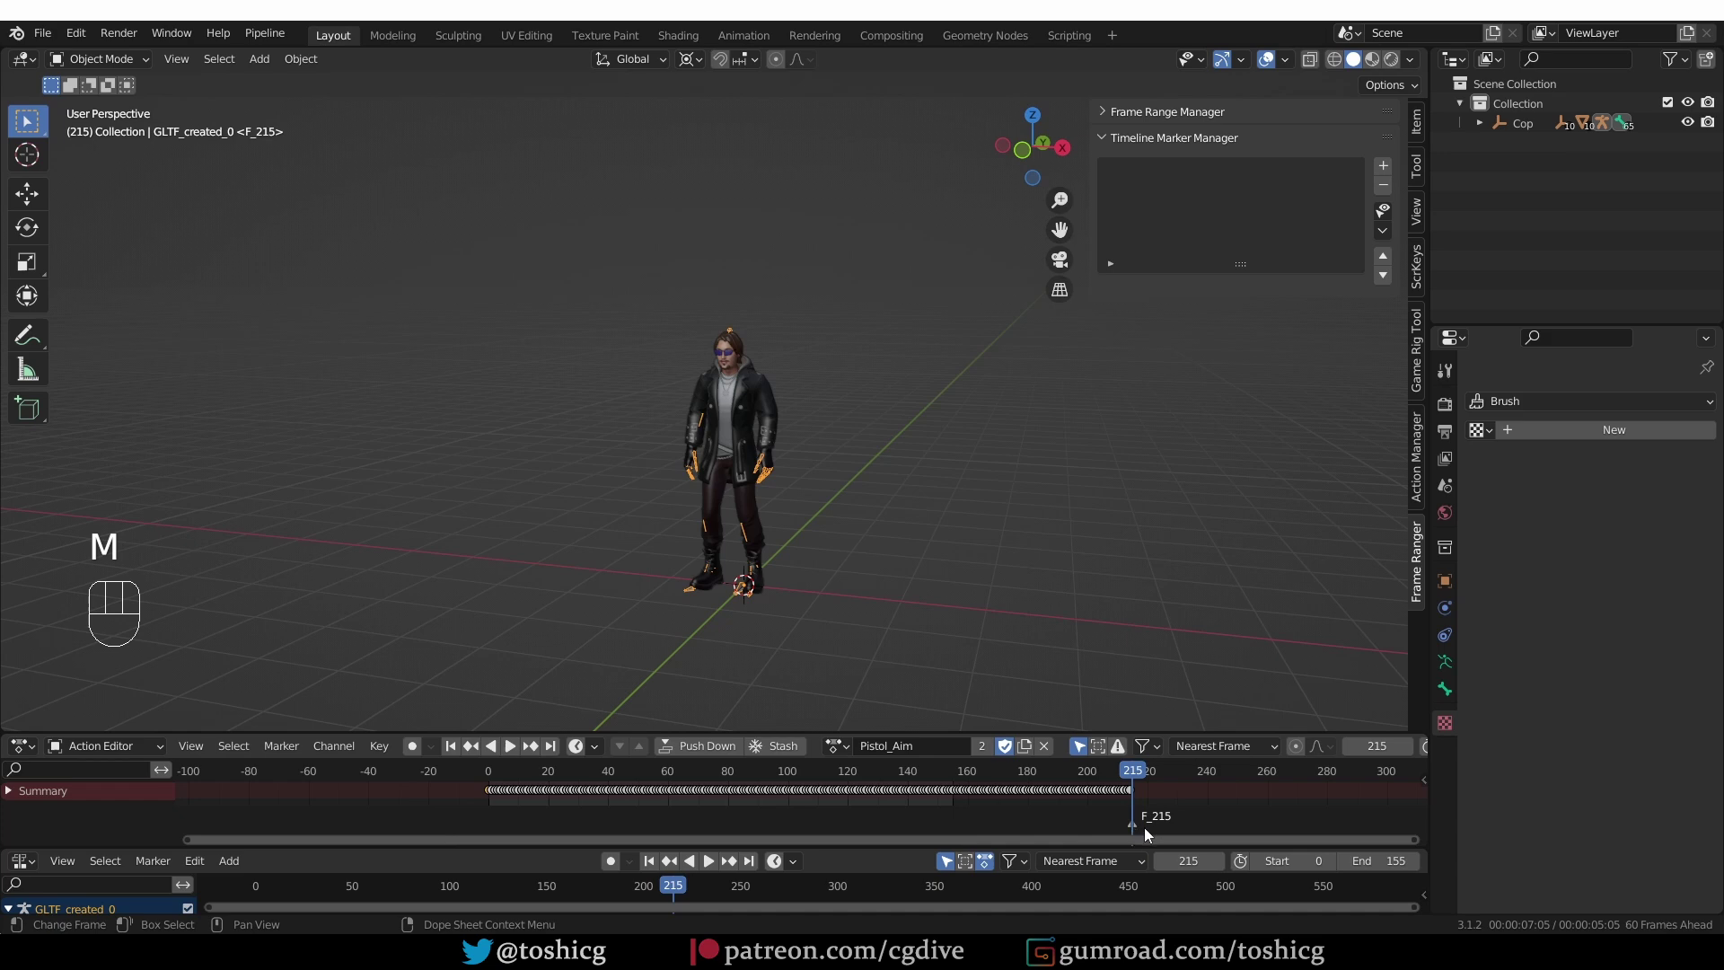
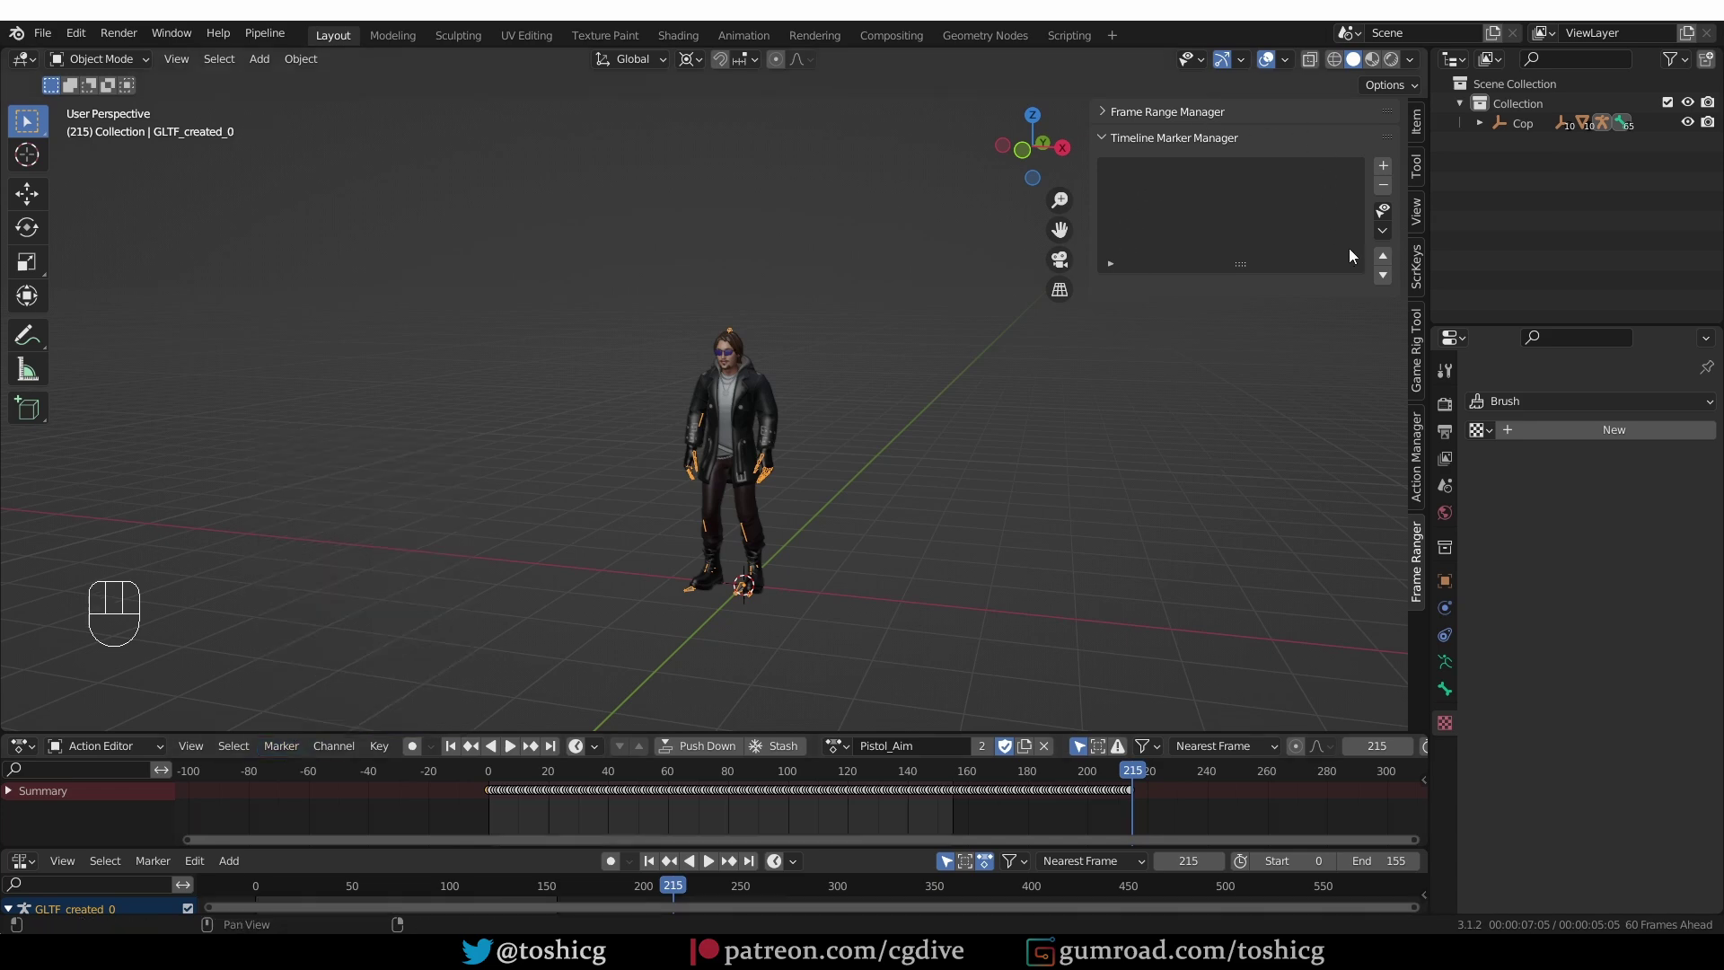
{"action": "left_click", "coordinate": [1102, 490]}
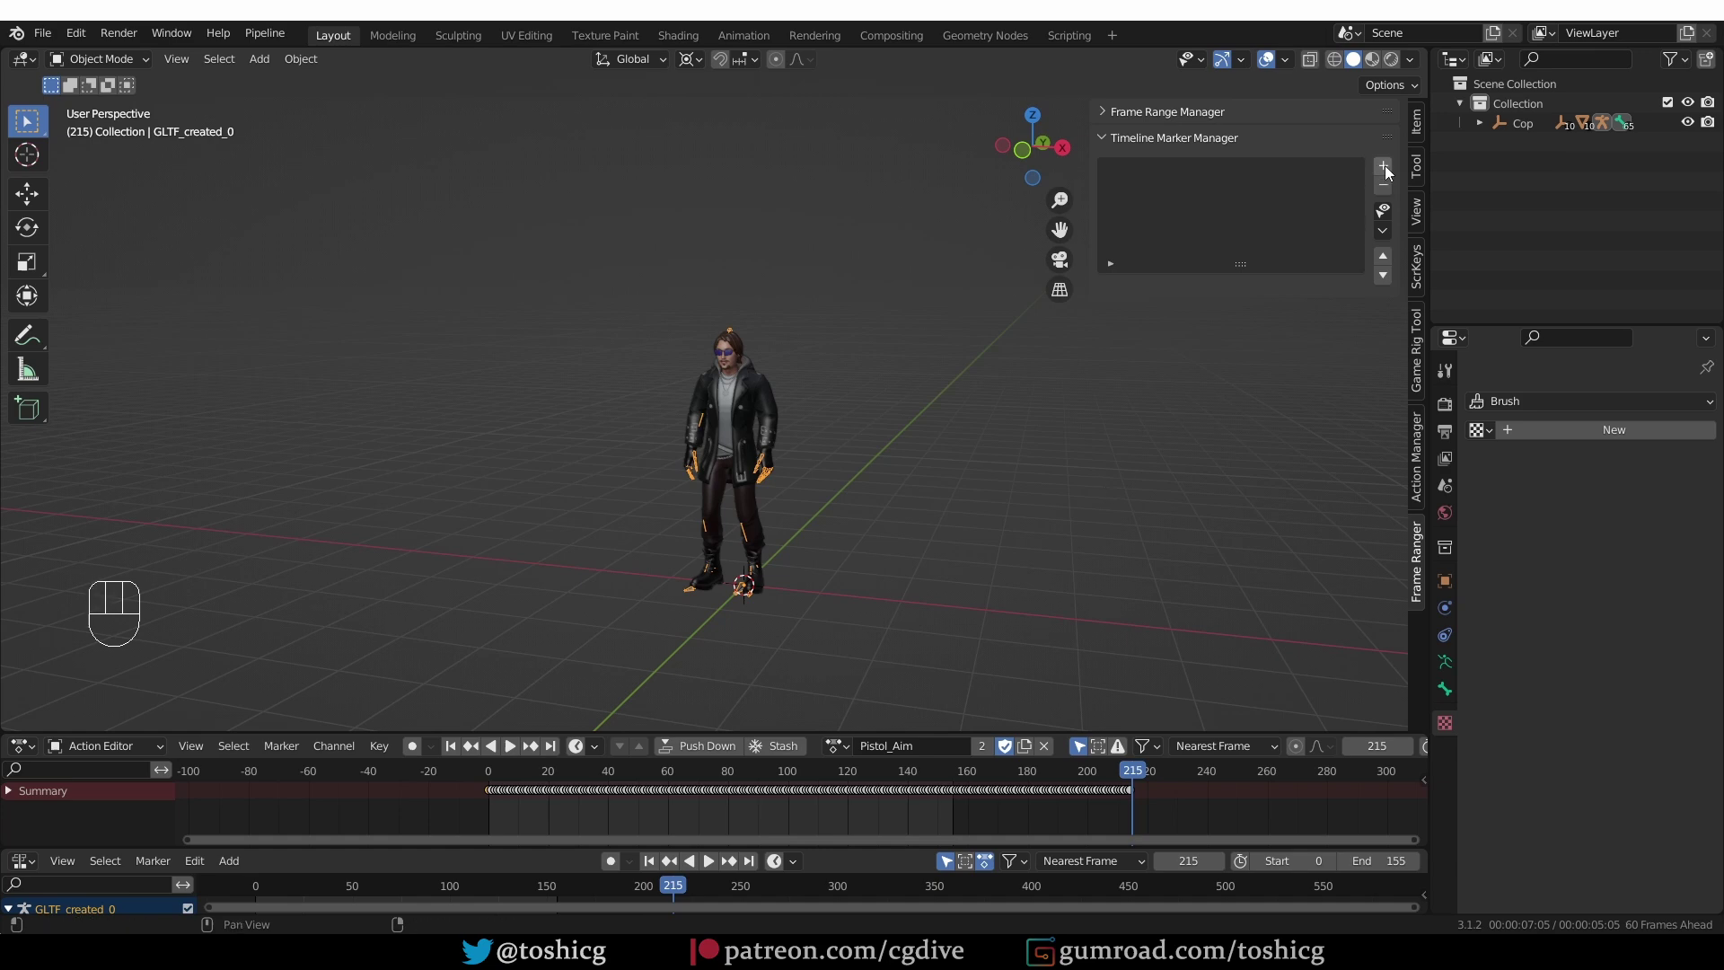
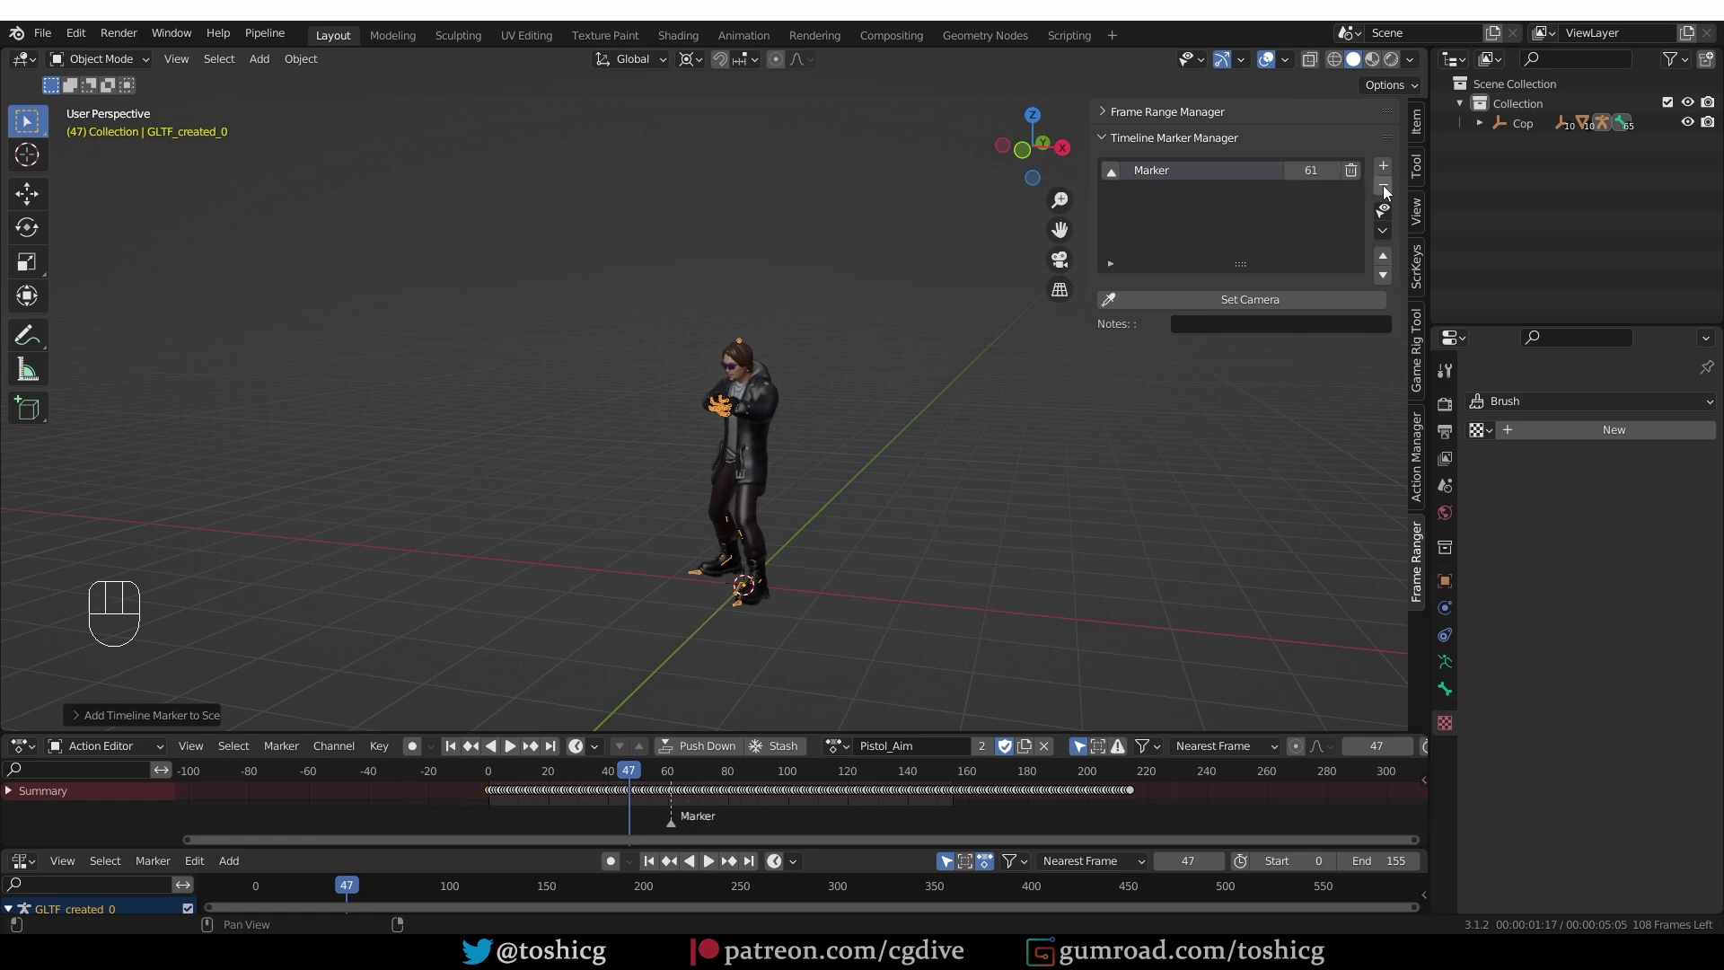
{"action": "left_click_drag", "start_coordinate": [1385, 170], "coordinate": [1376, 273]}
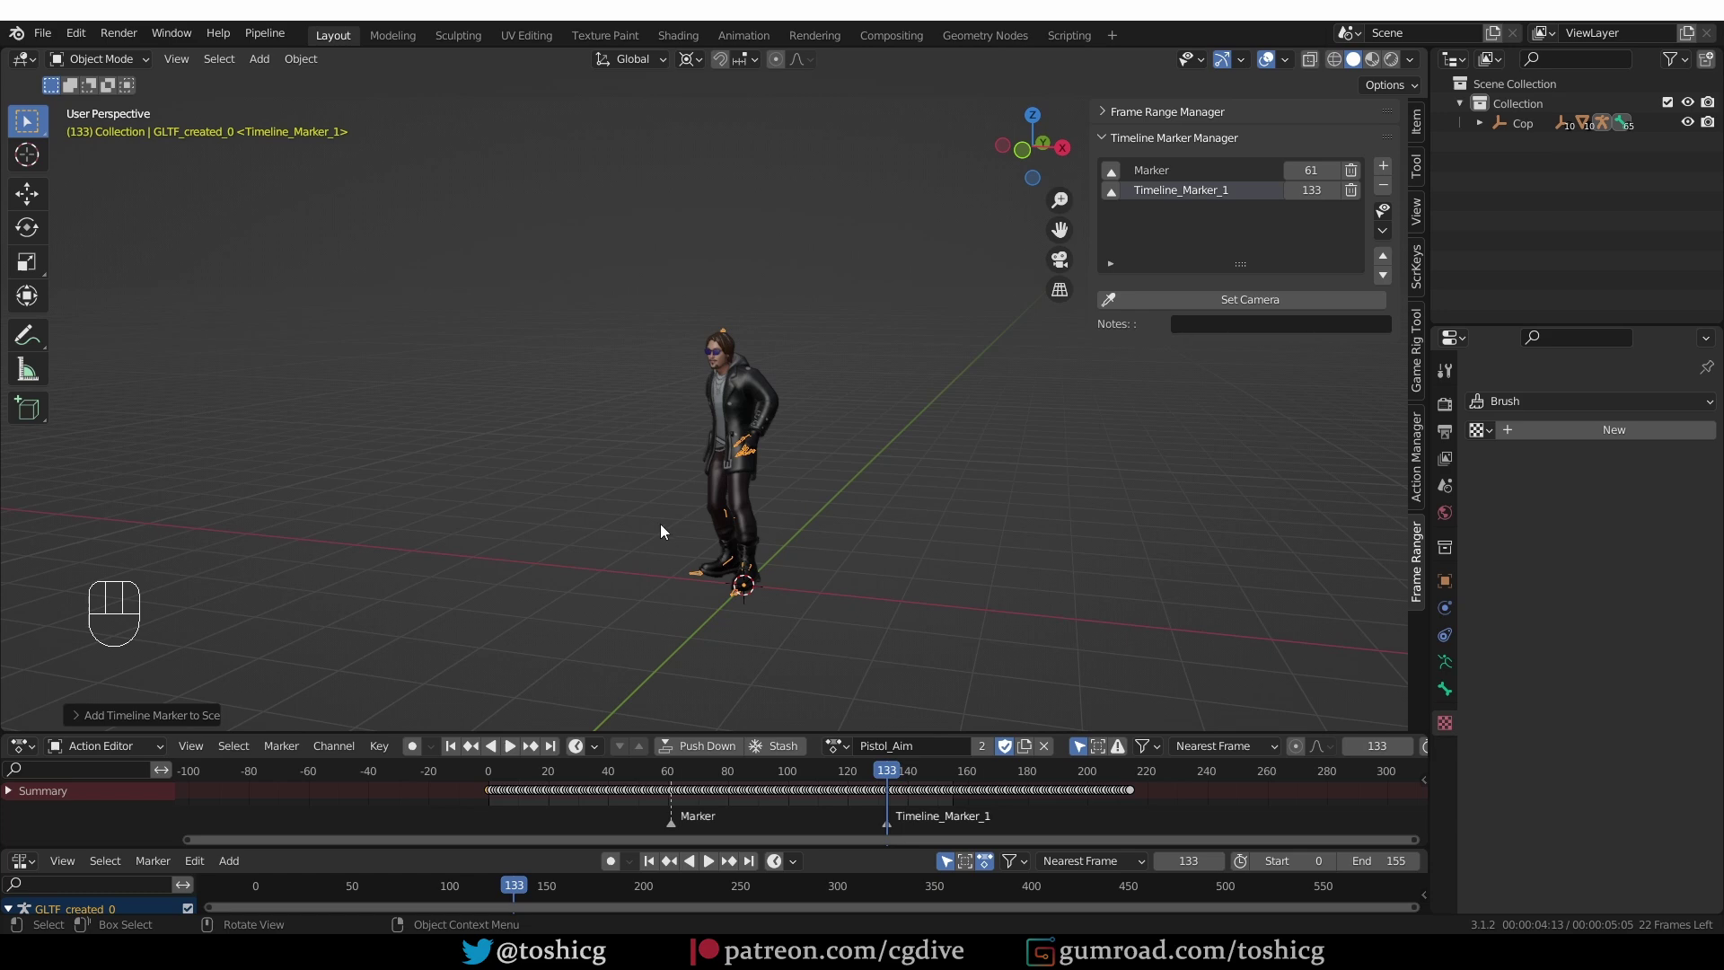
- Bring up the Add menu in the viewport to add cameras beside the character
{"action": "middle_click", "coordinate": [694, 496]}
{"action": "key", "text": "shift+a"}
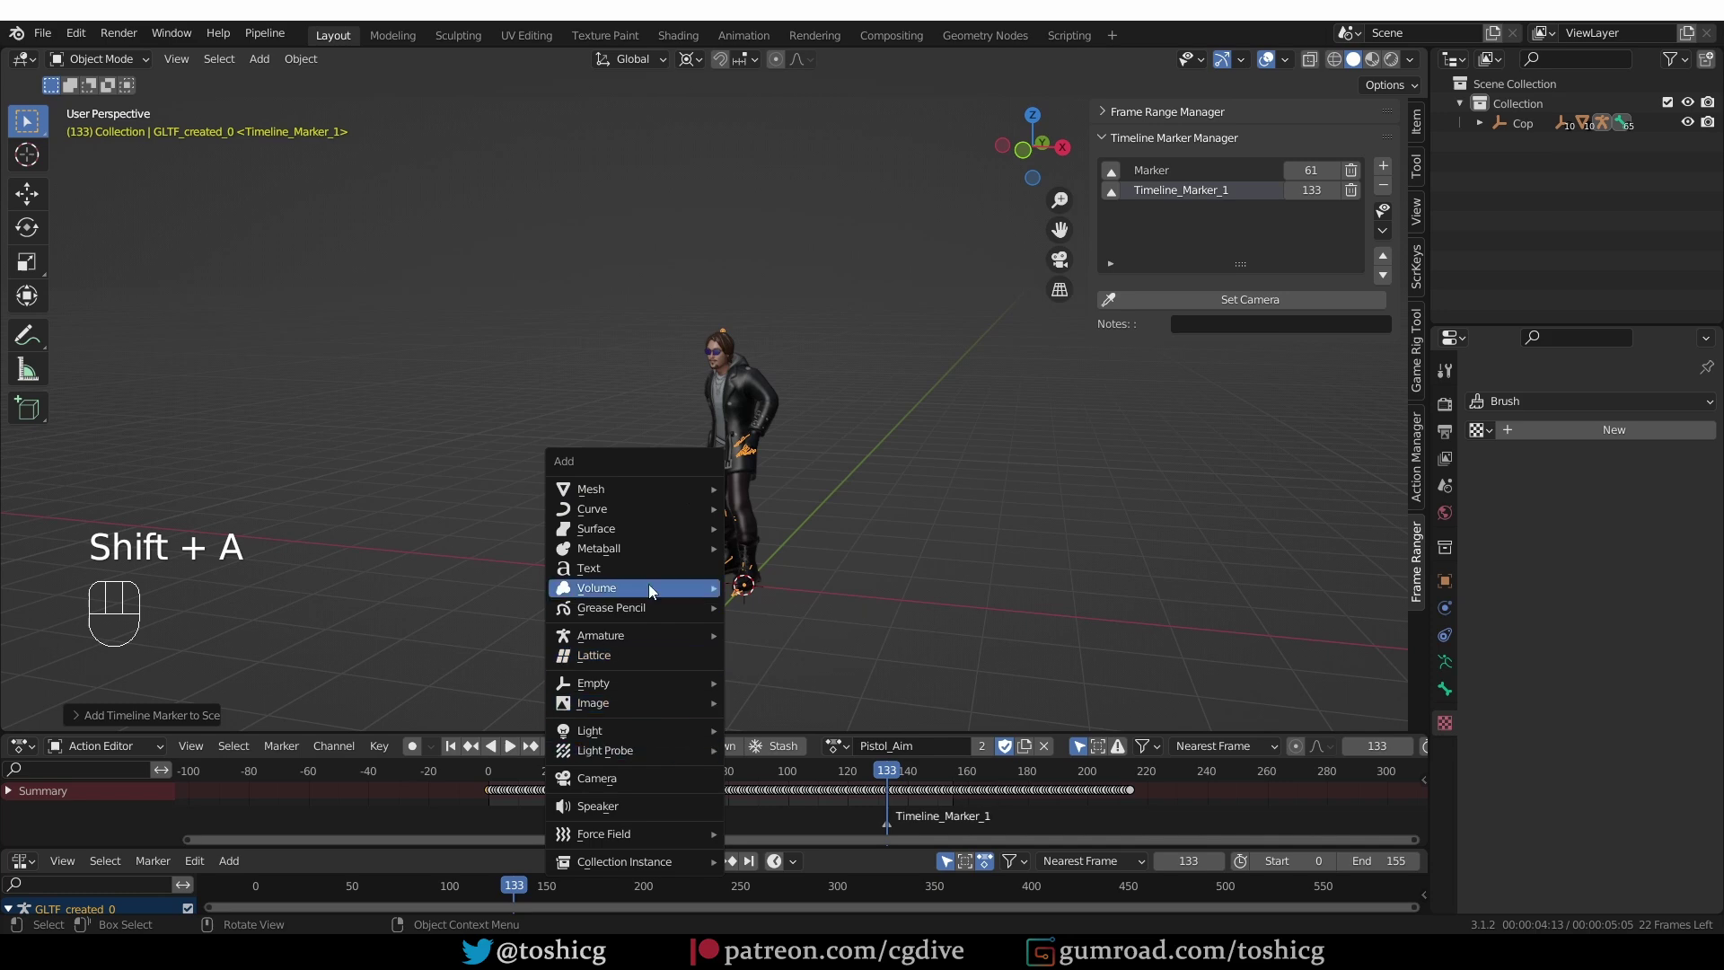
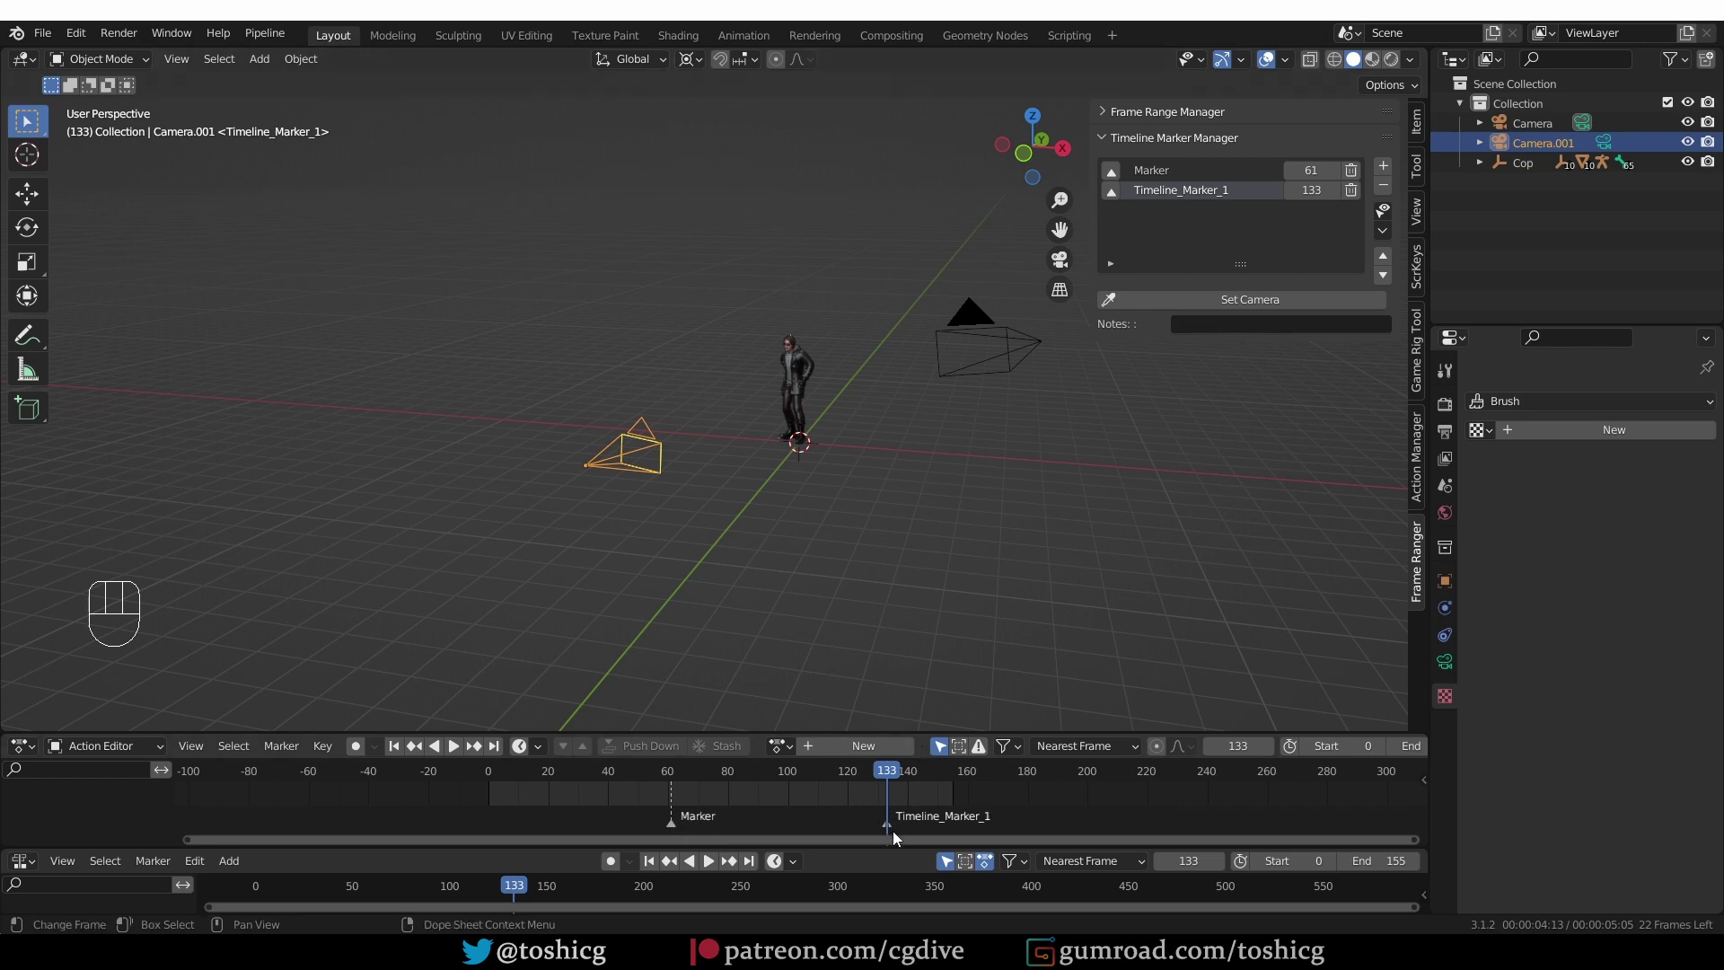
- Bind the marker at frame 61 to Camera.001 with the Set Camera eyedropper
{"action": "left_click", "coordinate": [984, 369]}
{"action": "key", "text": "g"}
{"action": "left_click_drag", "start_coordinate": [993, 378], "coordinate": [892, 526]}
{"action": "left_click", "coordinate": [672, 462]}
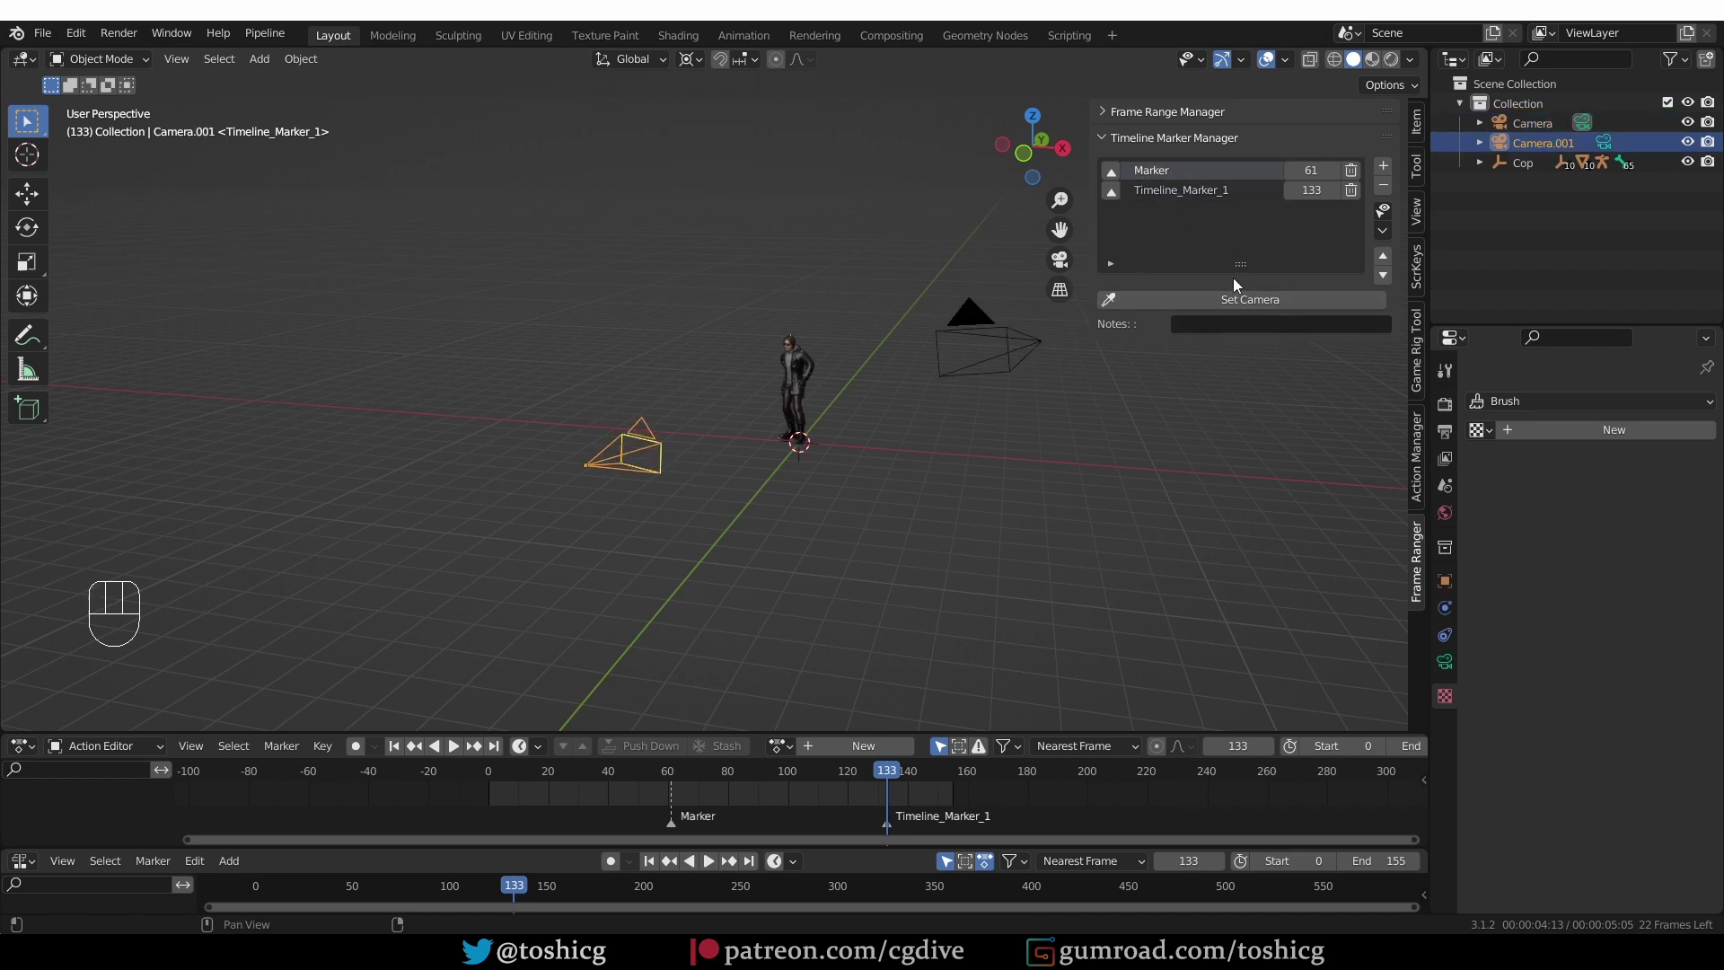
{"action": "left_click_drag", "start_coordinate": [1252, 307], "coordinate": [1259, 411]}
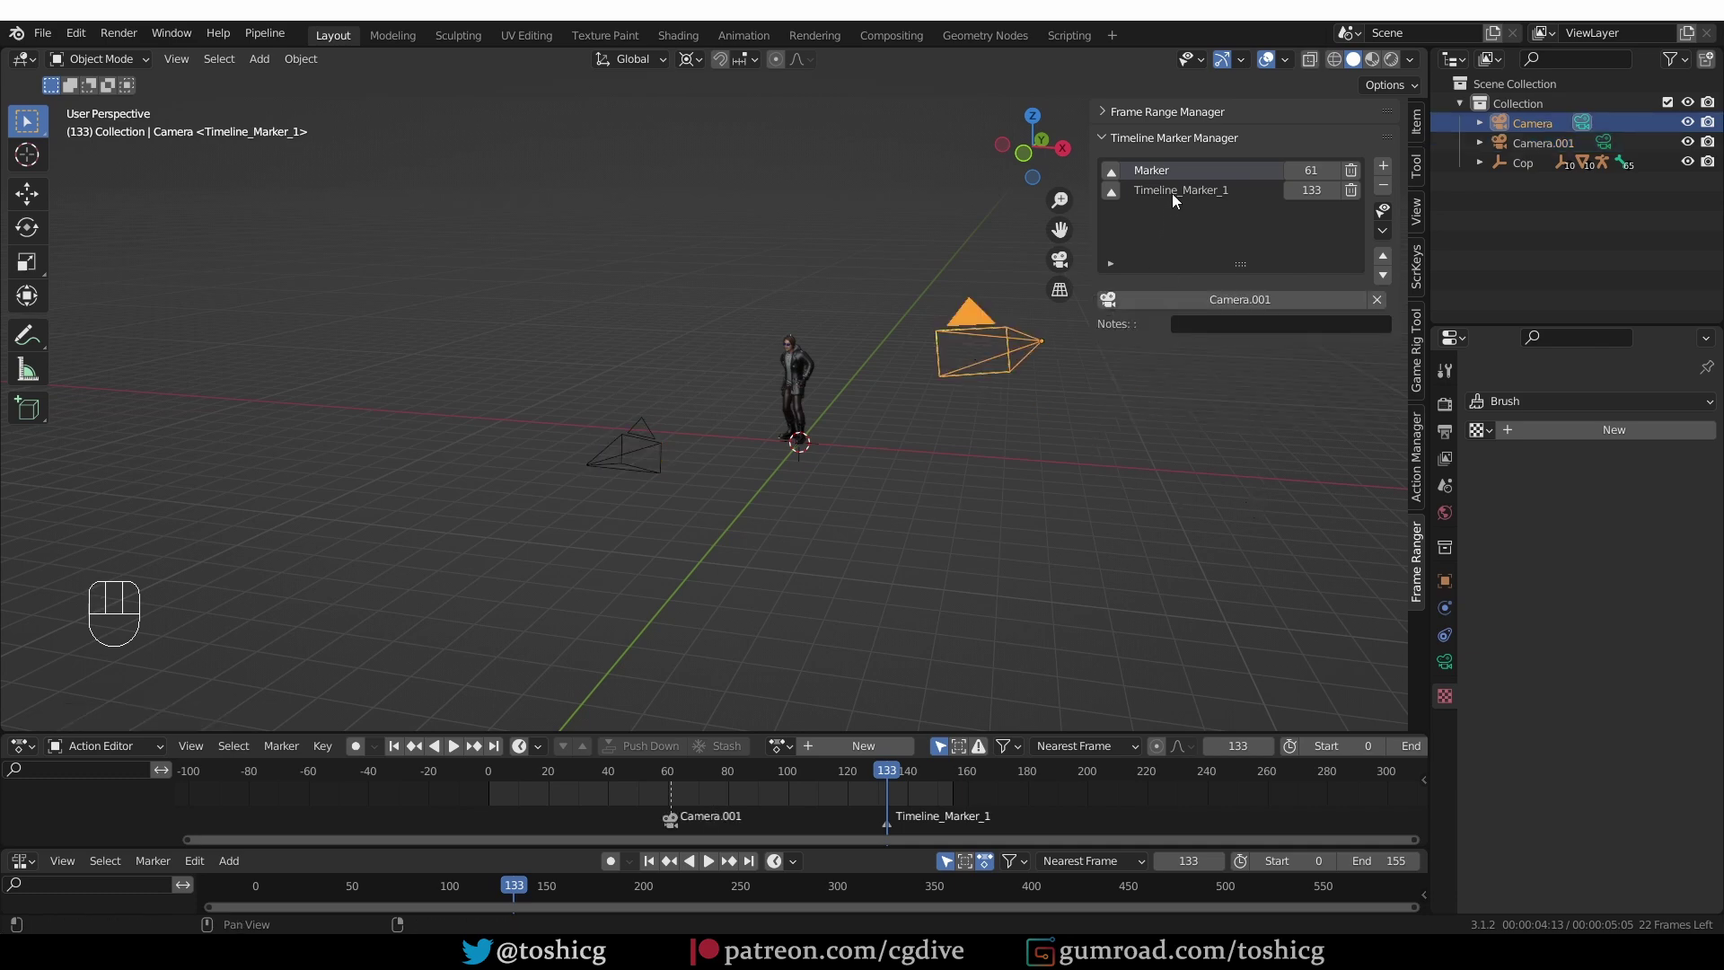
- Bind Timeline_Marker_1 at frame 133 to Camera
{"action": "left_click_drag", "start_coordinate": [1177, 200], "coordinate": [1247, 310]}
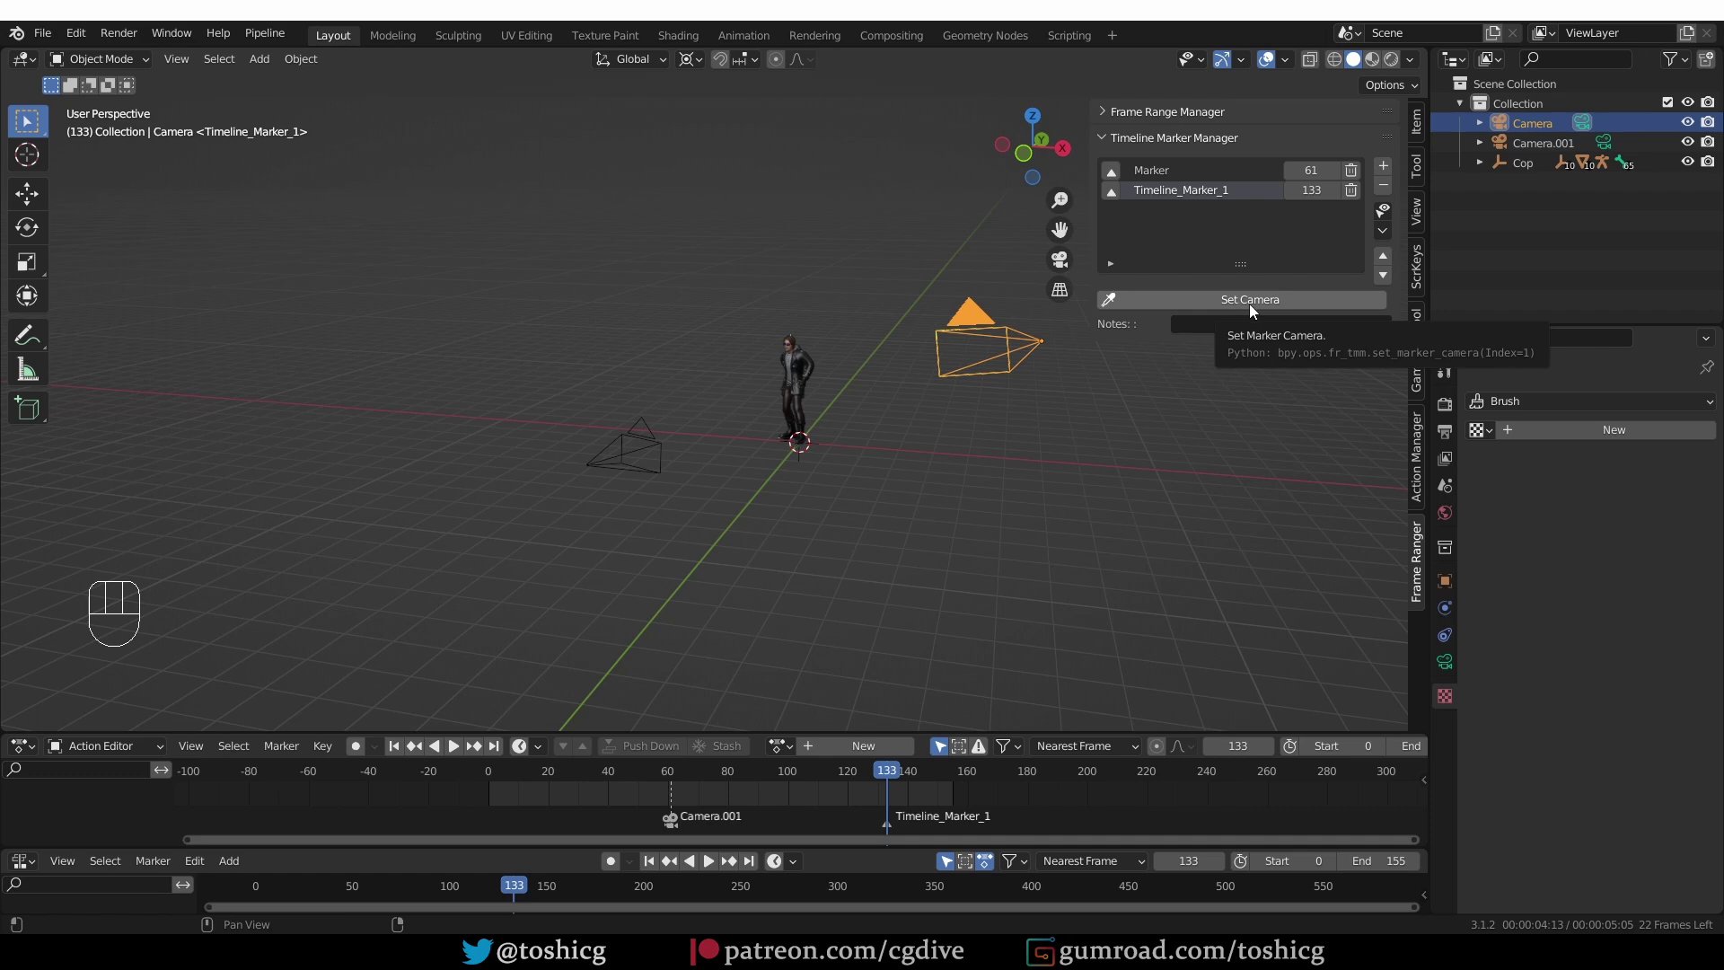
{"action": "left_click_drag", "start_coordinate": [1257, 306], "coordinate": [1229, 416]}
{"action": "left_click_drag", "start_coordinate": [656, 768], "coordinate": [909, 794]}
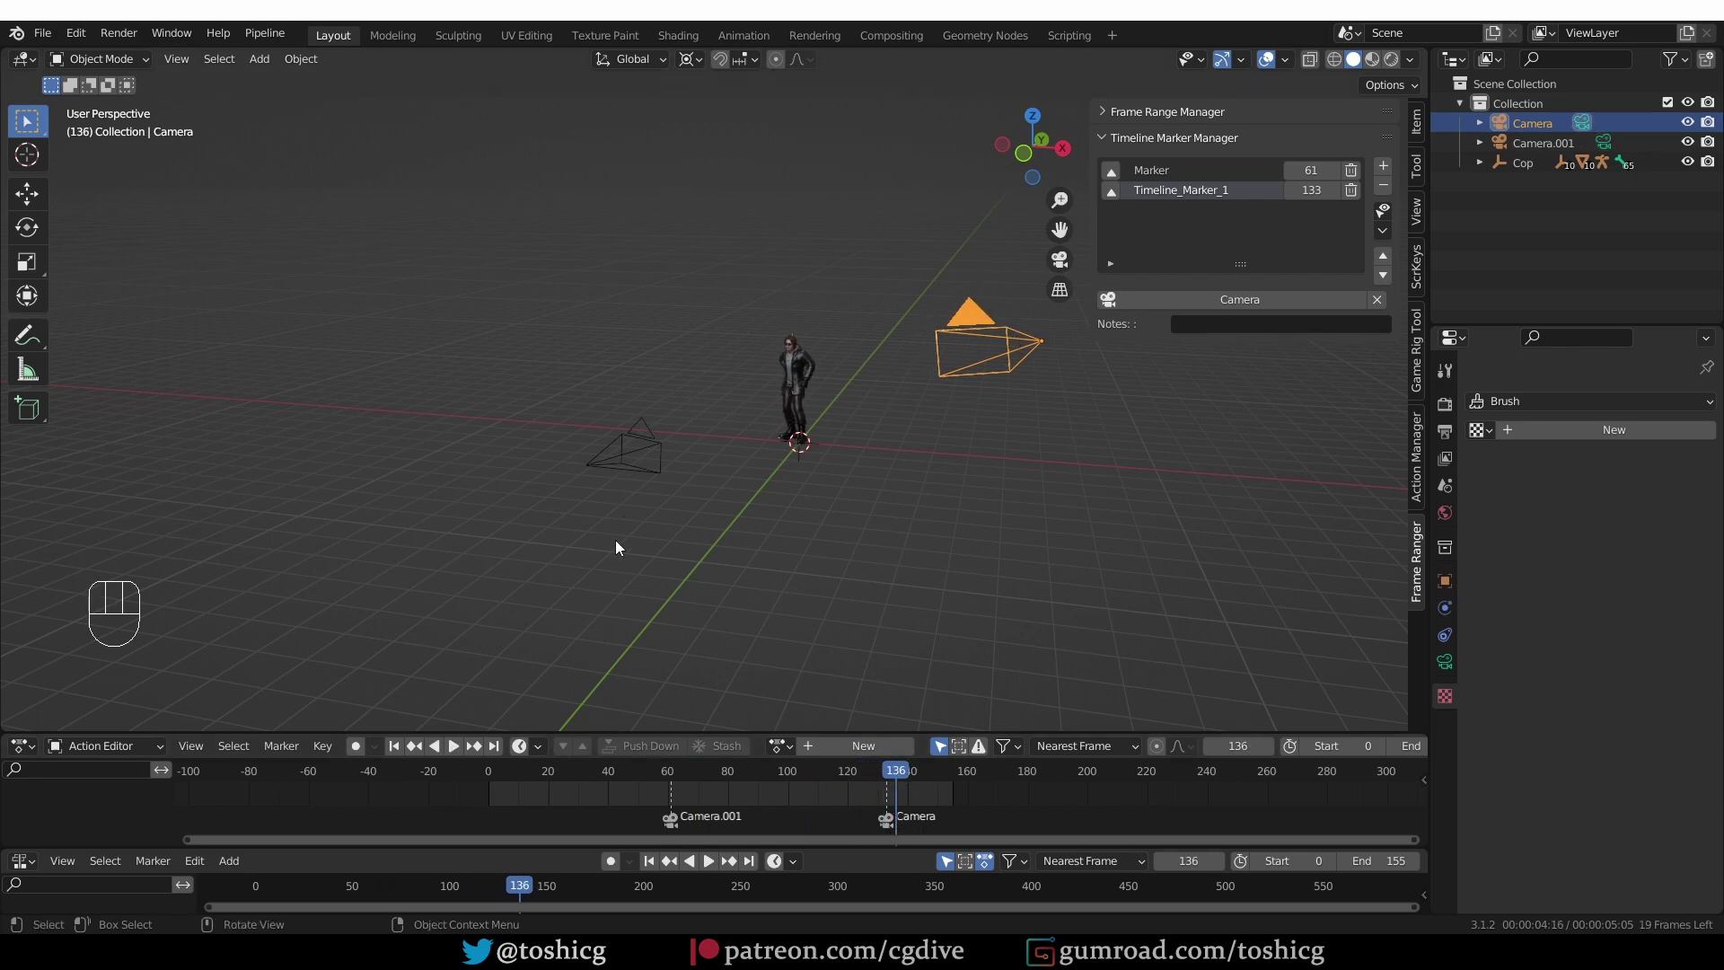
- From frame 50, look through the active camera, play the animation and stop at frame 92
{"action": "left_click", "coordinate": [646, 767]}
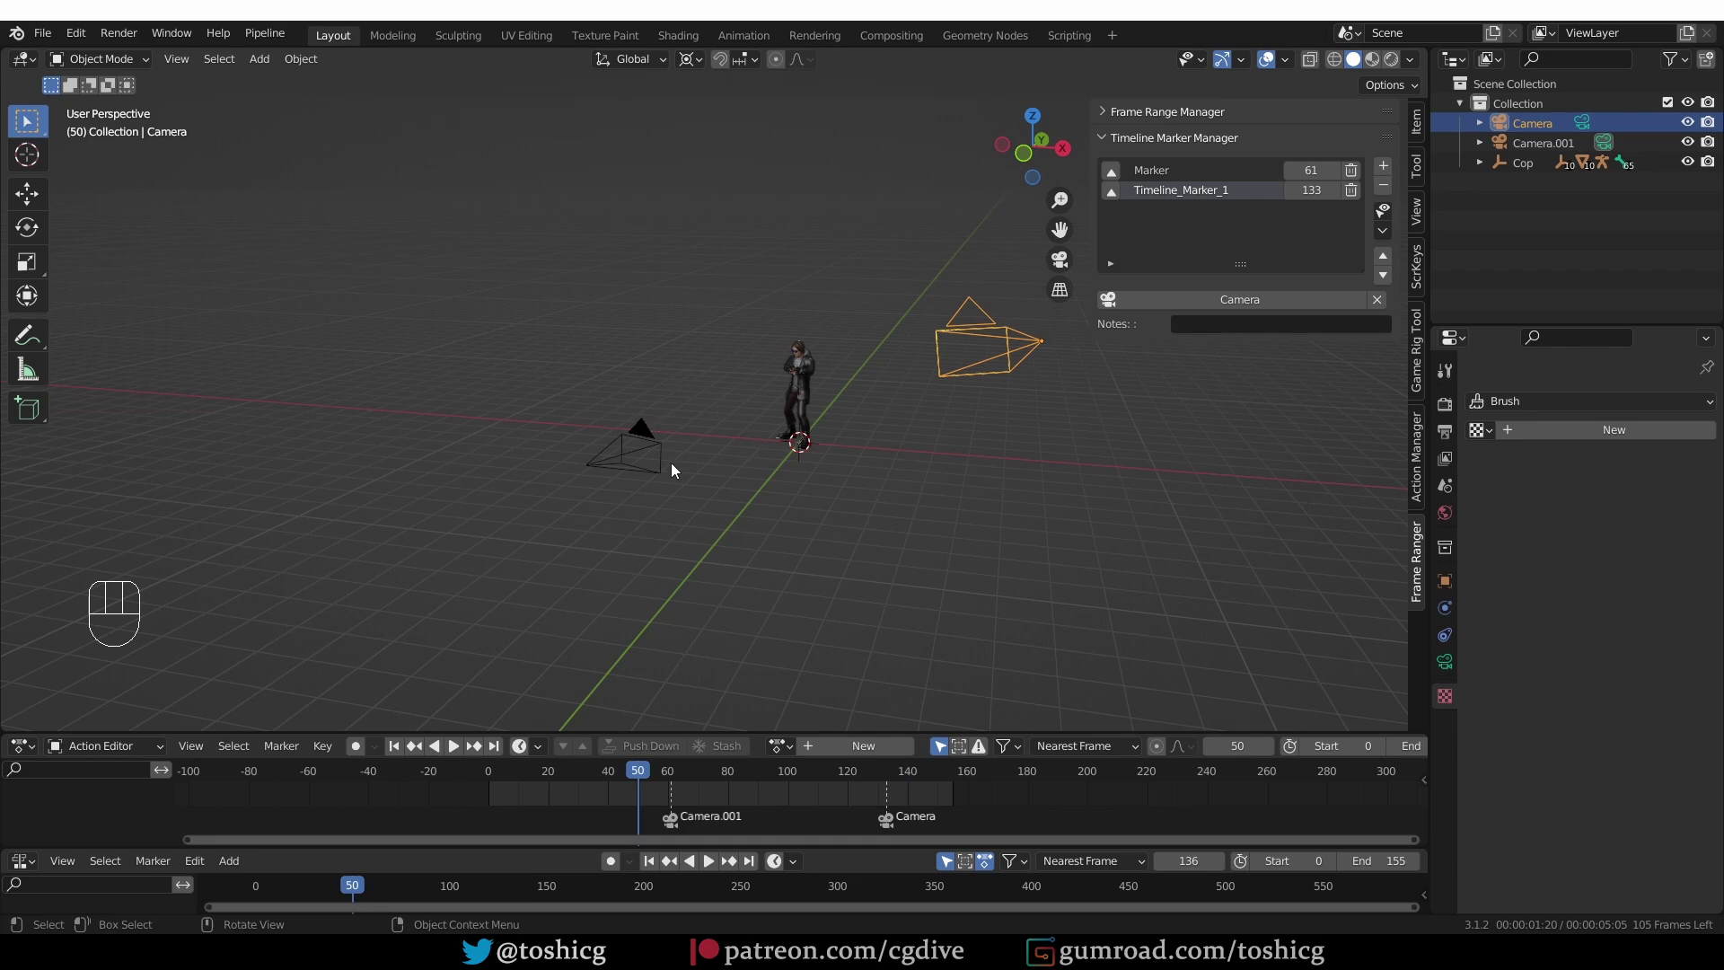
{"action": "key", "text": "KP_0"}
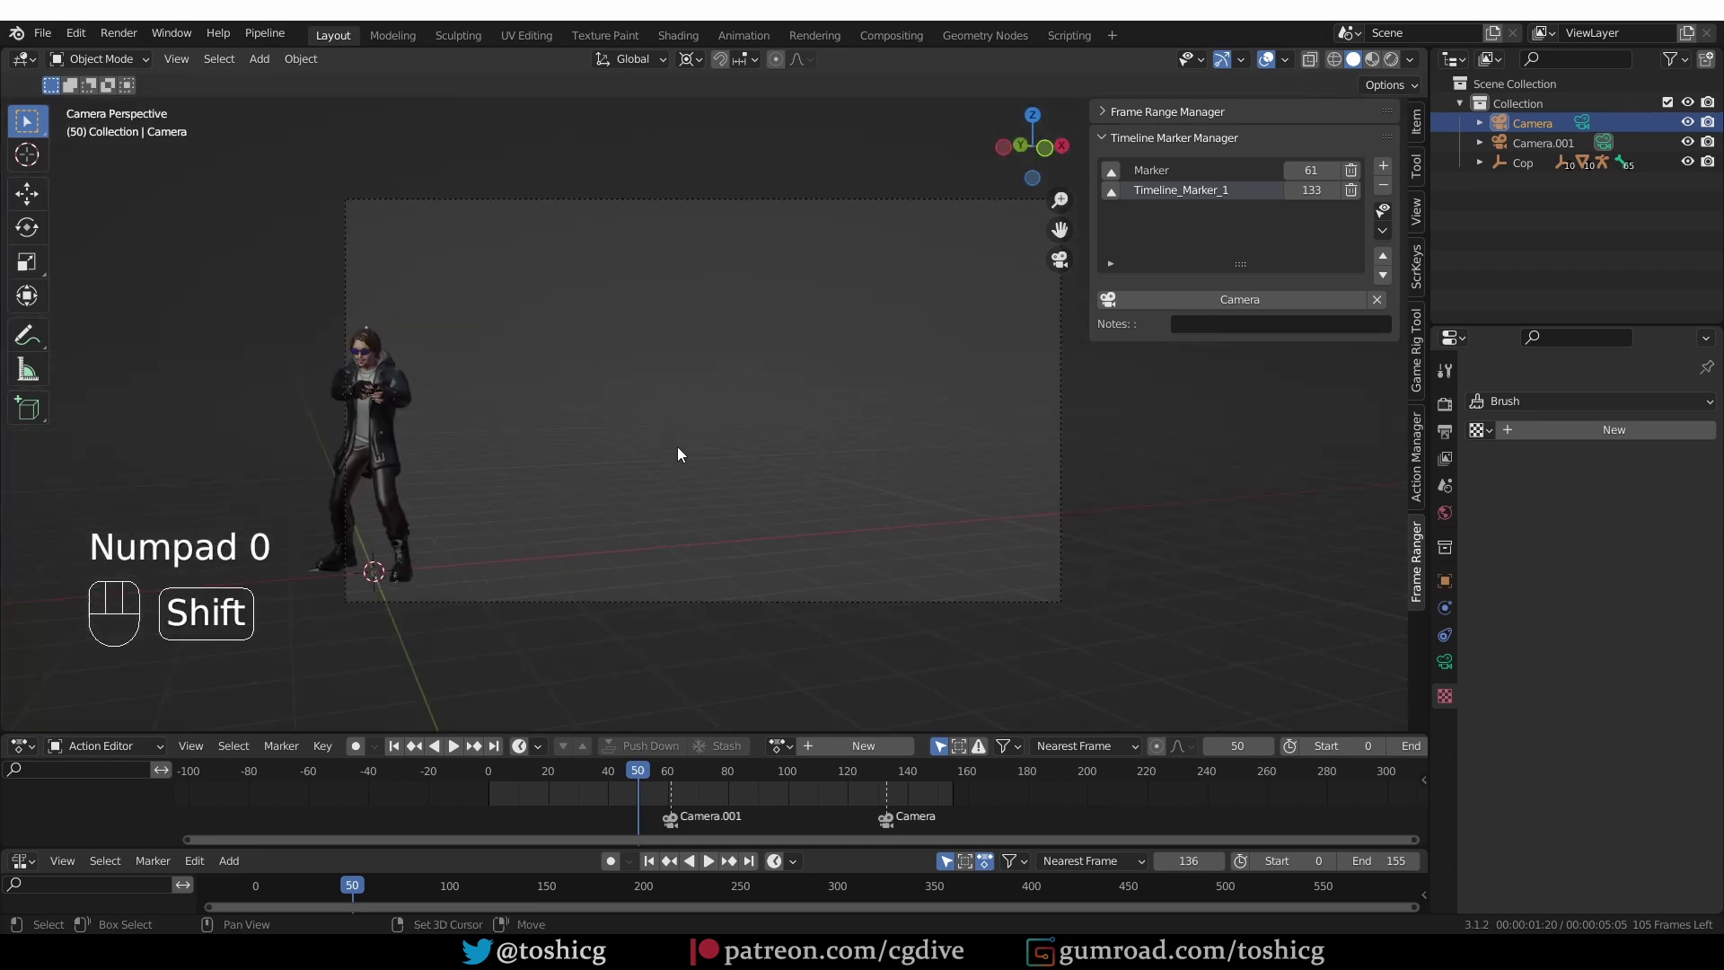
{"action": "key", "text": "shift+space"}
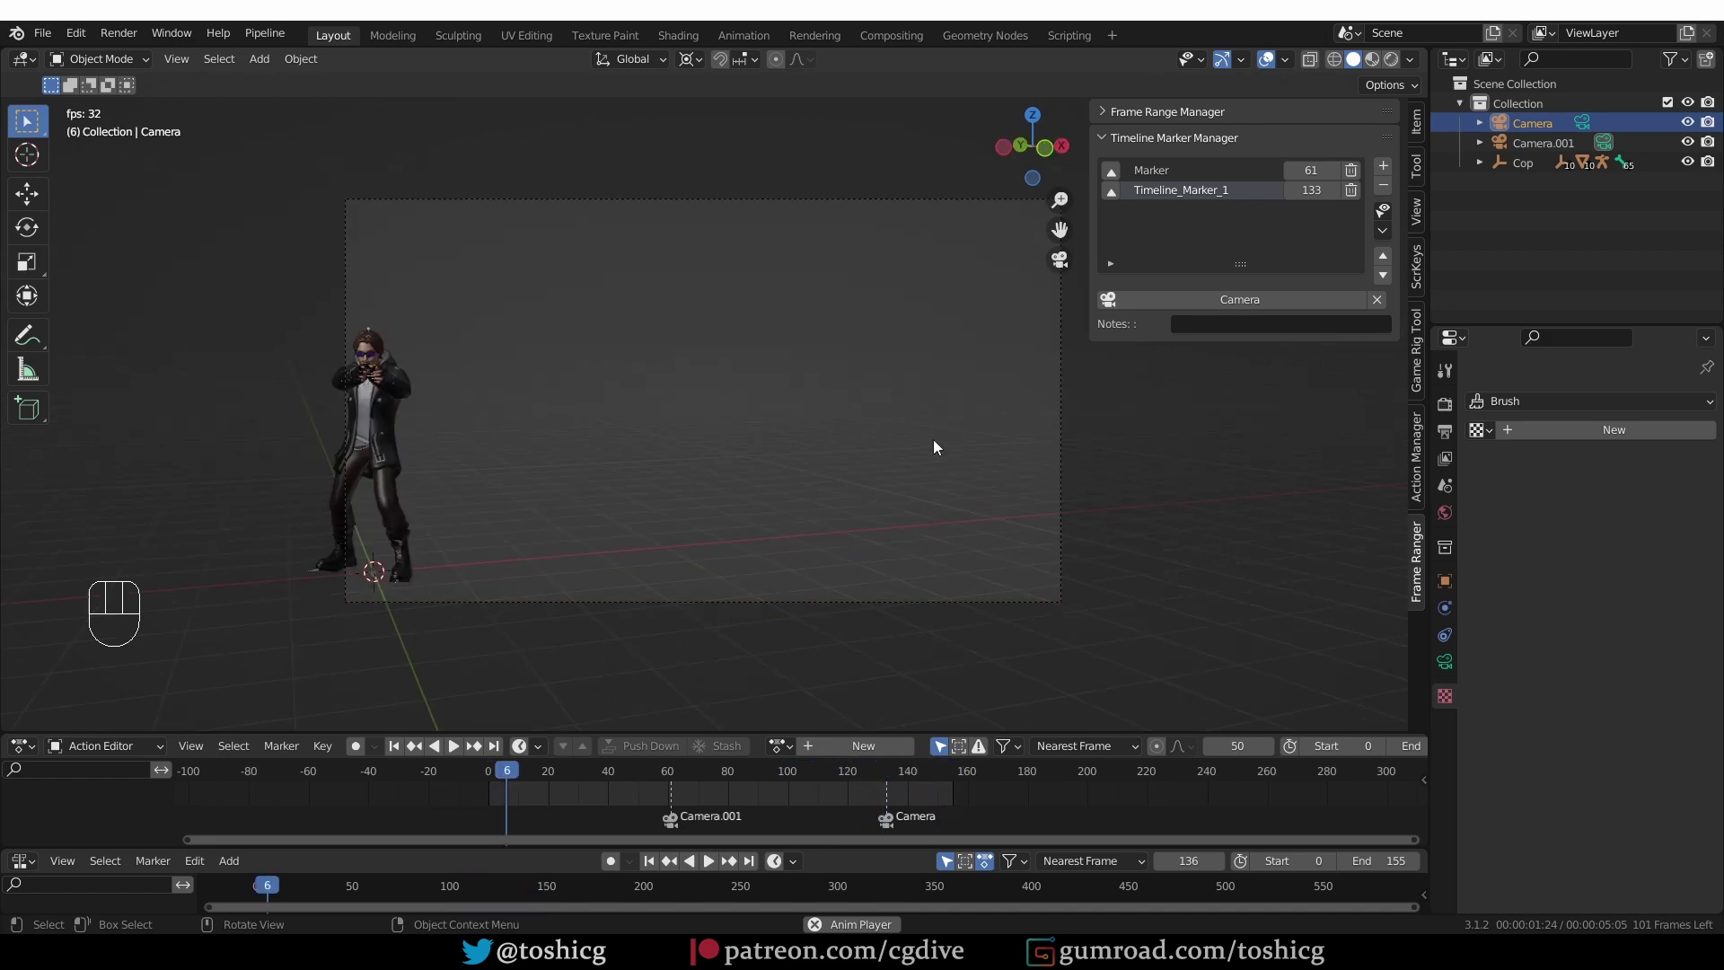
{"action": "key", "text": "shift+space"}
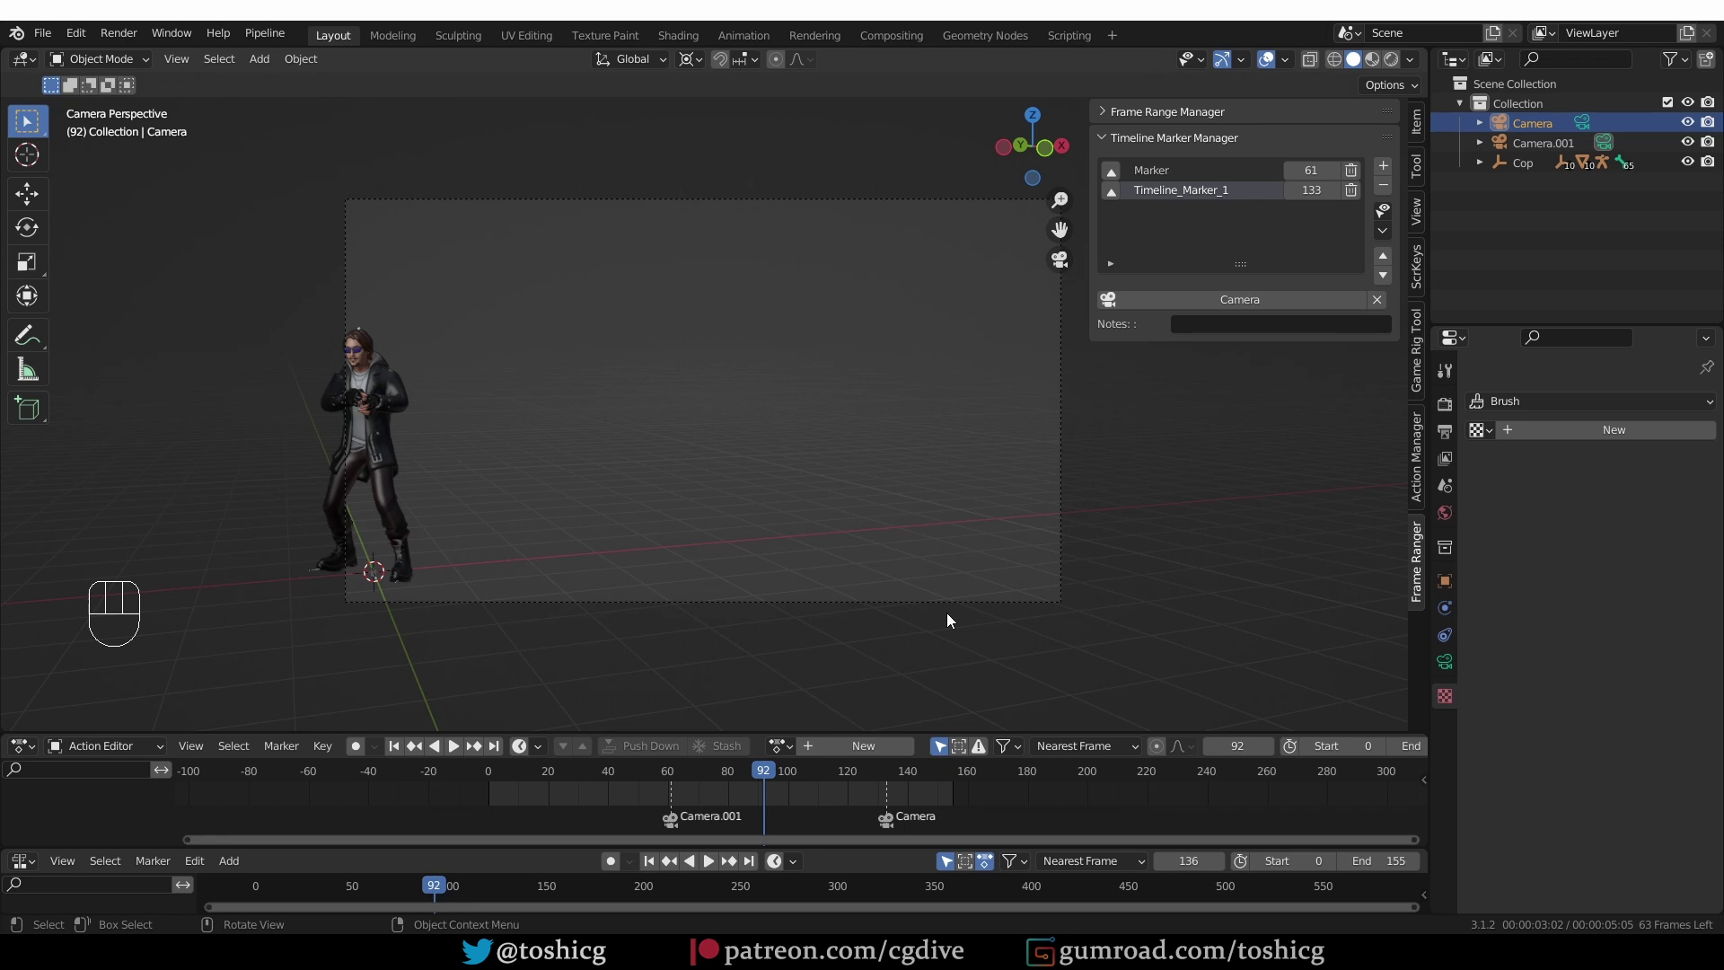